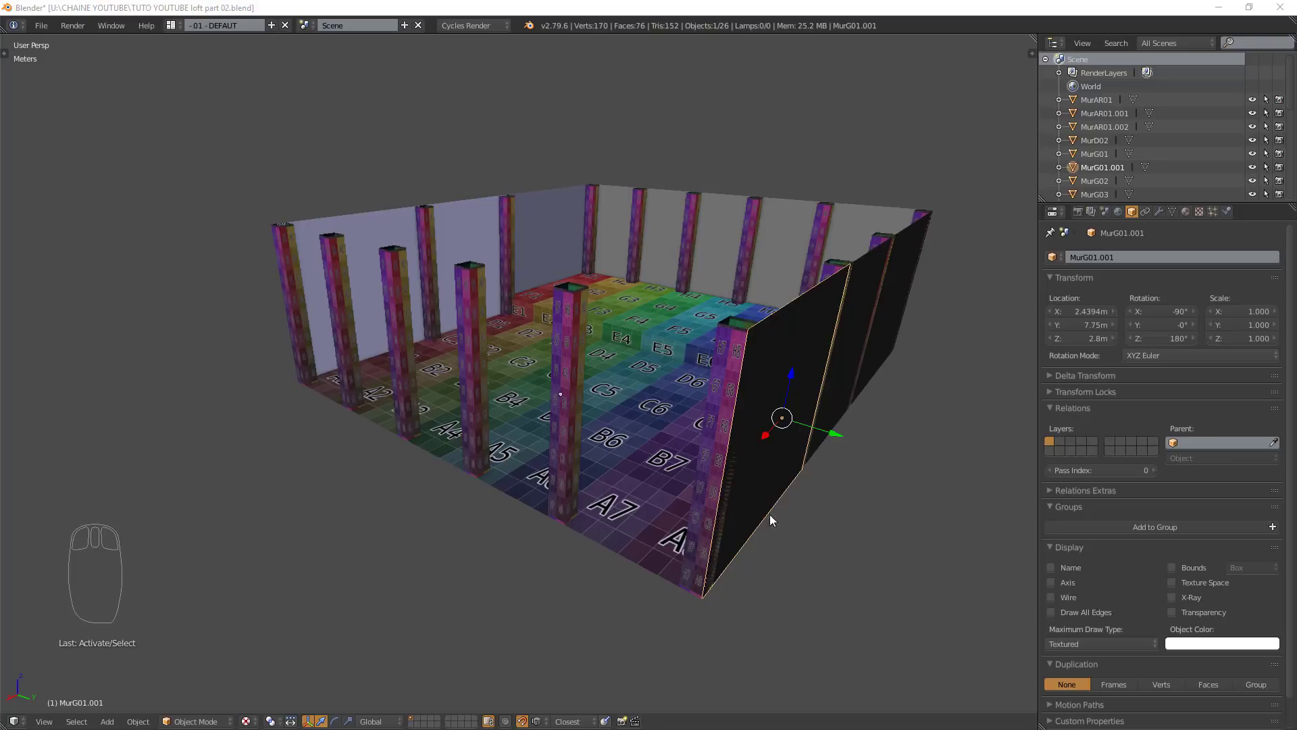
# - Add a cube mesh (Shift+A) near the A-row wall by pillar A2
pyautogui.moveTo(616, 459); pyautogui.dragTo(638, 461)
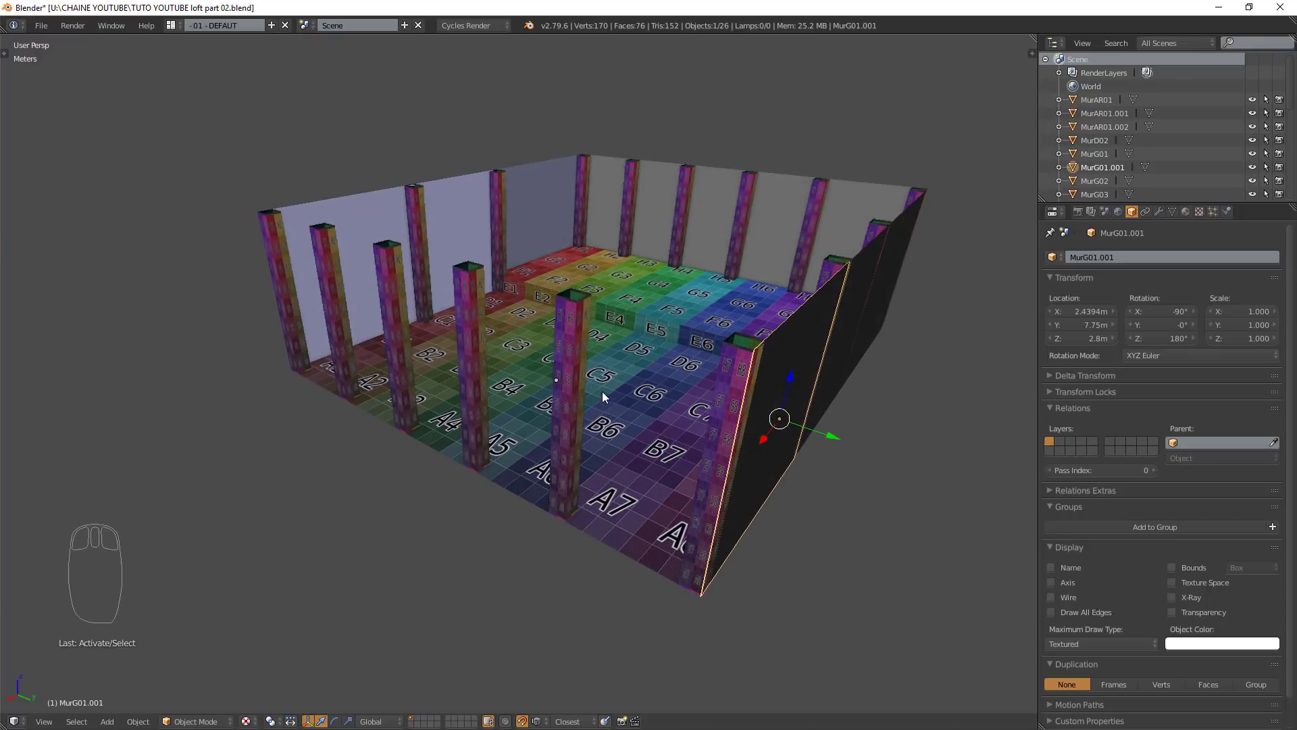
pyautogui.moveTo(535, 392); pyautogui.dragTo(449, 419)
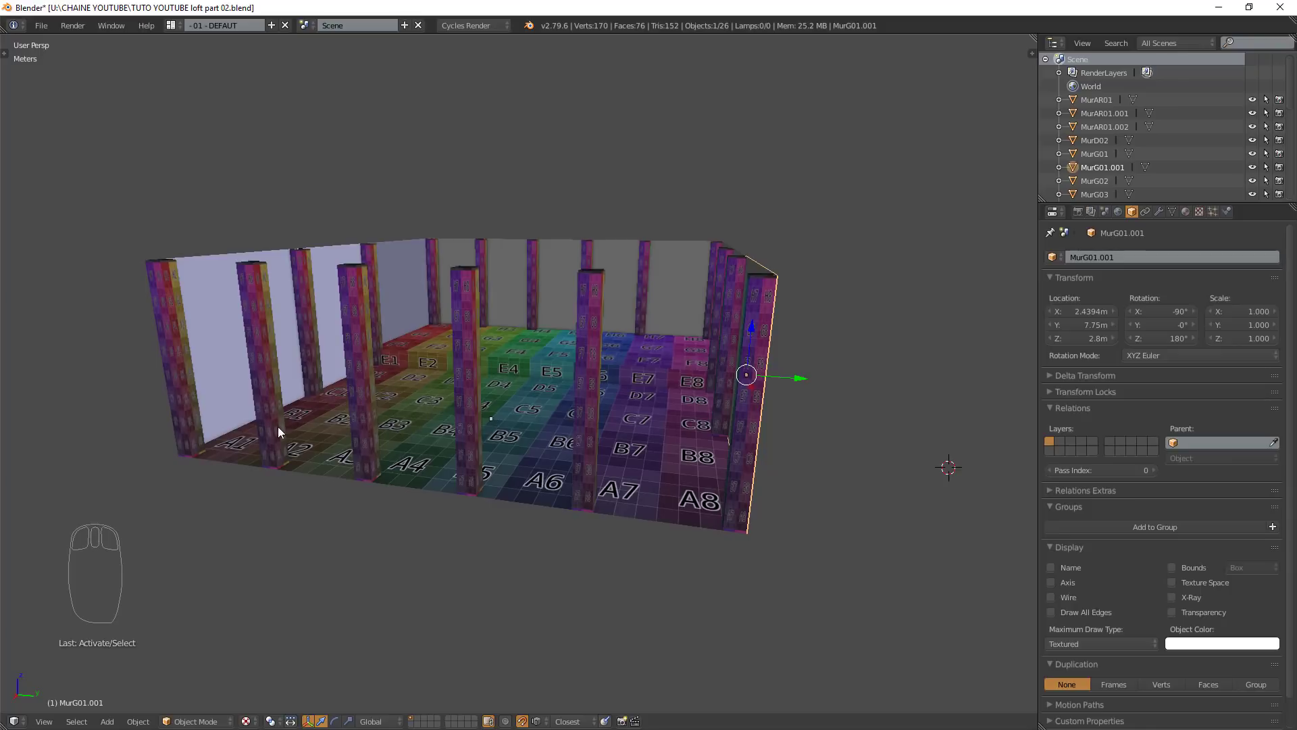
pyautogui.moveTo(269, 409); pyautogui.dragTo(286, 429)
pyautogui.moveTo(243, 448); pyautogui.dragTo(186, 458)
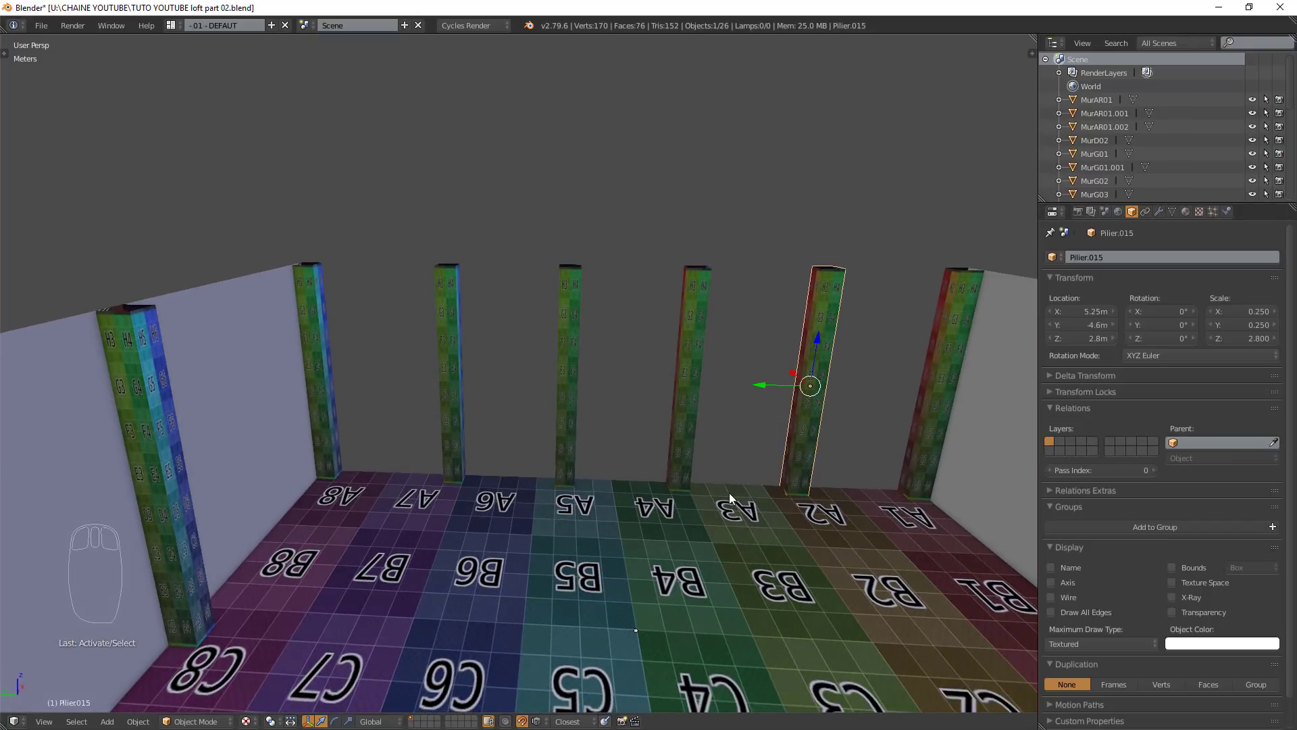
pyautogui.moveTo(735, 500); pyautogui.dragTo(830, 493)
pyautogui.middleClick(831, 493)
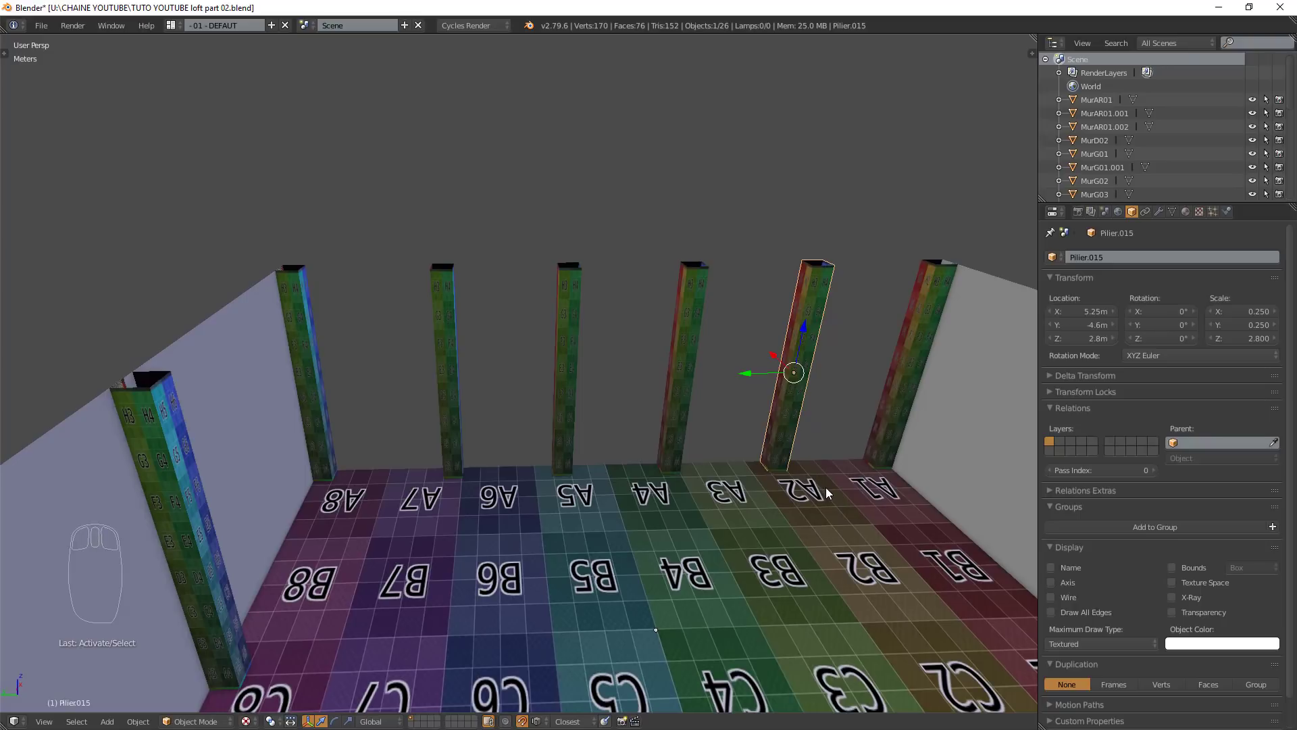
pyautogui.press('shift+a')
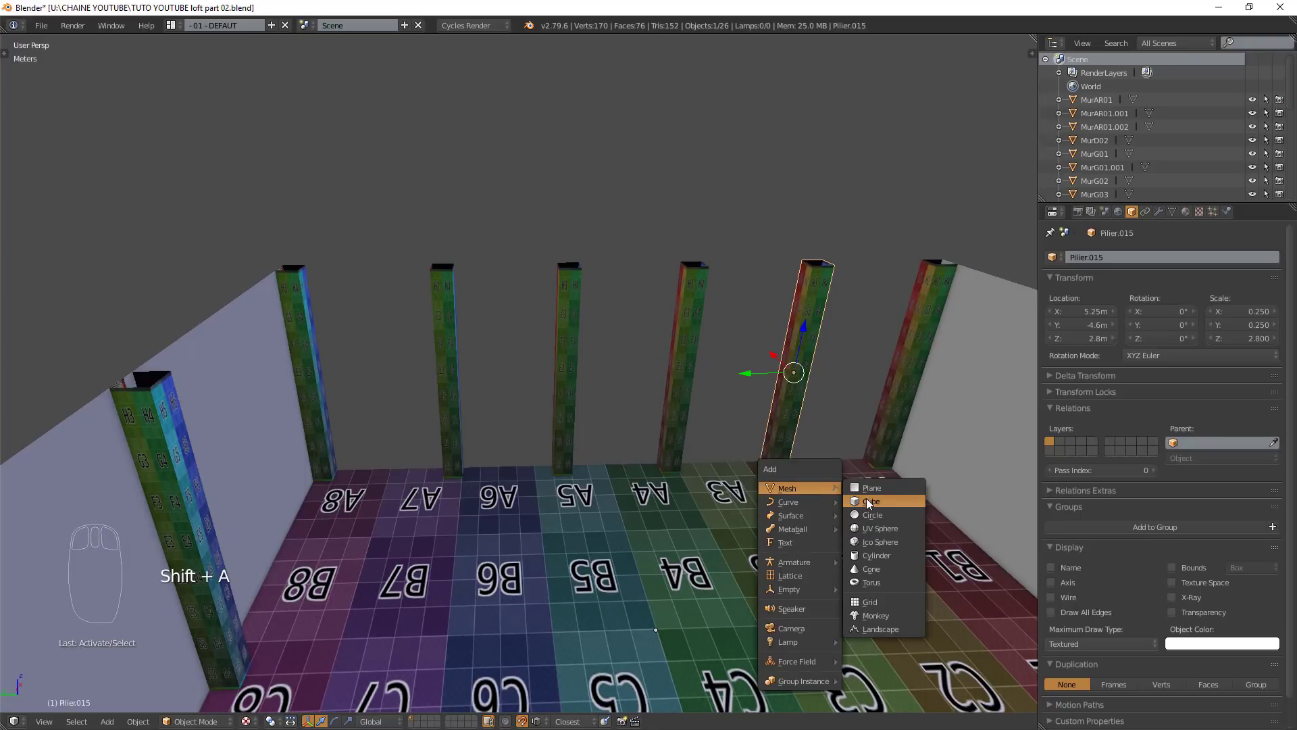
pyautogui.middleClick(840, 528)
pyautogui.scroll(-3)
pyautogui.middleClick(840, 527)
# - Bring the new cube into the room and push it toward the corner wall
pyautogui.moveTo(781, 577); pyautogui.dragTo(158, 524)
pyautogui.moveTo(164, 524); pyautogui.dragTo(524, 522)
pyautogui.moveTo(580, 591); pyautogui.dragTo(270, 499)
pyautogui.moveTo(270, 499); pyautogui.dragTo(386, 525)
pyautogui.moveTo(334, 475); pyautogui.dragTo(559, 550)
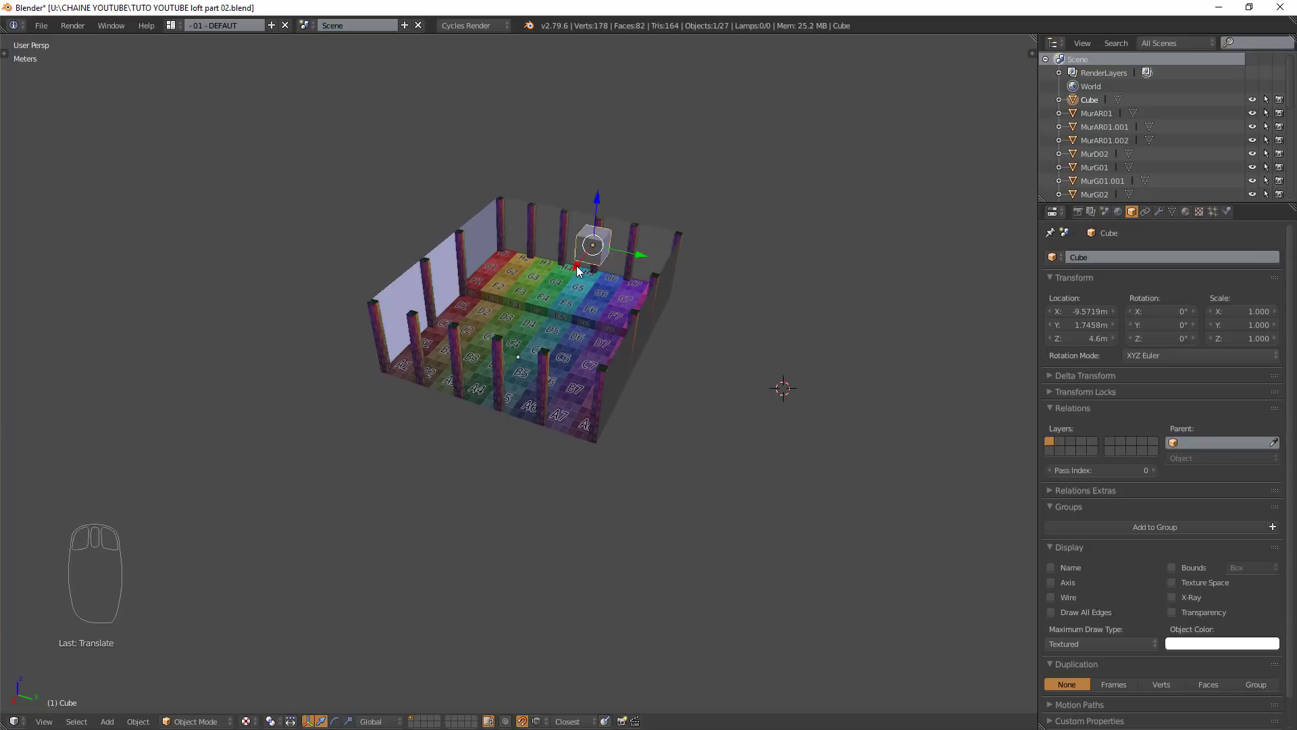
pyautogui.moveTo(578, 270); pyautogui.dragTo(494, 377)
pyautogui.click(493, 378)
pyautogui.moveTo(560, 360); pyautogui.dragTo(384, 323)
pyautogui.moveTo(411, 363); pyautogui.dragTo(363, 396)
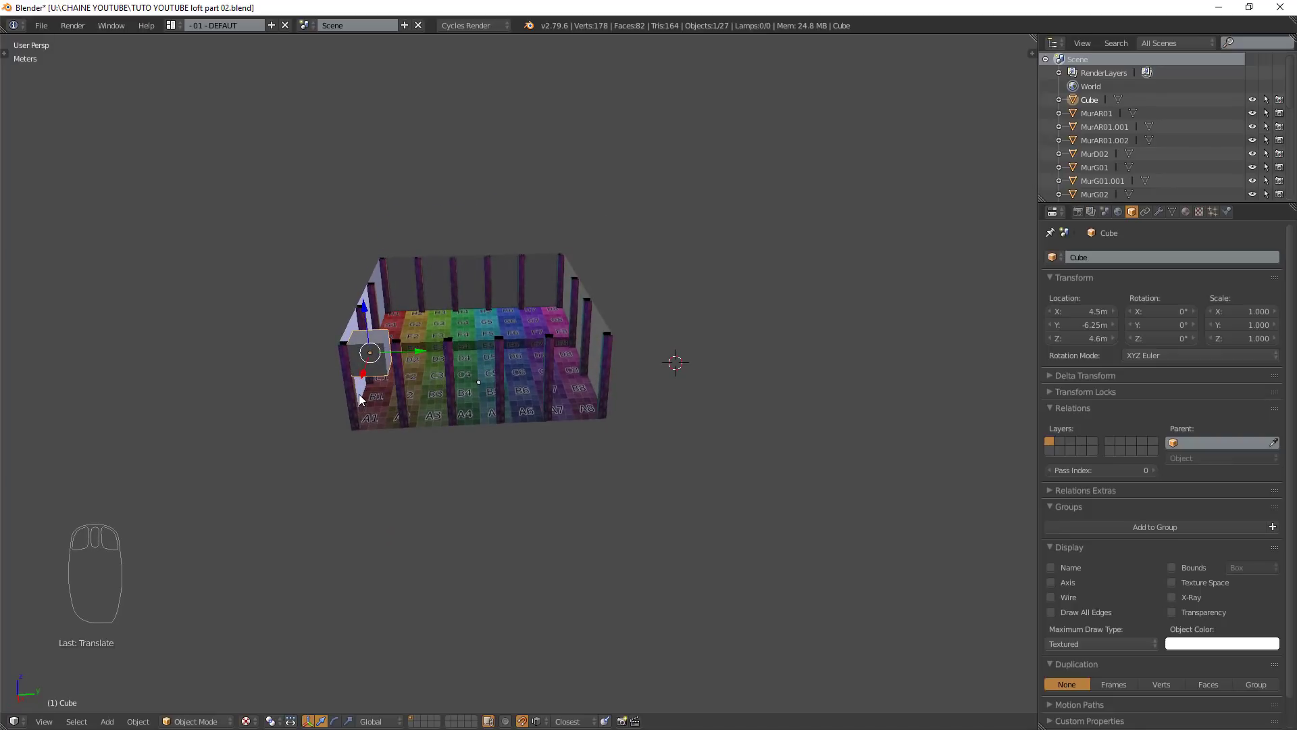
pyautogui.press('KP_Decimal')
pyautogui.scroll(-3)
# - Move the cube along the wall and lower it to about 1 m above the floor
pyautogui.moveTo(406, 400); pyautogui.dragTo(525, 339)
pyautogui.moveTo(525, 339); pyautogui.dragTo(572, 651)
pyautogui.moveTo(573, 648); pyautogui.dragTo(662, 497)
pyautogui.moveTo(611, 519); pyautogui.dragTo(627, 521)
pyautogui.moveTo(662, 495); pyautogui.dragTo(546, 558)
pyautogui.moveTo(530, 558); pyautogui.dragTo(711, 561)
pyautogui.moveTo(573, 562); pyautogui.dragTo(718, 577)
pyautogui.moveTo(688, 571); pyautogui.dragTo(682, 558)
pyautogui.moveTo(642, 580); pyautogui.dragTo(872, 518)
pyautogui.moveTo(806, 559); pyautogui.dragTo(760, 572)
# - Nudge the cube nearer the wall and toward the pillars, checking from several angles
pyautogui.moveTo(858, 520); pyautogui.dragTo(765, 574)
pyautogui.moveTo(765, 574); pyautogui.dragTo(670, 532)
pyautogui.moveTo(628, 535); pyautogui.dragTo(800, 546)
pyautogui.moveTo(670, 532); pyautogui.dragTo(797, 545)
pyautogui.moveTo(783, 545); pyautogui.dragTo(789, 551)
pyautogui.moveTo(716, 561); pyautogui.dragTo(846, 465)
pyautogui.moveTo(793, 520); pyautogui.dragTo(770, 522)
pyautogui.moveTo(846, 456); pyautogui.dragTo(749, 543)
pyautogui.scroll(-3)
pyautogui.moveTo(750, 543); pyautogui.dragTo(757, 543)
# - Slide the cube flush against the wall, fitted between two pillars by A6
pyautogui.middleClick(760, 518)
pyautogui.moveTo(637, 495); pyautogui.dragTo(772, 512)
pyautogui.moveTo(704, 506); pyautogui.dragTo(703, 481)
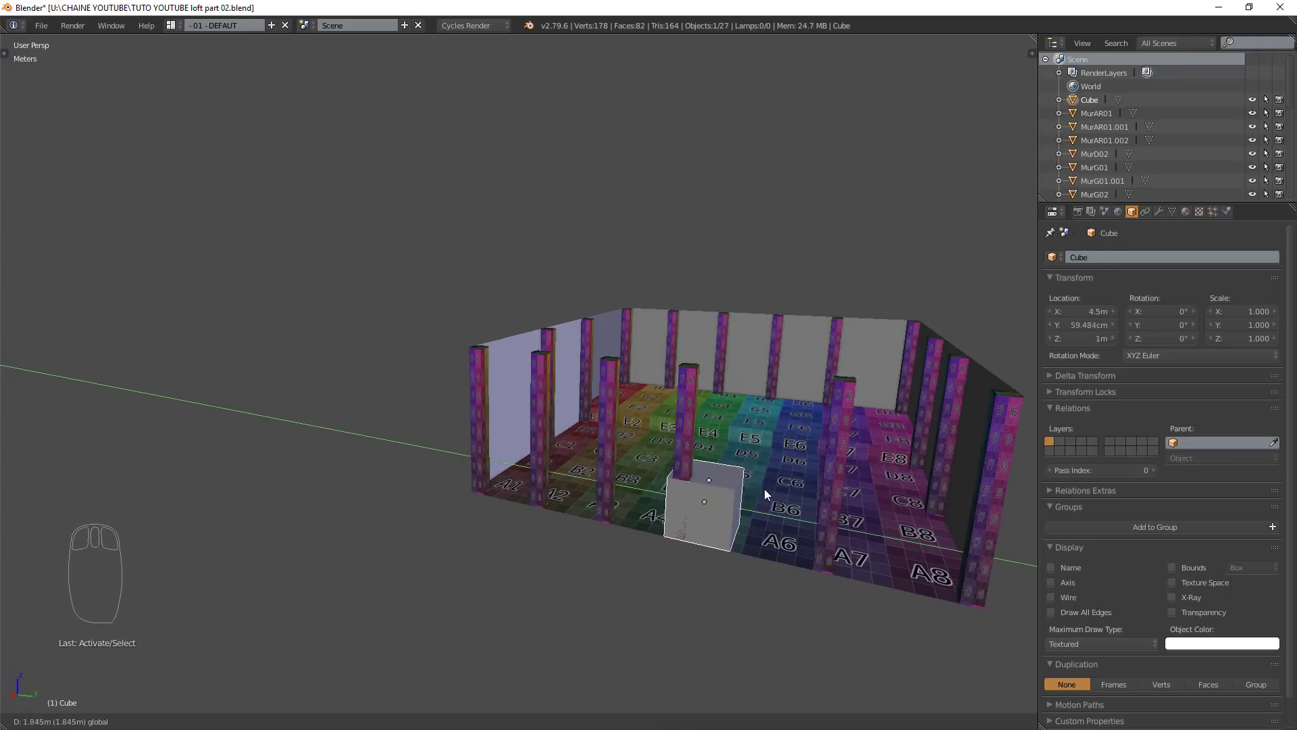
pyautogui.moveTo(789, 522); pyautogui.dragTo(833, 500)
pyautogui.moveTo(834, 498); pyautogui.dragTo(750, 523)
pyautogui.moveTo(867, 507); pyautogui.dragTo(797, 526)
pyautogui.moveTo(729, 515); pyautogui.dragTo(902, 538)
pyautogui.moveTo(781, 519); pyautogui.dragTo(793, 476)
pyautogui.moveTo(806, 540); pyautogui.dragTo(730, 613)
# - Duplicate the selected pillar (Shift+D) and set the copy in place along the wall
pyautogui.moveTo(787, 430); pyautogui.dragTo(730, 614)
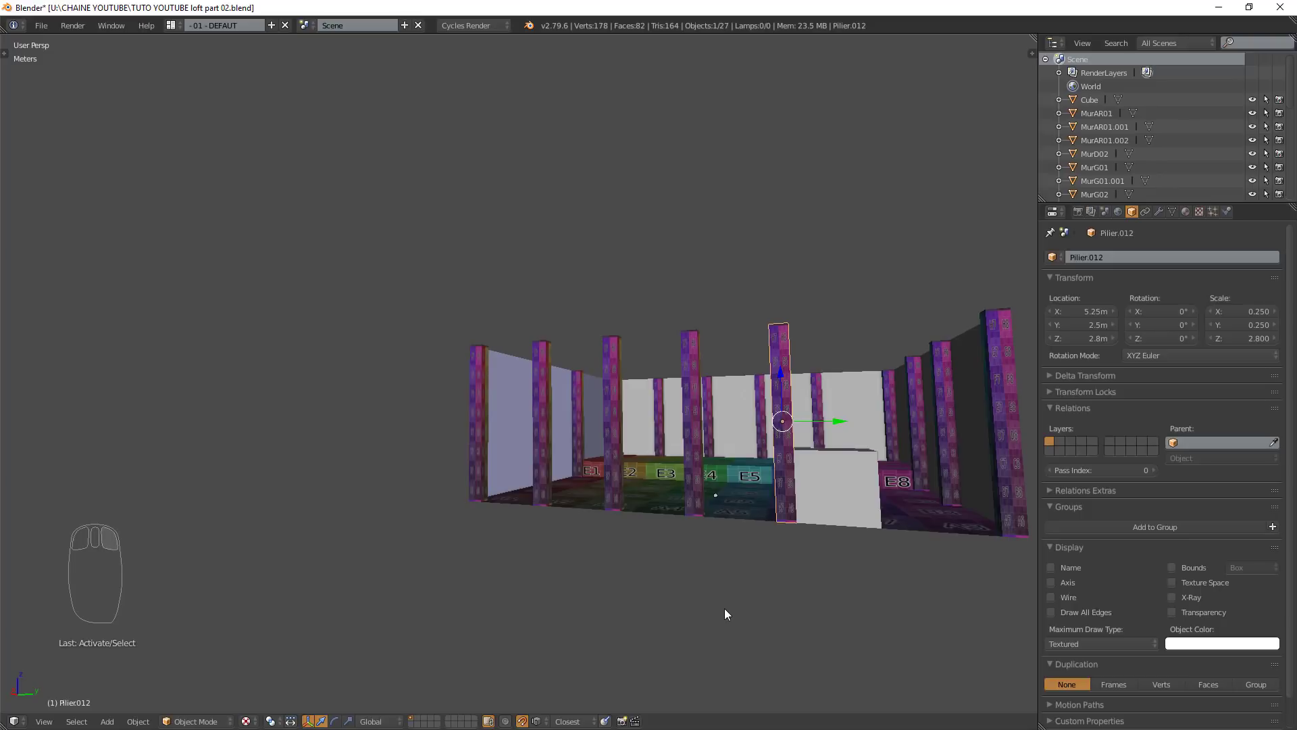
pyautogui.press('shift+d')
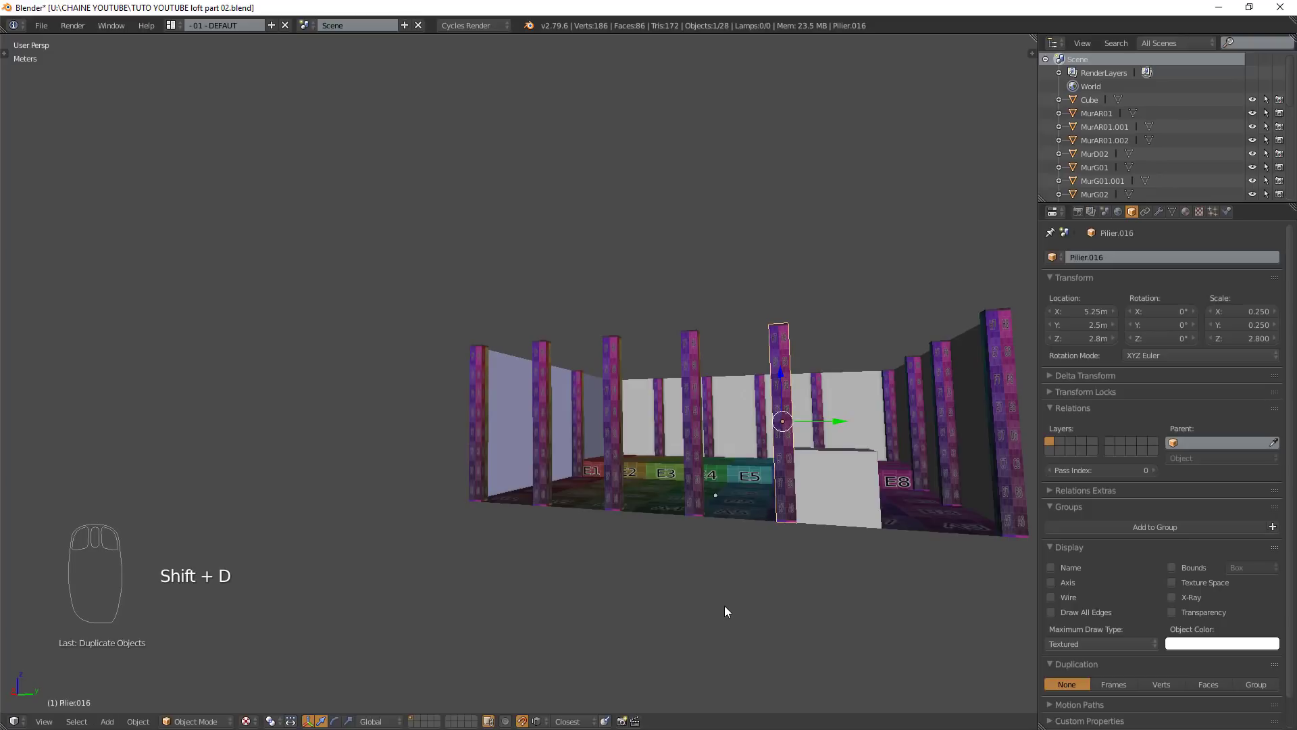
pyautogui.moveTo(854, 561); pyautogui.dragTo(938, 587)
pyautogui.moveTo(826, 529); pyautogui.dragTo(872, 572)
pyautogui.moveTo(909, 550); pyautogui.dragTo(851, 537)
pyautogui.moveTo(852, 581); pyautogui.dragTo(883, 521)
pyautogui.moveTo(850, 519); pyautogui.dragTo(951, 526)
pyautogui.moveTo(886, 514); pyautogui.dragTo(971, 485)
pyautogui.moveTo(940, 548); pyautogui.dragTo(530, 597)
pyautogui.middleClick(527, 598)
# - Move the cube across the room to the H-row wall near H7
pyautogui.moveTo(529, 600); pyautogui.dragTo(880, 503)
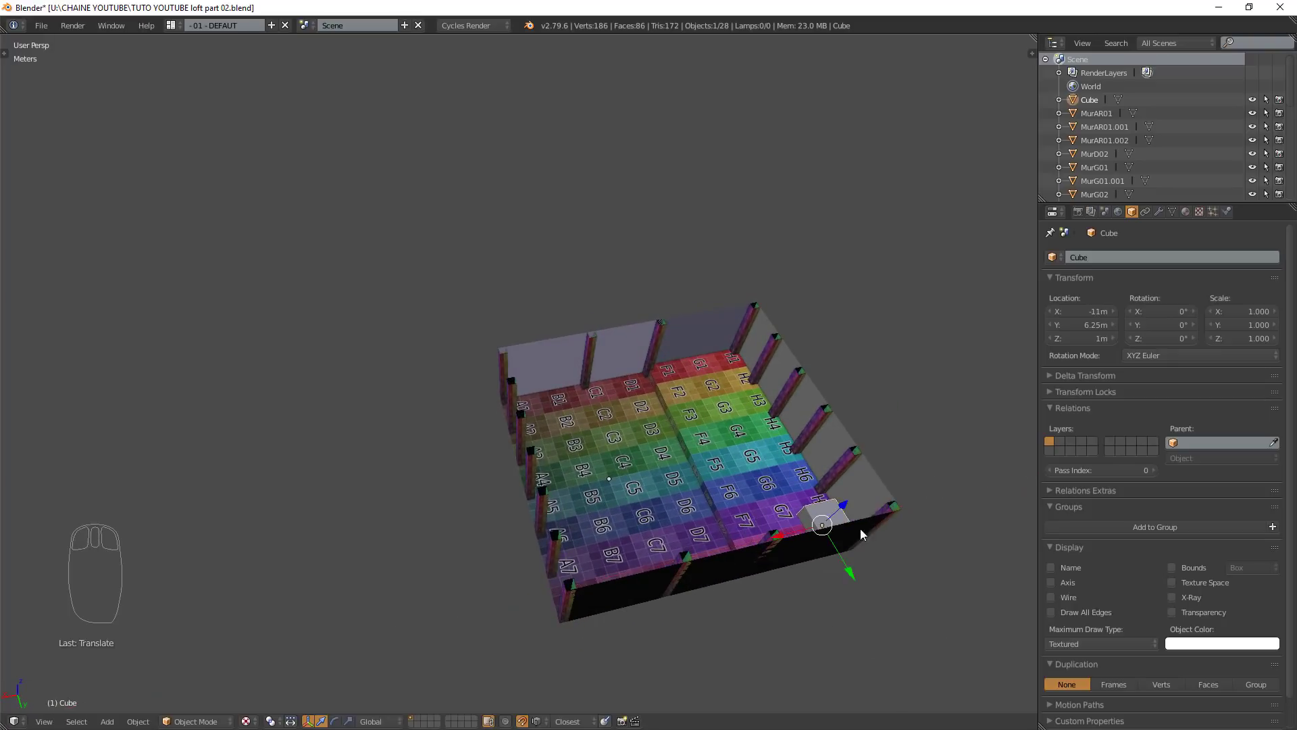
pyautogui.moveTo(876, 617); pyautogui.dragTo(917, 512)
pyautogui.press('KP_Decimal')
pyautogui.scroll(-3)
pyautogui.scroll(3)
pyautogui.moveTo(678, 563); pyautogui.dragTo(544, 449)
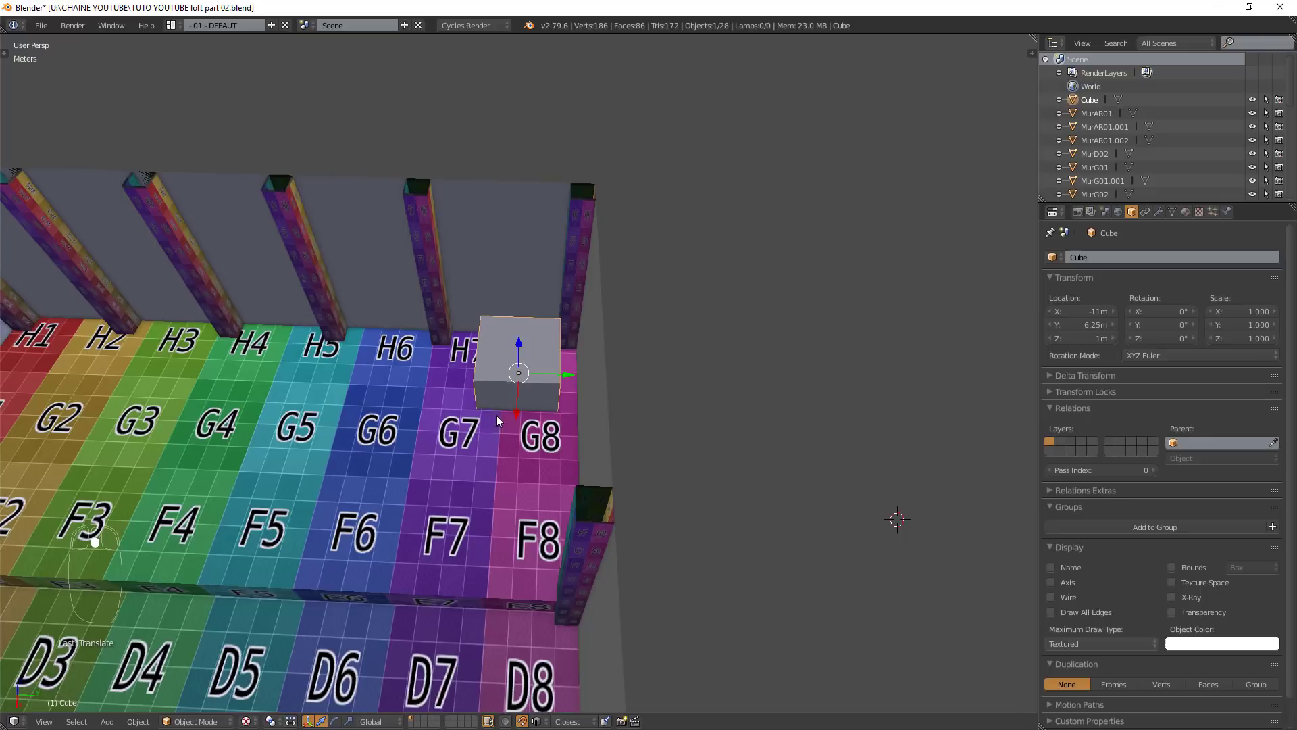
pyautogui.moveTo(552, 377); pyautogui.dragTo(34, 300)
pyautogui.moveTo(166, 344); pyautogui.dragTo(212, 352)
pyautogui.press('KP_Decimal')
pyautogui.scroll(-3)
# - Shift the cube along the H-row wall, checking its placement as it goes
pyautogui.moveTo(215, 360); pyautogui.dragTo(485, 414)
pyautogui.moveTo(498, 386); pyautogui.dragTo(707, 262)
pyautogui.moveTo(651, 309); pyautogui.dragTo(710, 253)
pyautogui.moveTo(698, 250); pyautogui.dragTo(650, 294)
pyautogui.scroll(-3)
pyautogui.moveTo(735, 225); pyautogui.dragTo(599, 312)
pyautogui.moveTo(595, 312); pyautogui.dragTo(757, 302)
pyautogui.moveTo(617, 363); pyautogui.dragTo(793, 273)
pyautogui.moveTo(805, 395); pyautogui.dragTo(741, 284)
pyautogui.moveTo(751, 301); pyautogui.dragTo(729, 308)
# - Fine-tune the cube's position along the H-row wall
pyautogui.moveTo(729, 308); pyautogui.dragTo(816, 367)
pyautogui.scroll(-3)
pyautogui.moveTo(761, 329); pyautogui.dragTo(632, 377)
pyautogui.moveTo(633, 377); pyautogui.dragTo(802, 381)
pyautogui.moveTo(695, 396); pyautogui.dragTo(806, 409)
pyautogui.moveTo(802, 410); pyautogui.dragTo(857, 343)
pyautogui.moveTo(857, 343); pyautogui.dragTo(800, 370)
pyautogui.moveTo(903, 339); pyautogui.dragTo(812, 392)
pyautogui.moveTo(812, 391); pyautogui.dragTo(712, 405)
# - Duplicate an H-row pillar (Shift+D) to create Pilier.017 along that wall
pyautogui.moveTo(685, 386); pyautogui.dragTo(801, 416)
pyautogui.moveTo(721, 407); pyautogui.dragTo(817, 418)
pyautogui.moveTo(811, 402); pyautogui.dragTo(844, 376)
pyautogui.moveTo(842, 379); pyautogui.dragTo(789, 400)
pyautogui.moveTo(894, 372); pyautogui.dragTo(748, 400)
pyautogui.moveTo(747, 399); pyautogui.dragTo(885, 415)
pyautogui.moveTo(790, 416); pyautogui.dragTo(905, 436)
pyautogui.moveTo(893, 435); pyautogui.dragTo(795, 367)
pyautogui.moveTo(801, 409); pyautogui.dragTo(748, 455)
pyautogui.moveTo(796, 338); pyautogui.dragTo(748, 455)
pyautogui.rightClick(748, 455)
pyautogui.press('shift+d')
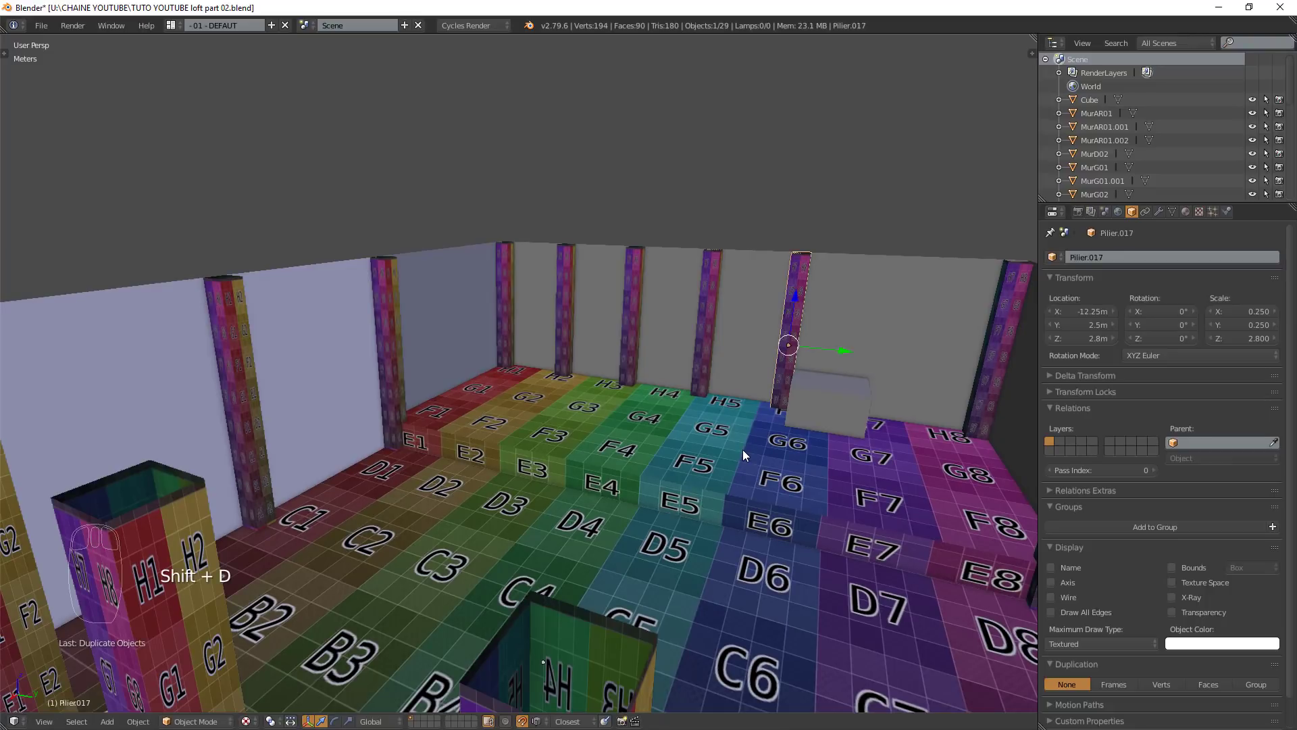
# - Set the cube against the wall by G7 between two pillars and reselect it
pyautogui.moveTo(861, 363); pyautogui.dragTo(939, 409)
pyautogui.moveTo(941, 371); pyautogui.dragTo(808, 479)
pyautogui.moveTo(877, 447); pyautogui.dragTo(716, 614)
pyautogui.moveTo(805, 485); pyautogui.dragTo(716, 614)
pyautogui.rightClick(715, 613)
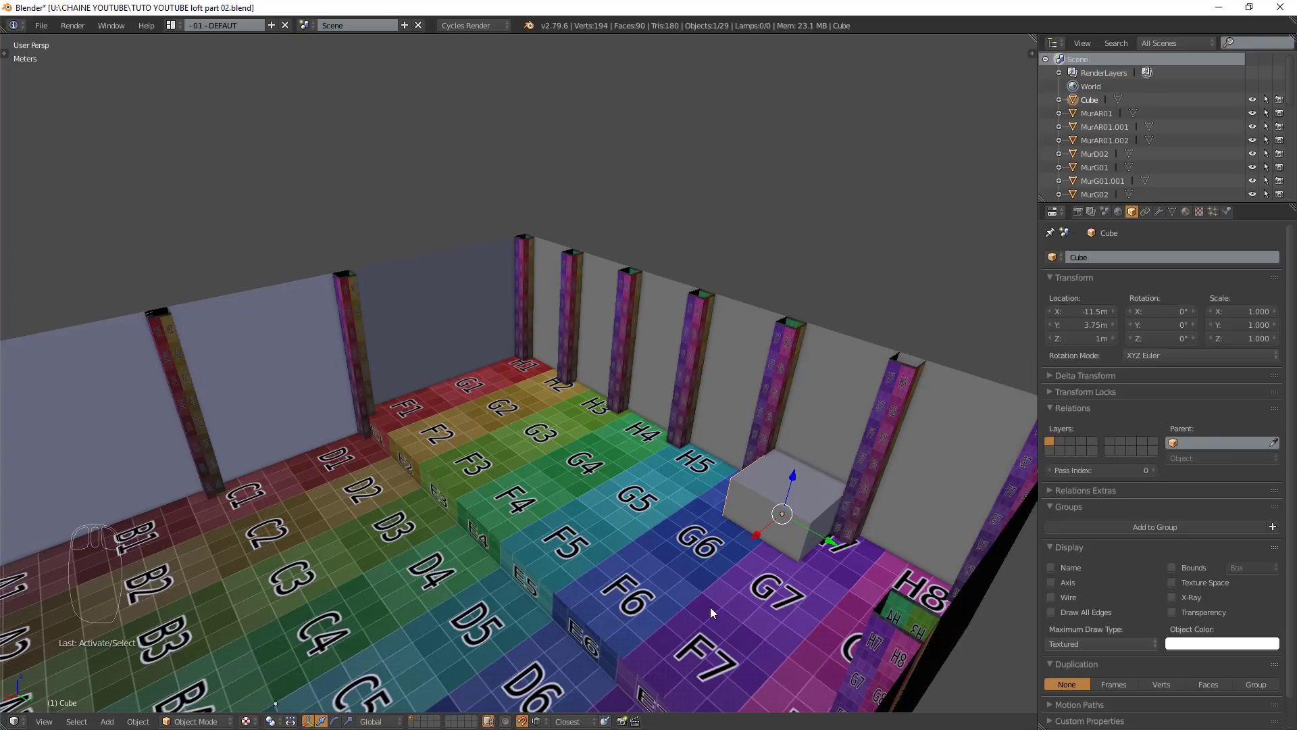
# - Delete the cube and swing the view back over the room toward the A-row wall
pyautogui.press('x')
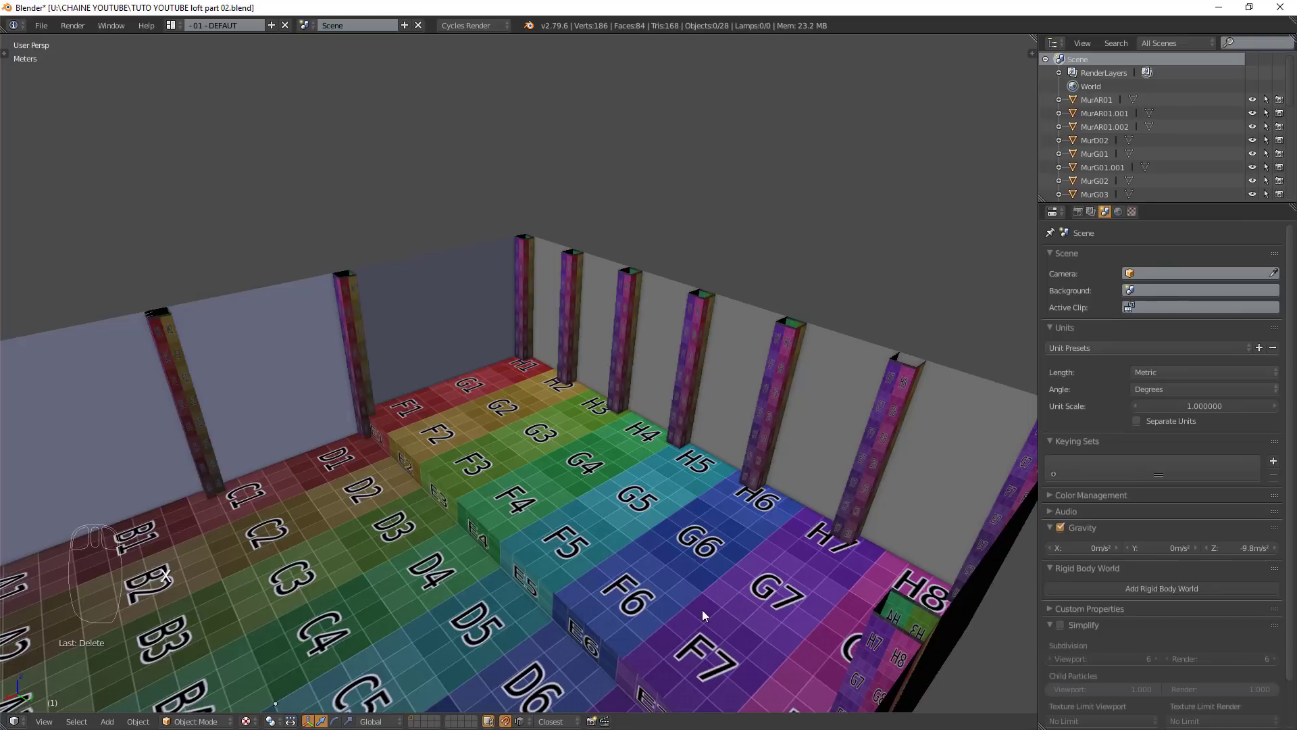
pyautogui.scroll(-3)
pyautogui.middleClick(707, 615)
pyautogui.moveTo(579, 611); pyautogui.dragTo(320, 392)
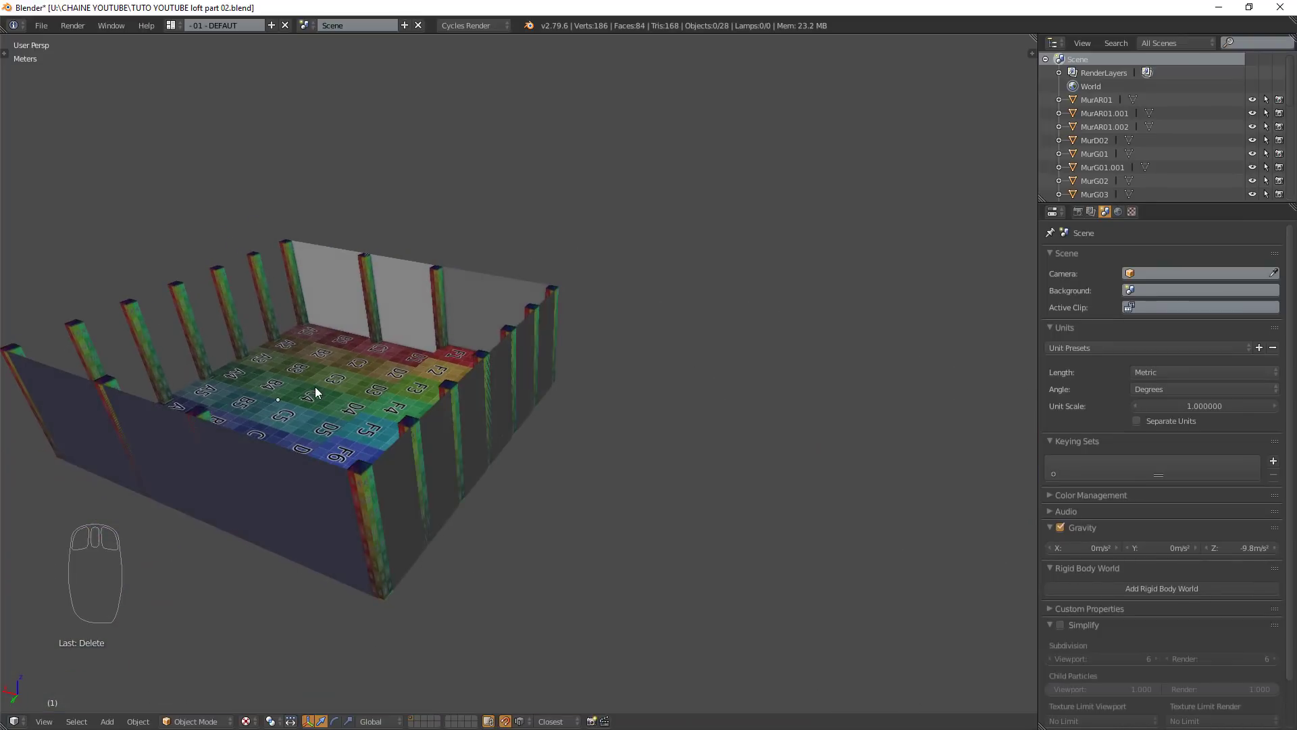
pyautogui.moveTo(275, 326); pyautogui.dragTo(529, 473)
# - Close in on the pillars by A2, then frame the whole room (Shift+C)
pyautogui.press('KP_Decimal')
pyautogui.scroll(-3)
pyautogui.moveTo(530, 567); pyautogui.dragTo(505, 532)
pyautogui.scroll(-3)
pyautogui.scroll(-3)
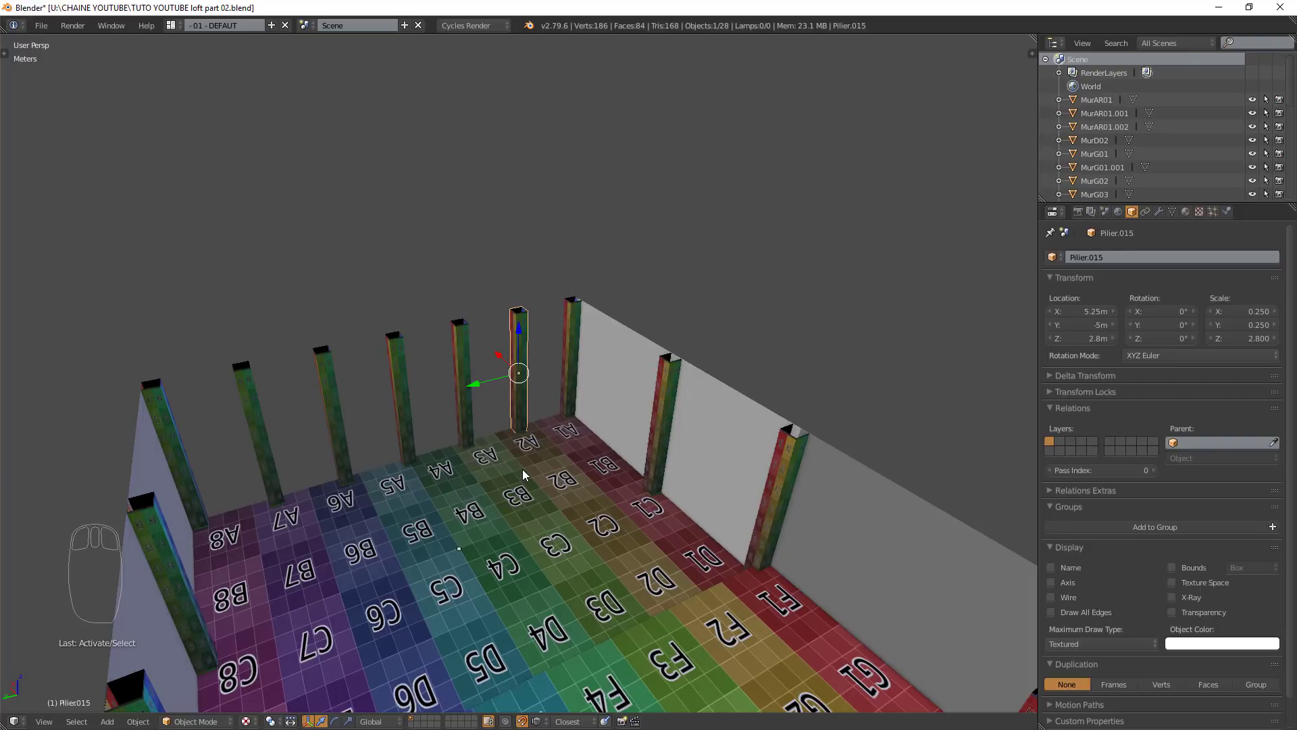
pyautogui.press('shift+c')
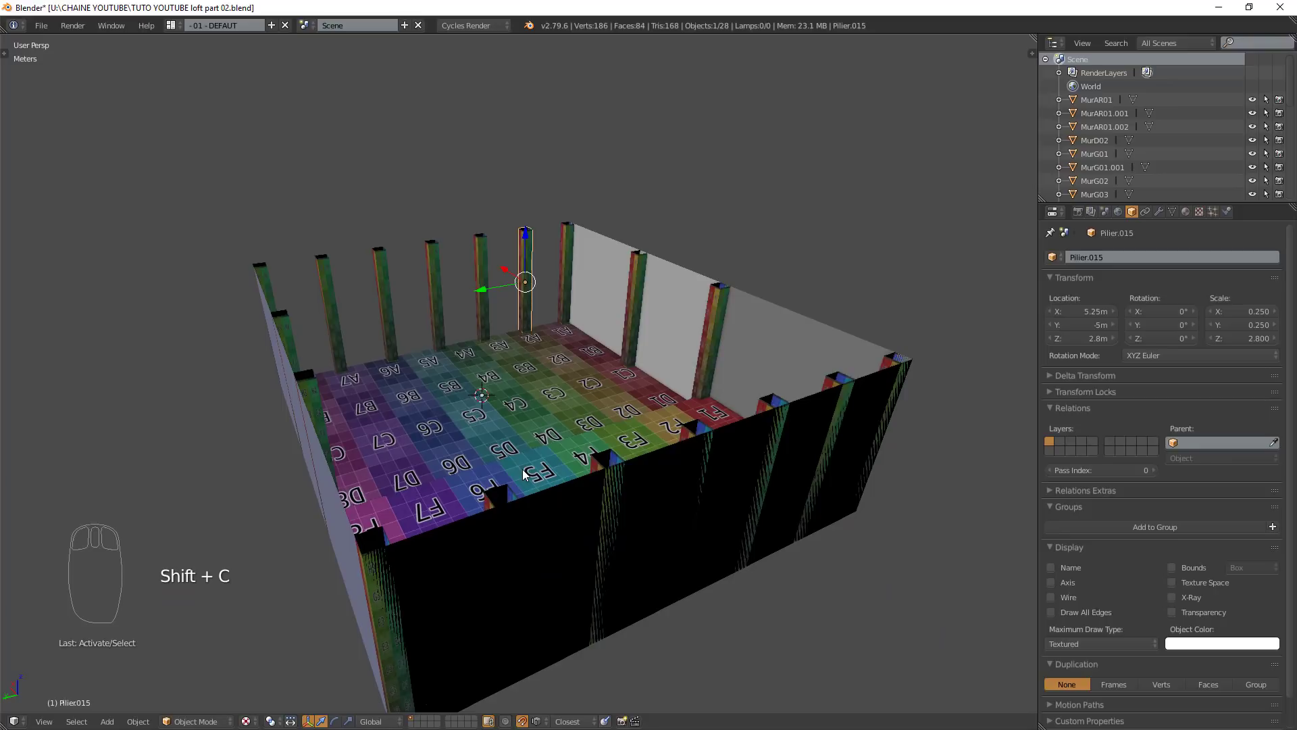
# - Add a cube mesh and rename it Soubassement.000
pyautogui.press('shift+a')
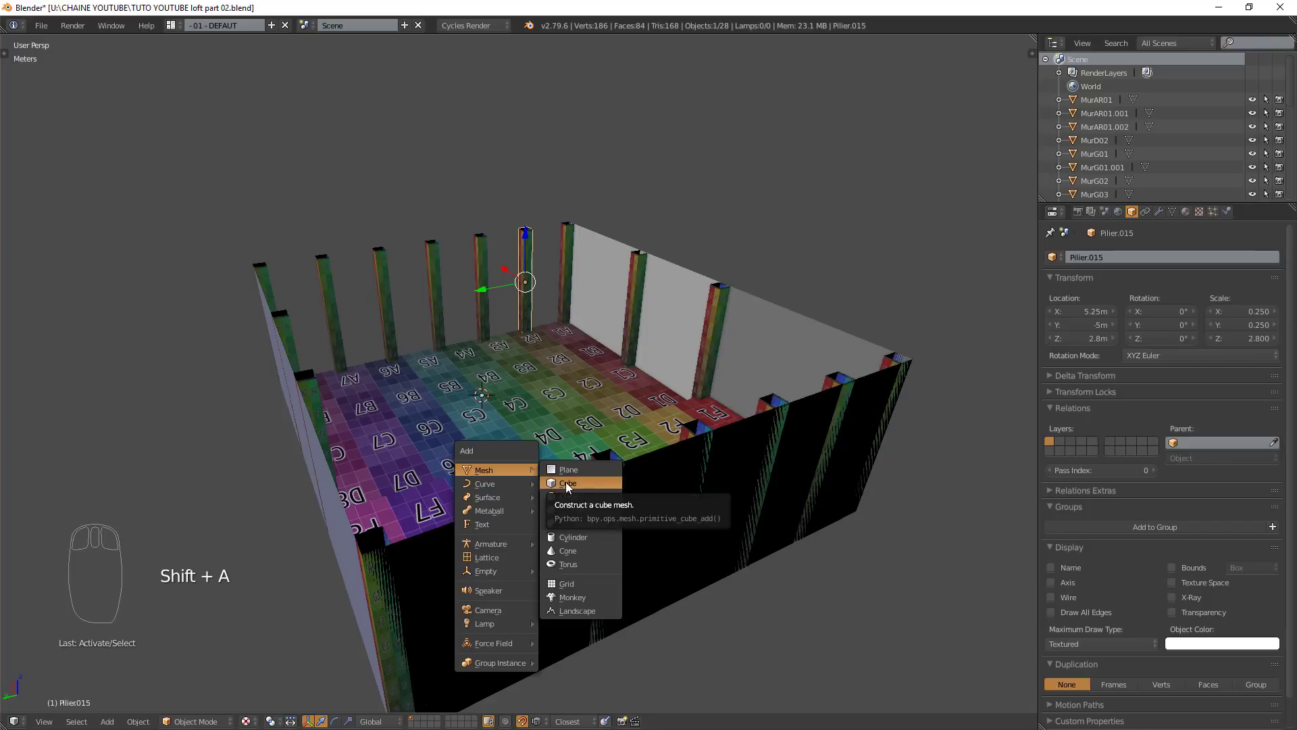
pyautogui.moveTo(489, 356); pyautogui.dragTo(565, 293)
pyautogui.click(565, 298)
pyautogui.moveTo(612, 407); pyautogui.dragTo(1068, 270)
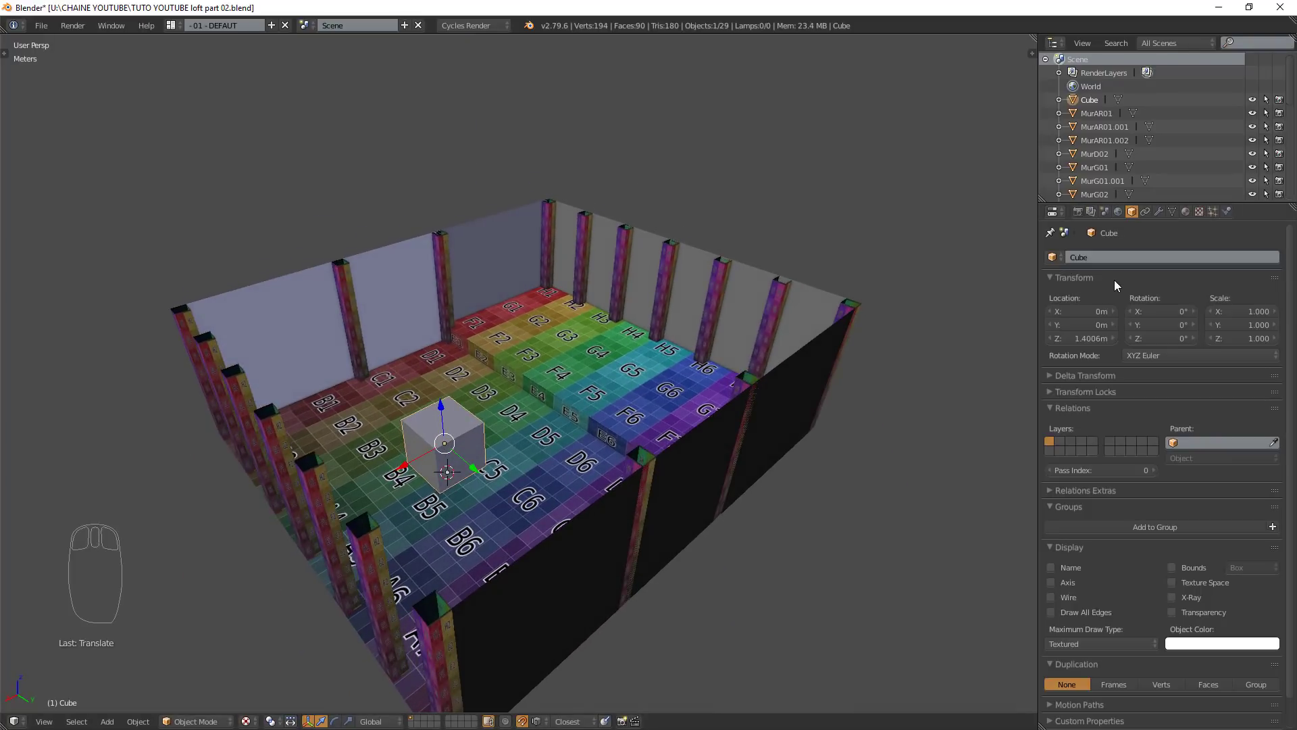
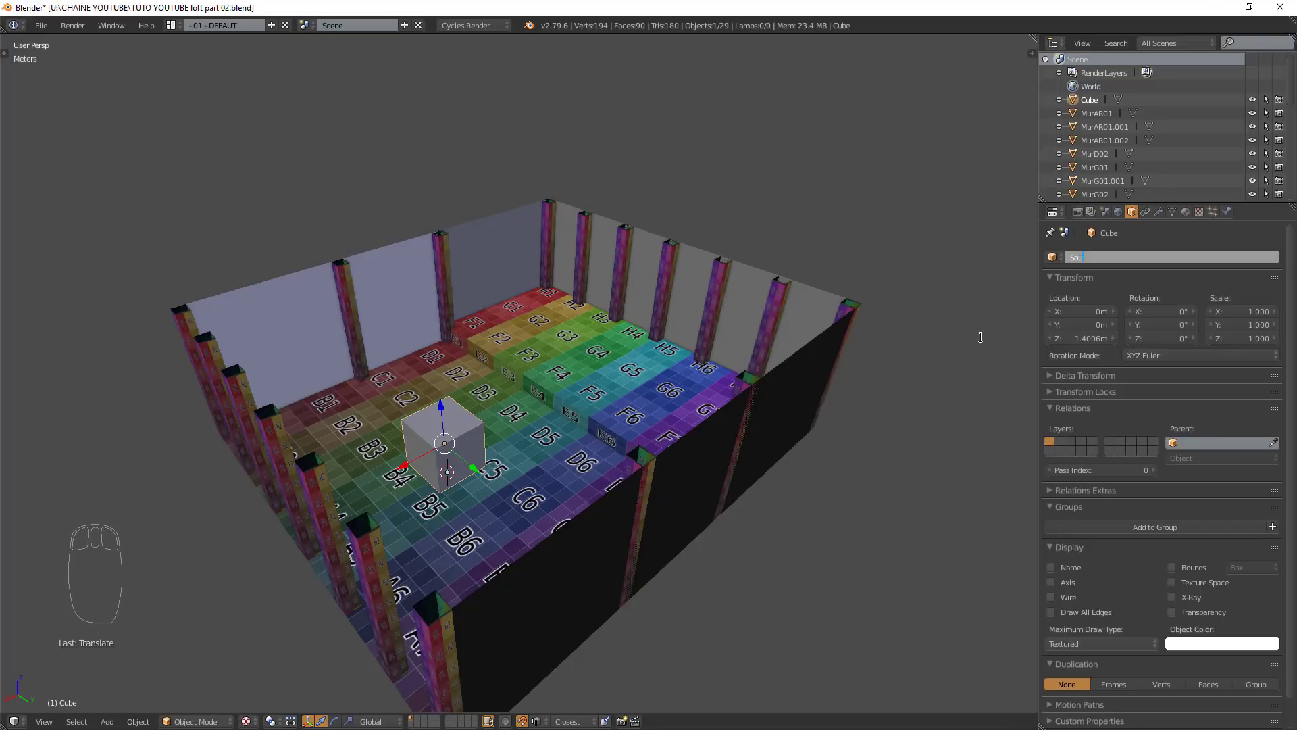
pyautogui.press('s')
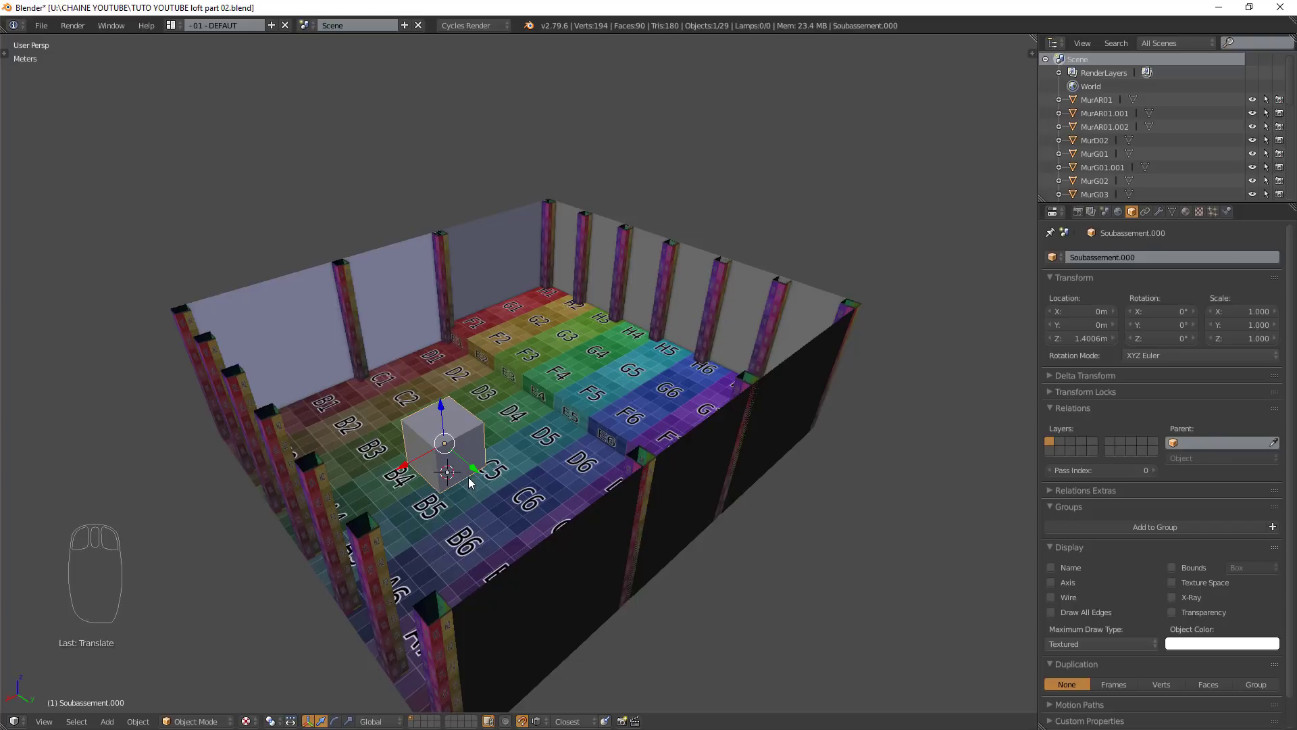
pyautogui.moveTo(469, 480); pyautogui.dragTo(1108, 321)
pyautogui.middleClick(1110, 322)
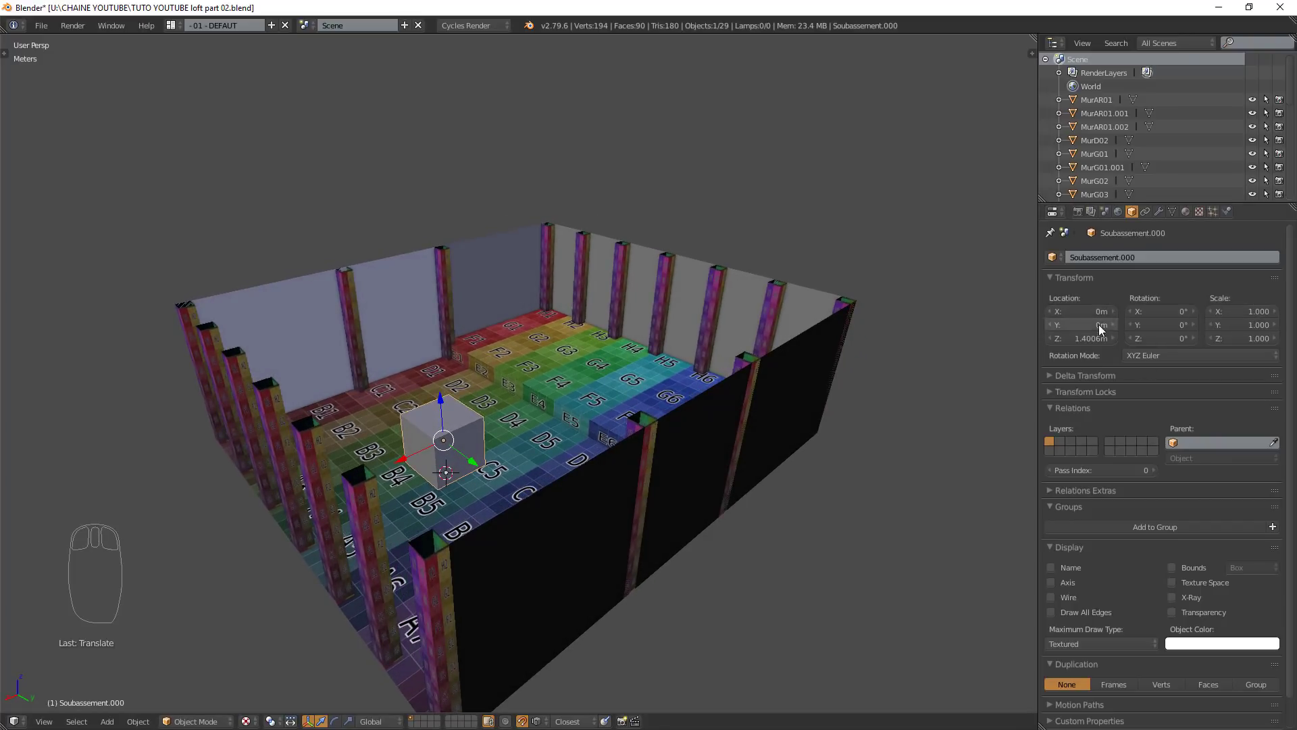
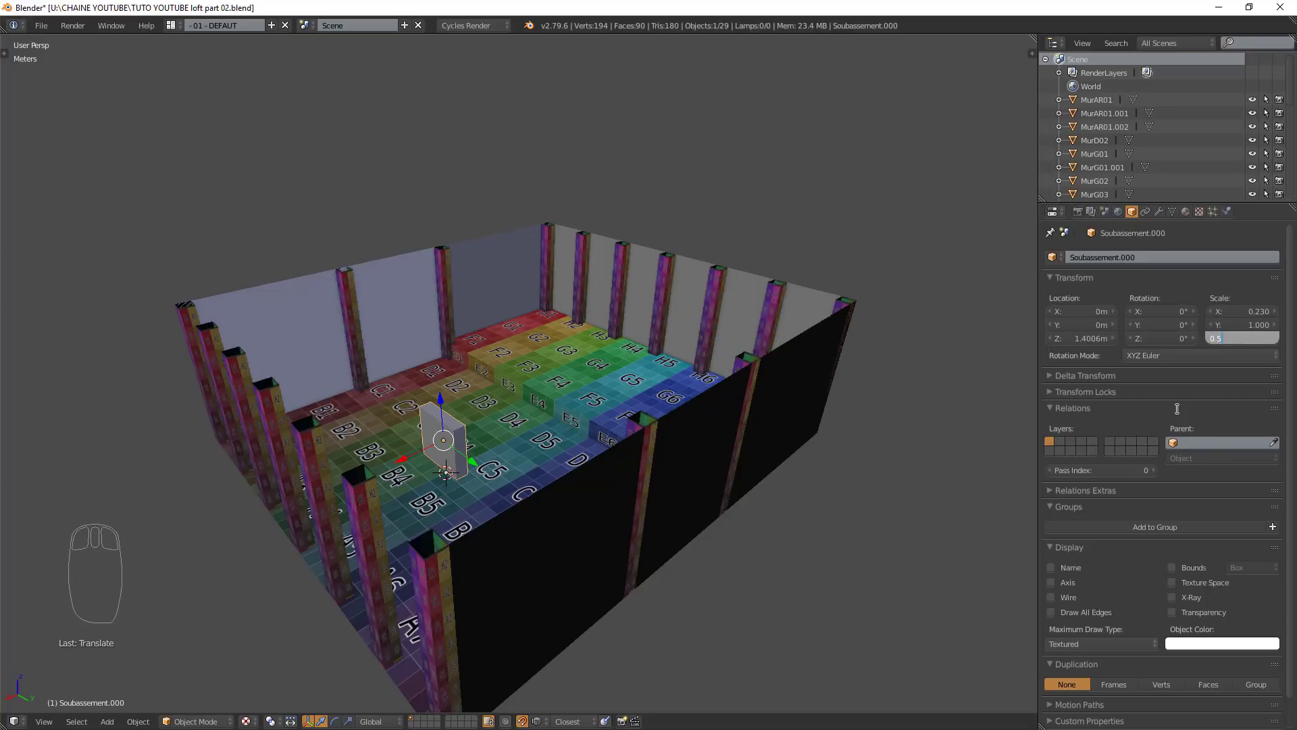
# - Scale the box to 0.230 in X and 0.5 in Z, then close in to inspect it
pyautogui.moveTo(480, 497); pyautogui.dragTo(454, 375)
pyautogui.moveTo(454, 411); pyautogui.dragTo(394, 419)
pyautogui.scroll(3)
pyautogui.press('KP_Decimal')
pyautogui.scroll(3)
pyautogui.scroll(3)
pyautogui.moveTo(562, 376); pyautogui.dragTo(587, 377)
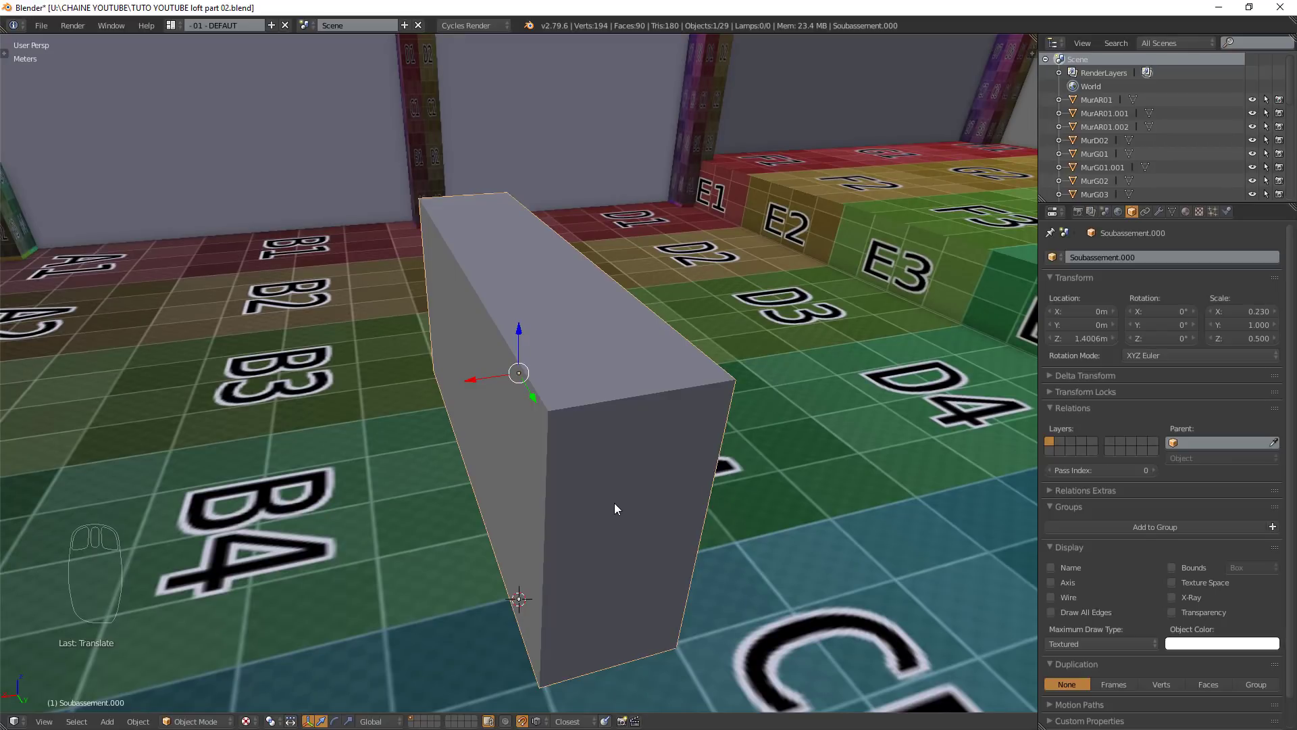
# - In Edit Mode delete the top, bottom and end faces, leaving the two large panels
pyautogui.press('Tab')
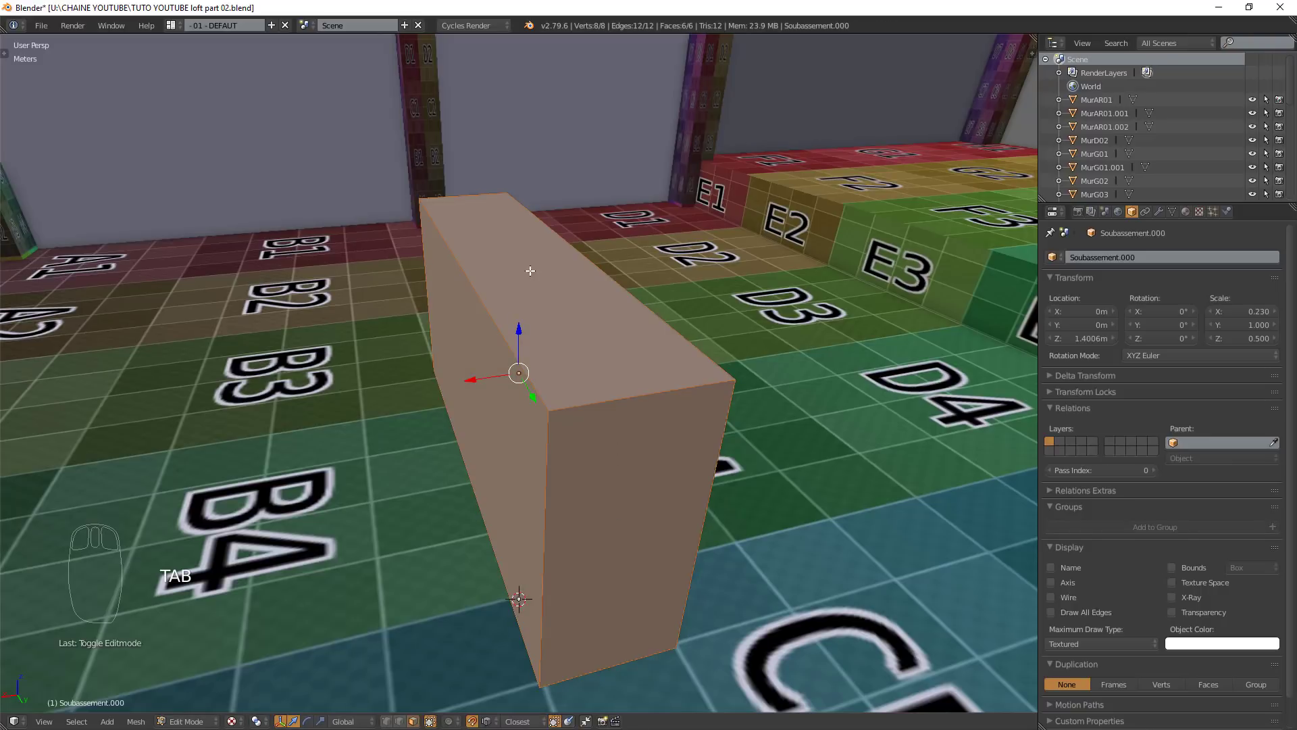
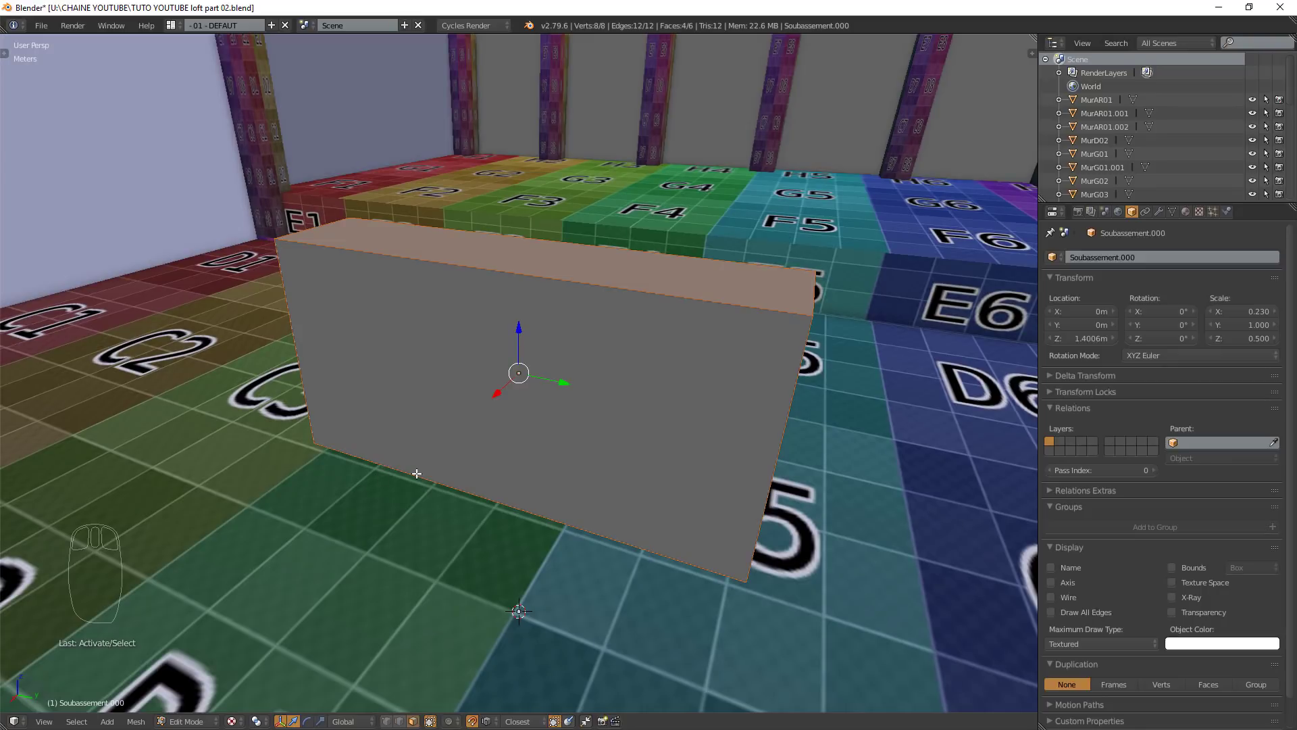
pyautogui.press('x')
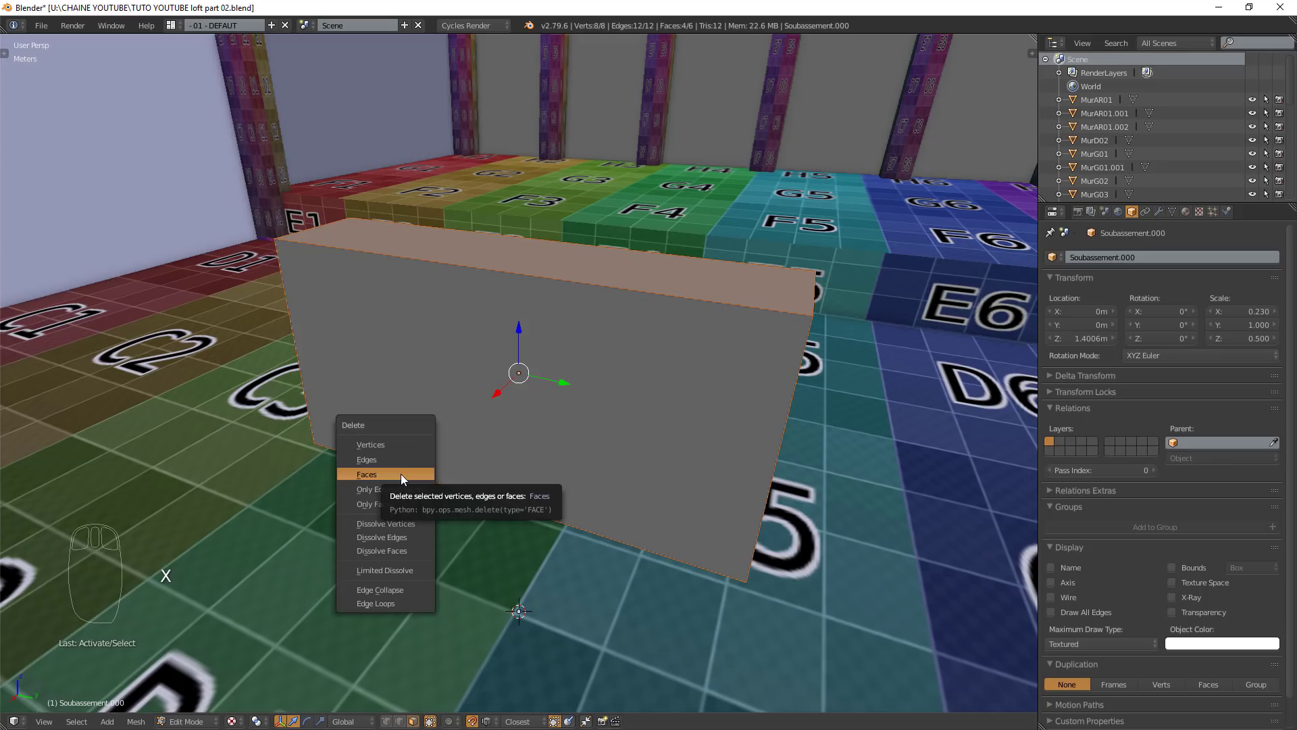
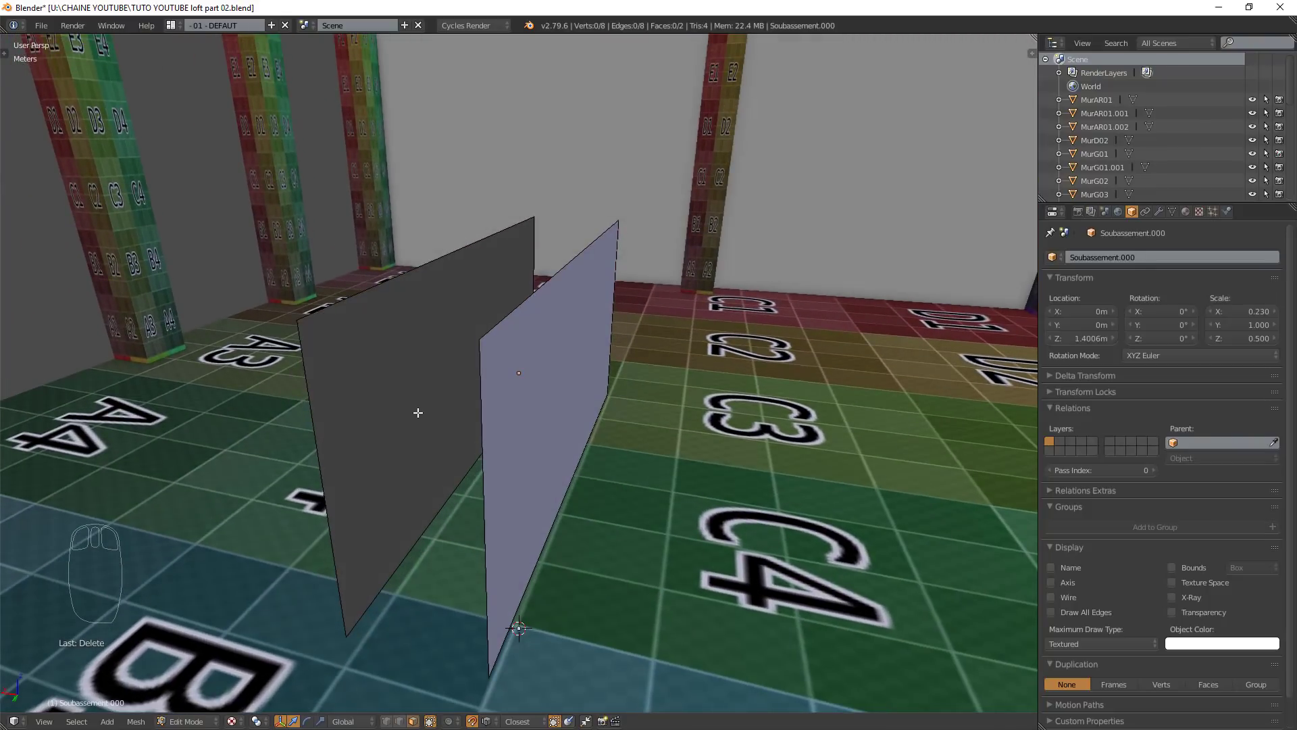
# - In Object Mode, move the sill panel across the room against the window wall between two pillars
pyautogui.press('Tab')
pyautogui.moveTo(462, 442); pyautogui.dragTo(356, 370)
pyautogui.moveTo(477, 372); pyautogui.dragTo(394, 414)
pyautogui.moveTo(297, 413); pyautogui.dragTo(592, 420)
pyautogui.scroll(-3)
pyautogui.scroll(-3)
pyautogui.moveTo(578, 413); pyautogui.dragTo(266, 395)
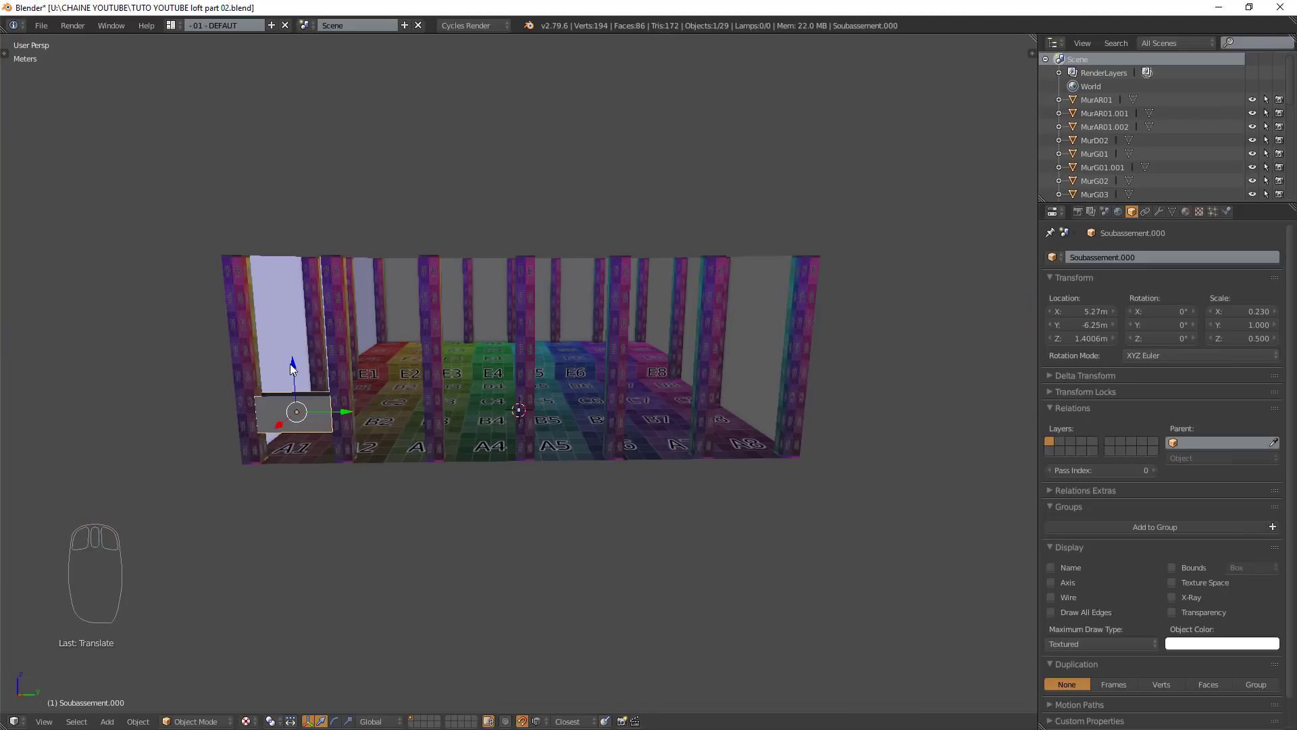
pyautogui.moveTo(299, 374); pyautogui.dragTo(328, 491)
pyautogui.moveTo(314, 490); pyautogui.dragTo(375, 458)
# - Lower the panel to Location Z 50 cm and check its placement from inside the room
pyautogui.press('KP_Decimal')
pyautogui.moveTo(444, 512); pyautogui.dragTo(350, 604)
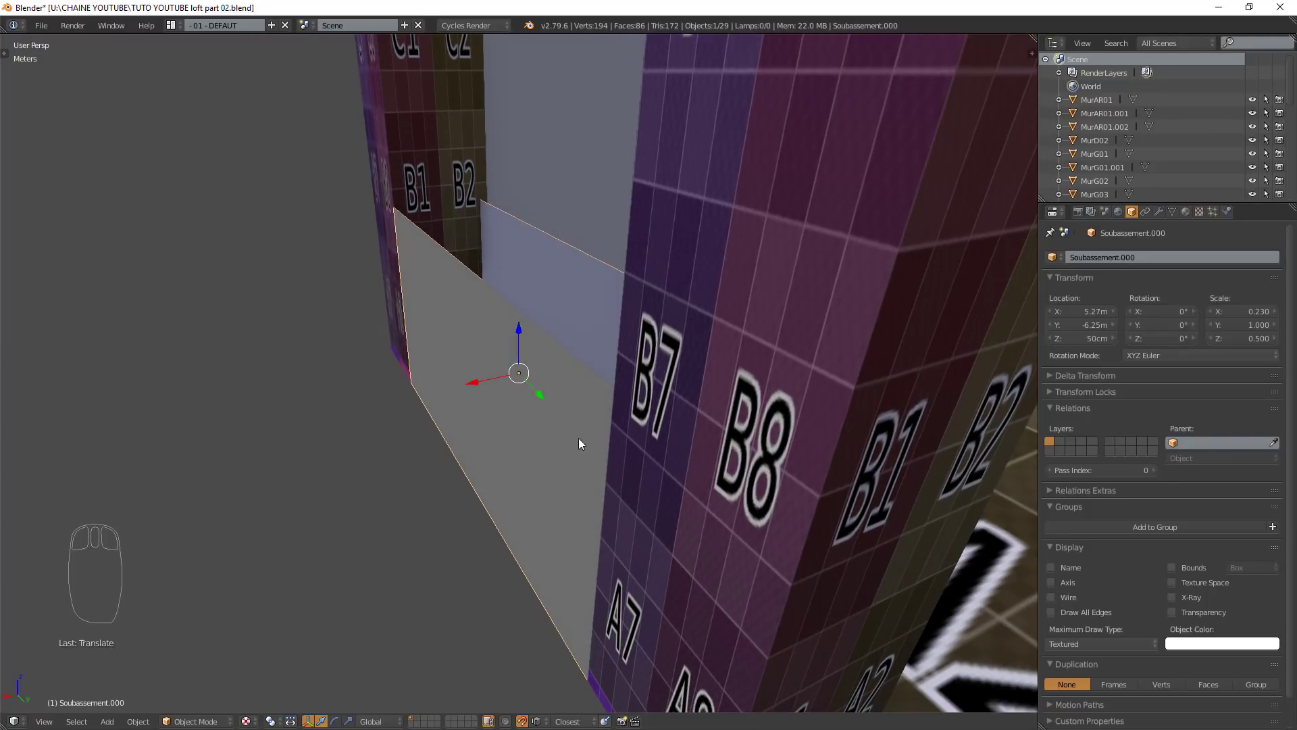
pyautogui.moveTo(486, 382); pyautogui.dragTo(395, 174)
pyautogui.moveTo(414, 319); pyautogui.dragTo(632, 418)
pyautogui.moveTo(609, 437); pyautogui.dragTo(540, 431)
pyautogui.scroll(-3)
pyautogui.moveTo(540, 433); pyautogui.dragTo(560, 420)
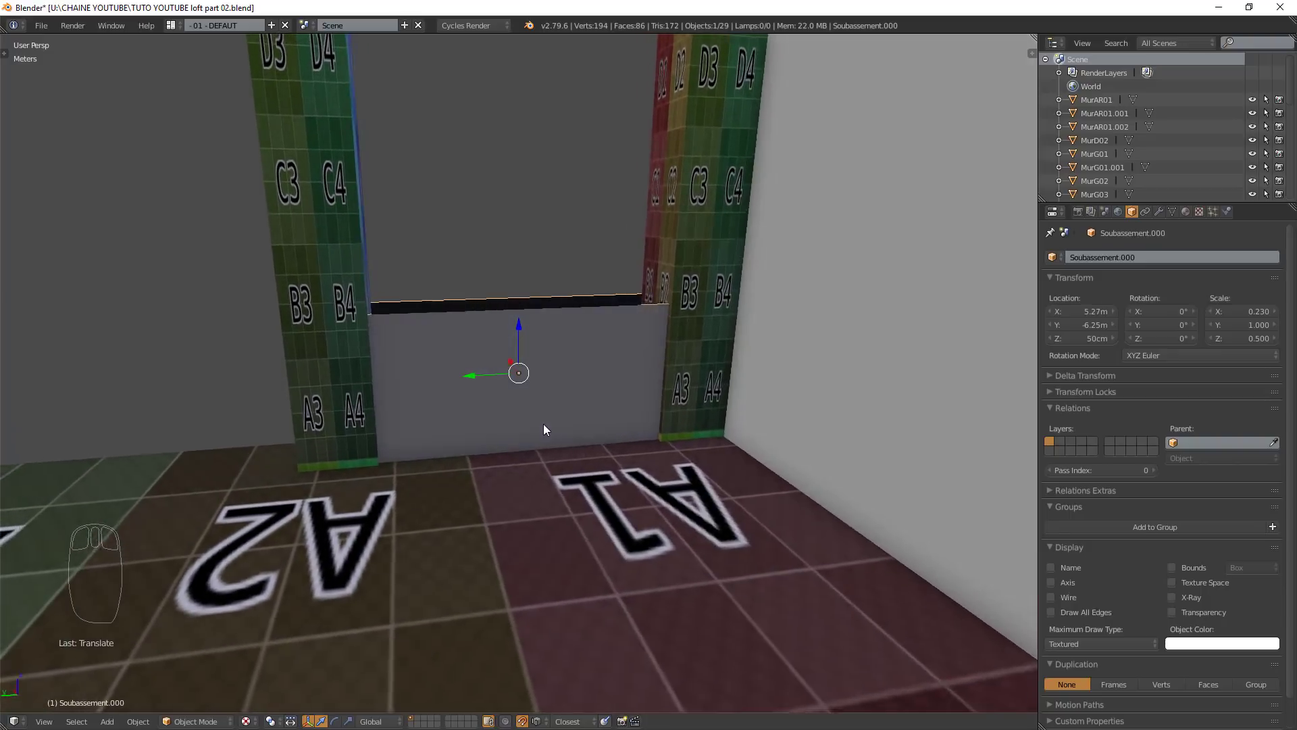
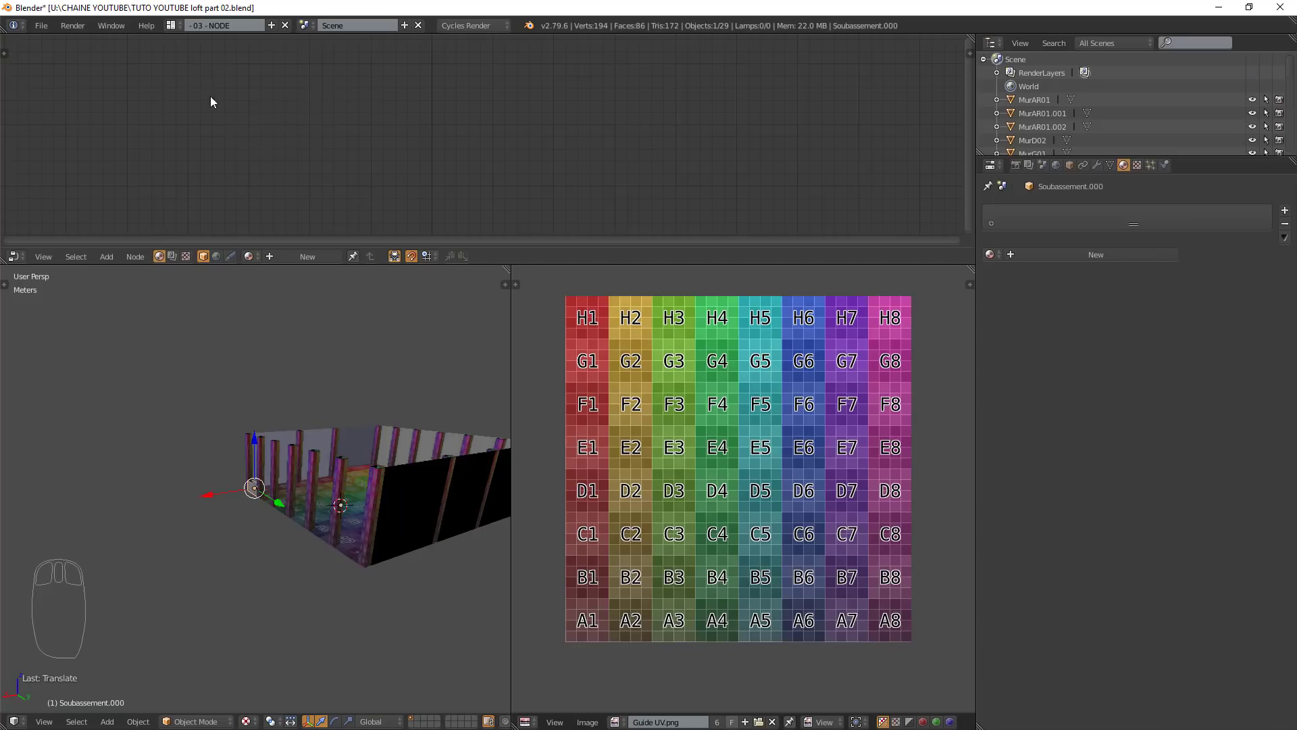
# - In the 03 - NODE layout, select both faces of Soubassement.000 and Smart UV unwrap them over the guide grid
pyautogui.moveTo(447, 471); pyautogui.dragTo(263, 530)
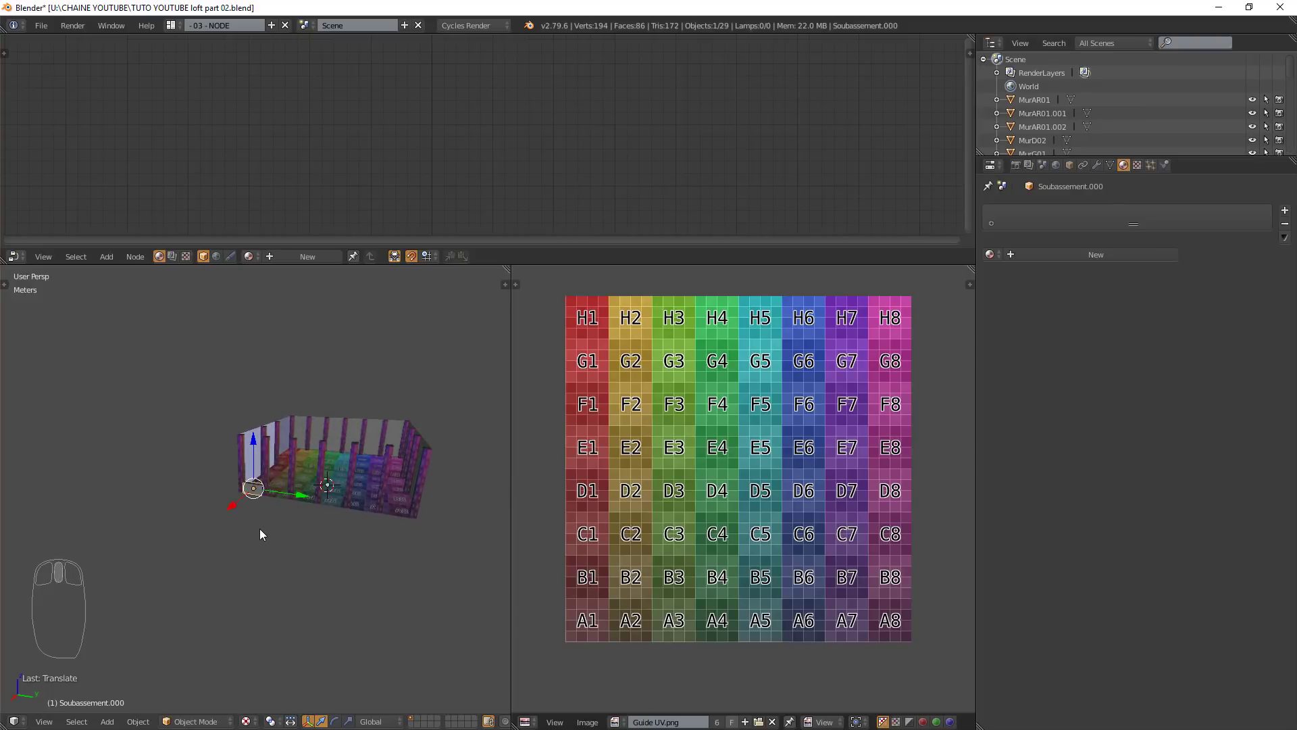
pyautogui.press('KP_Decimal')
pyautogui.moveTo(274, 522); pyautogui.dragTo(277, 498)
pyautogui.scroll(-3)
pyautogui.press('Tab')
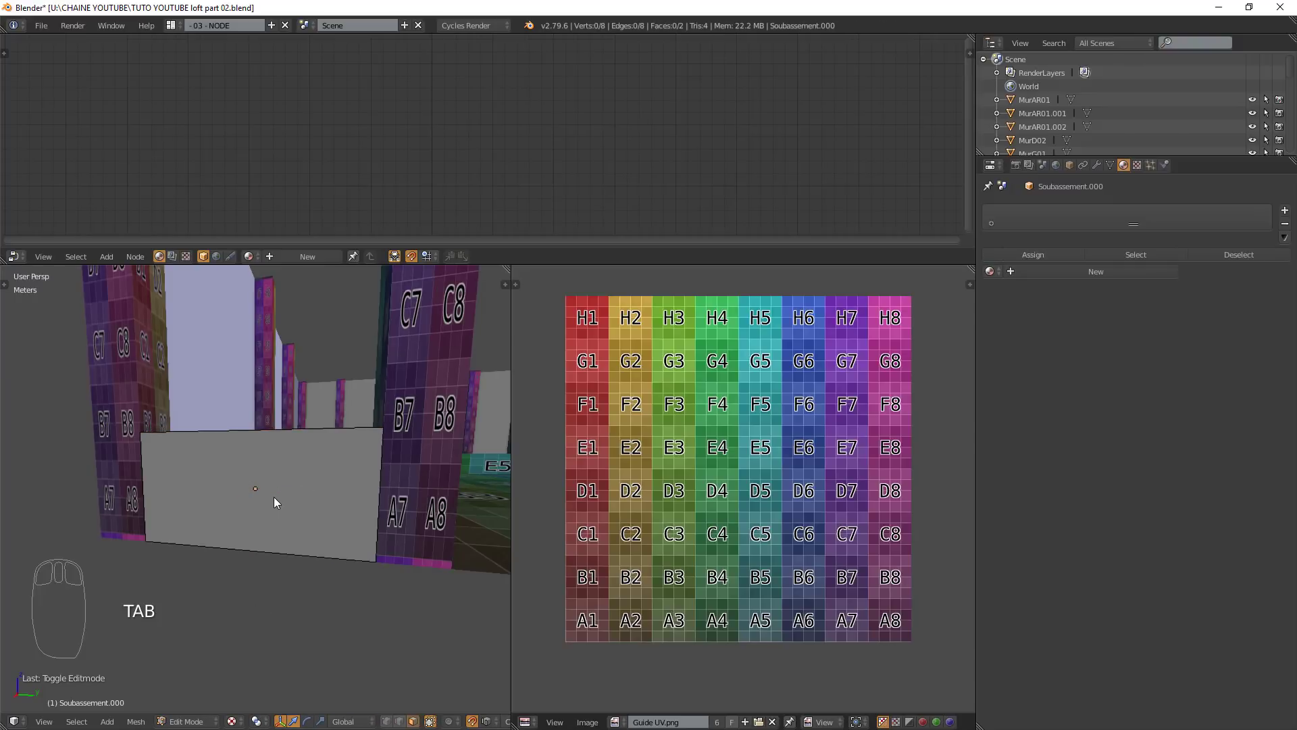
pyautogui.press('a')
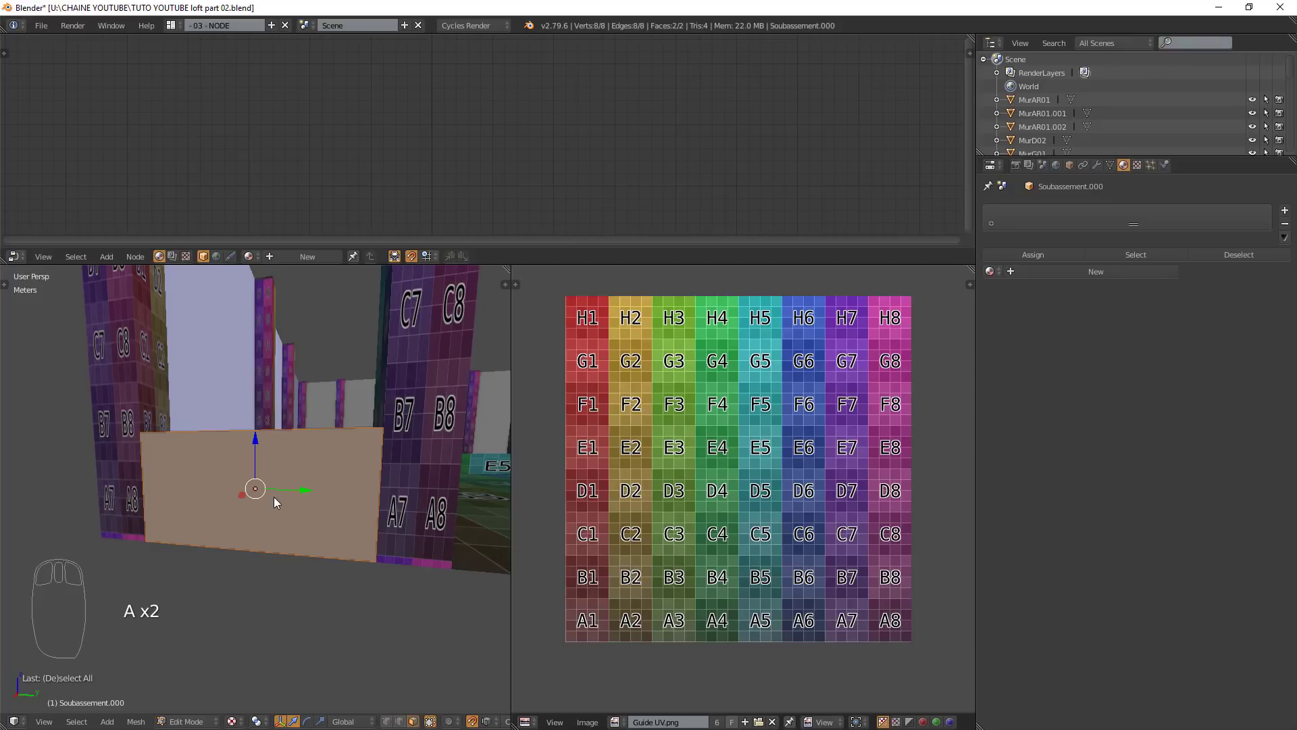
pyautogui.press('u')
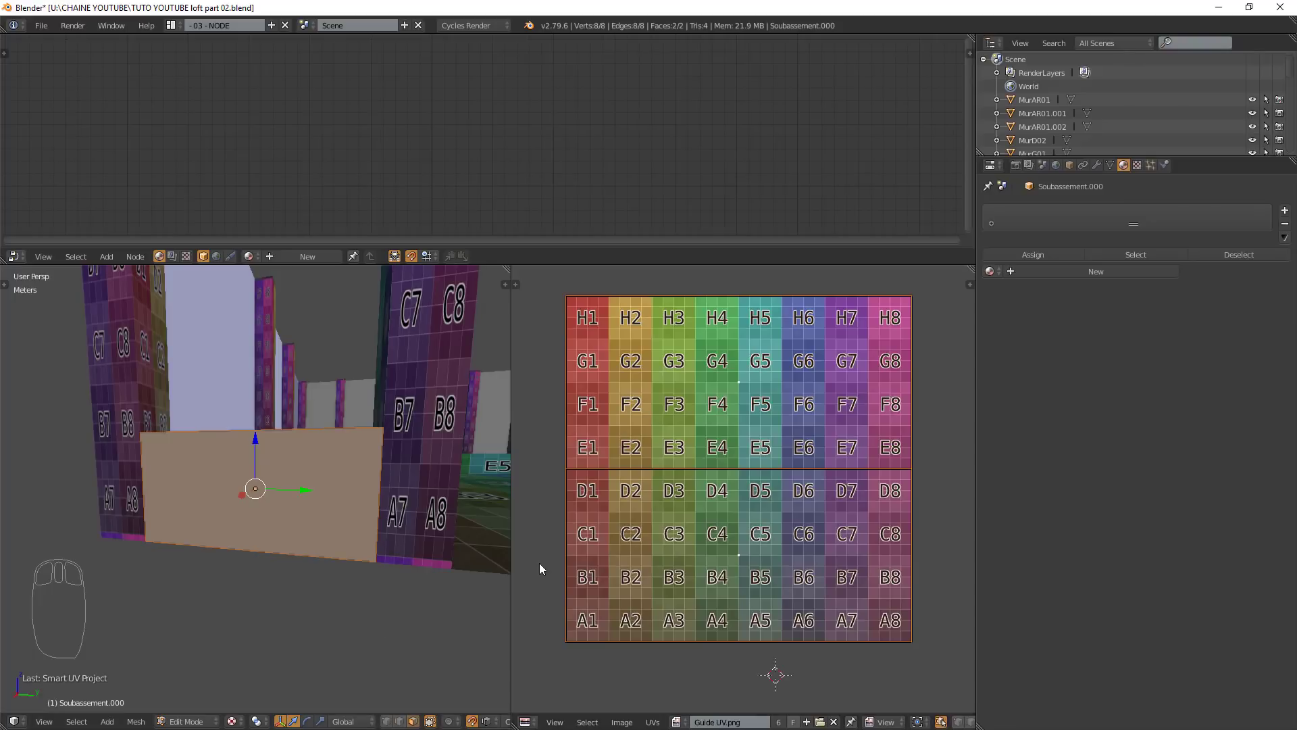
# - Add an Image Texture node with Guide UV.png, then rotate the selected UV islands 90°
pyautogui.moveTo(325, 258); pyautogui.dragTo(541, 655)
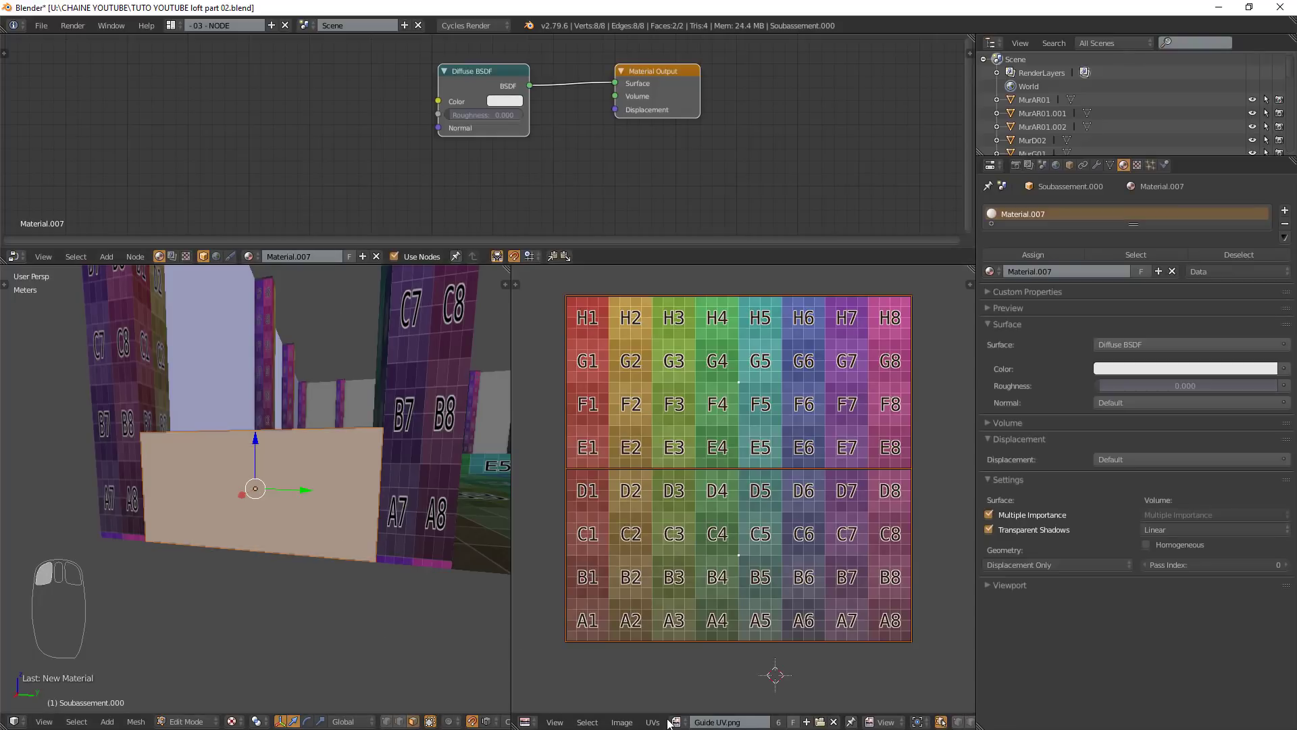
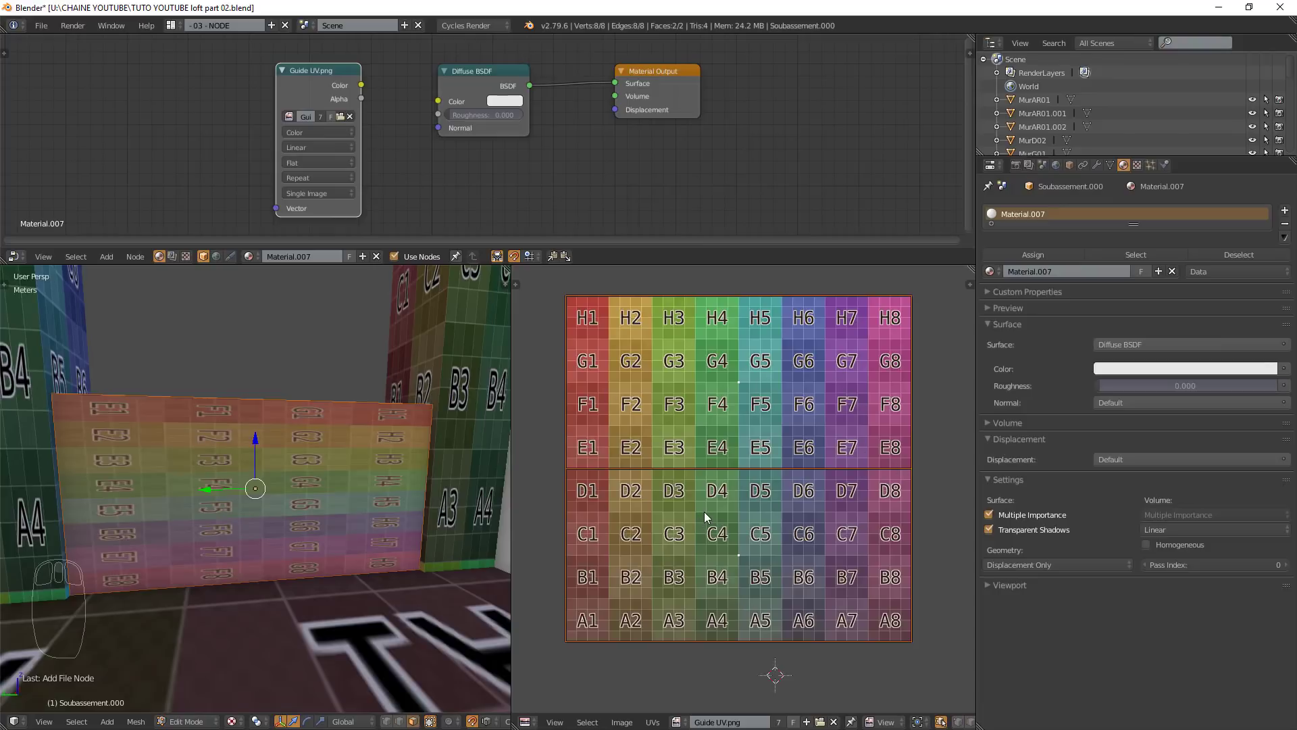
pyautogui.press('a')
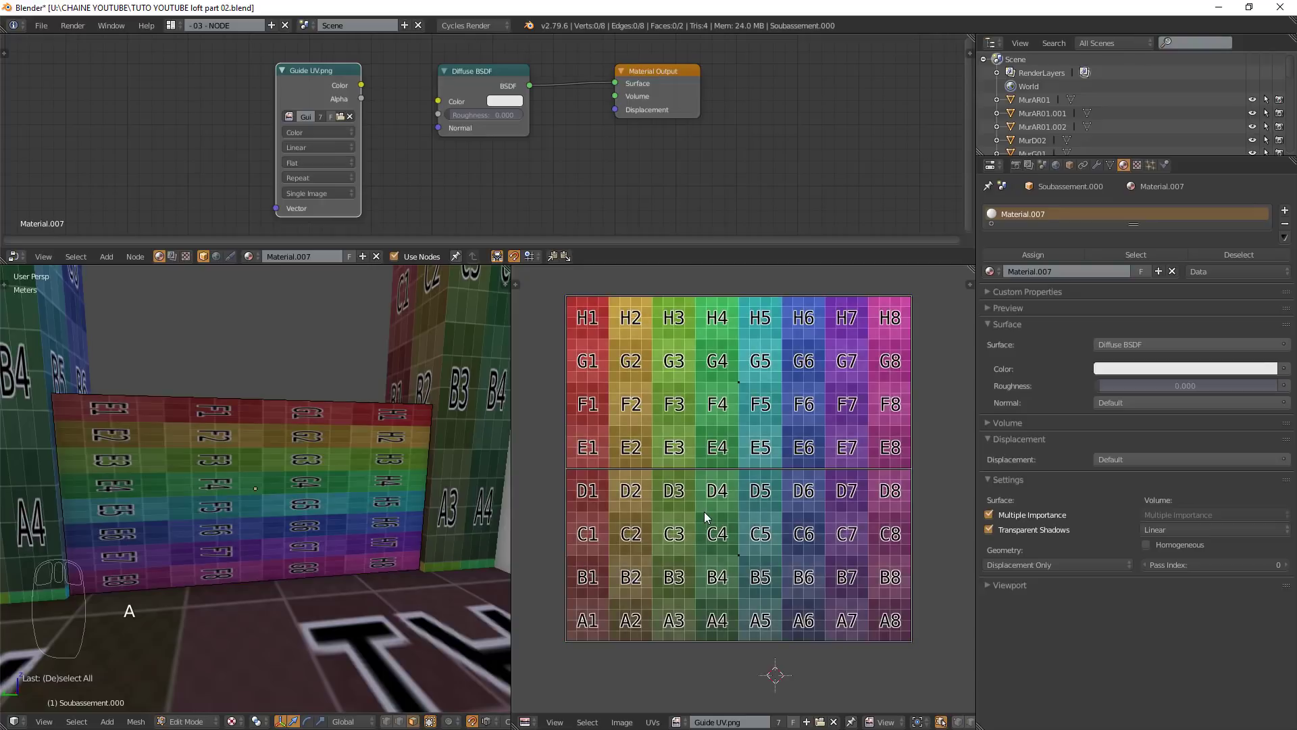
pyautogui.press('a')
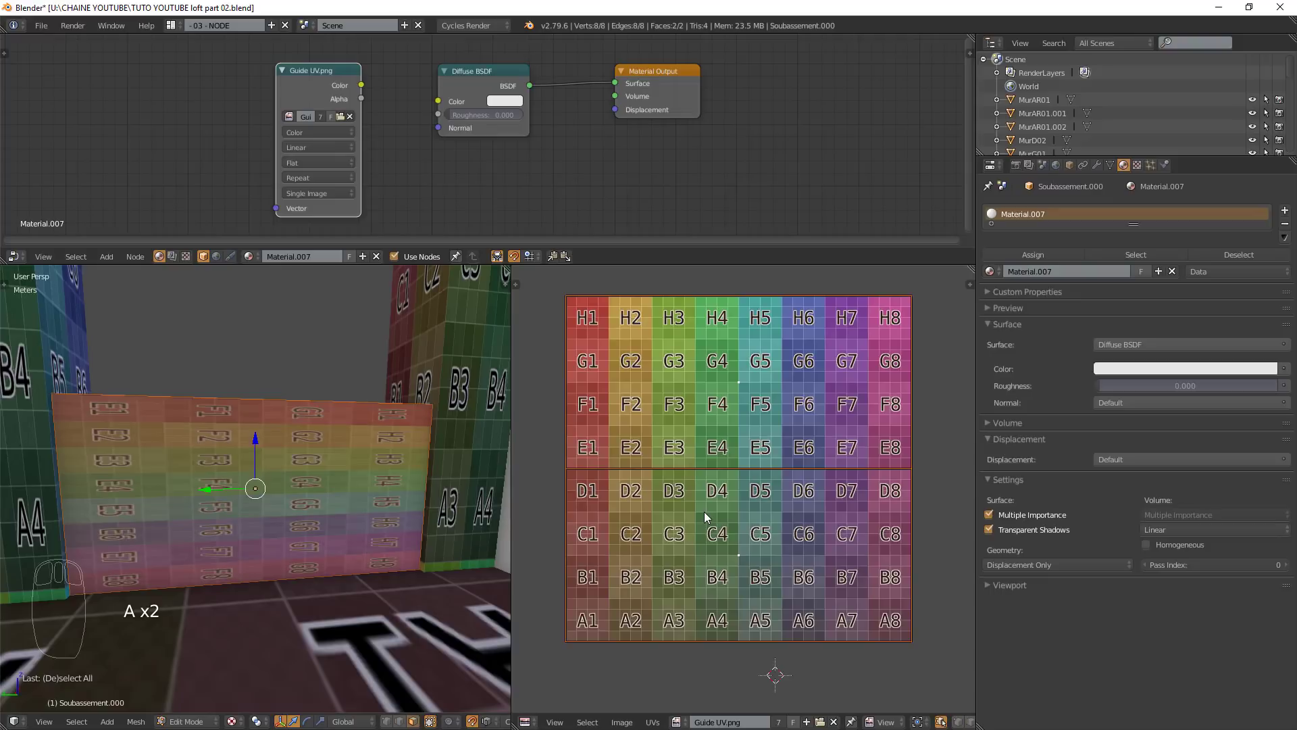
pyautogui.press('r')
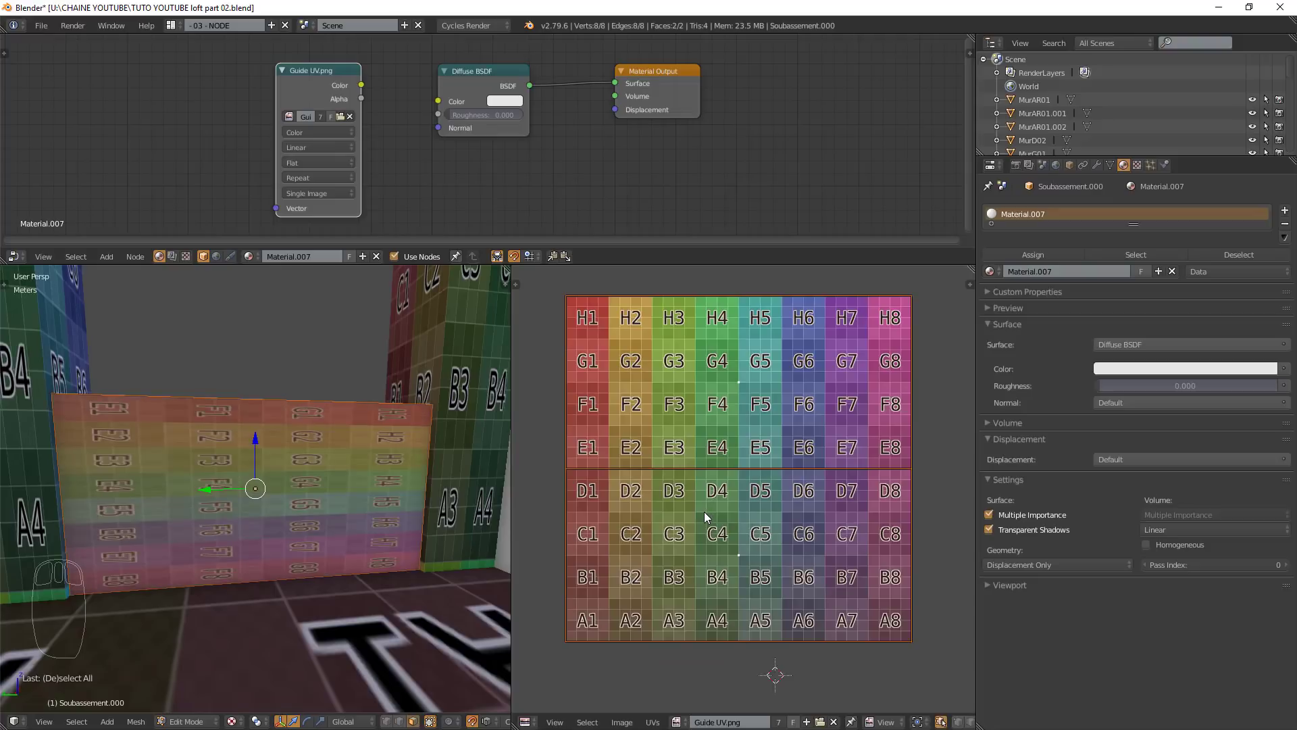
pyautogui.press('r')
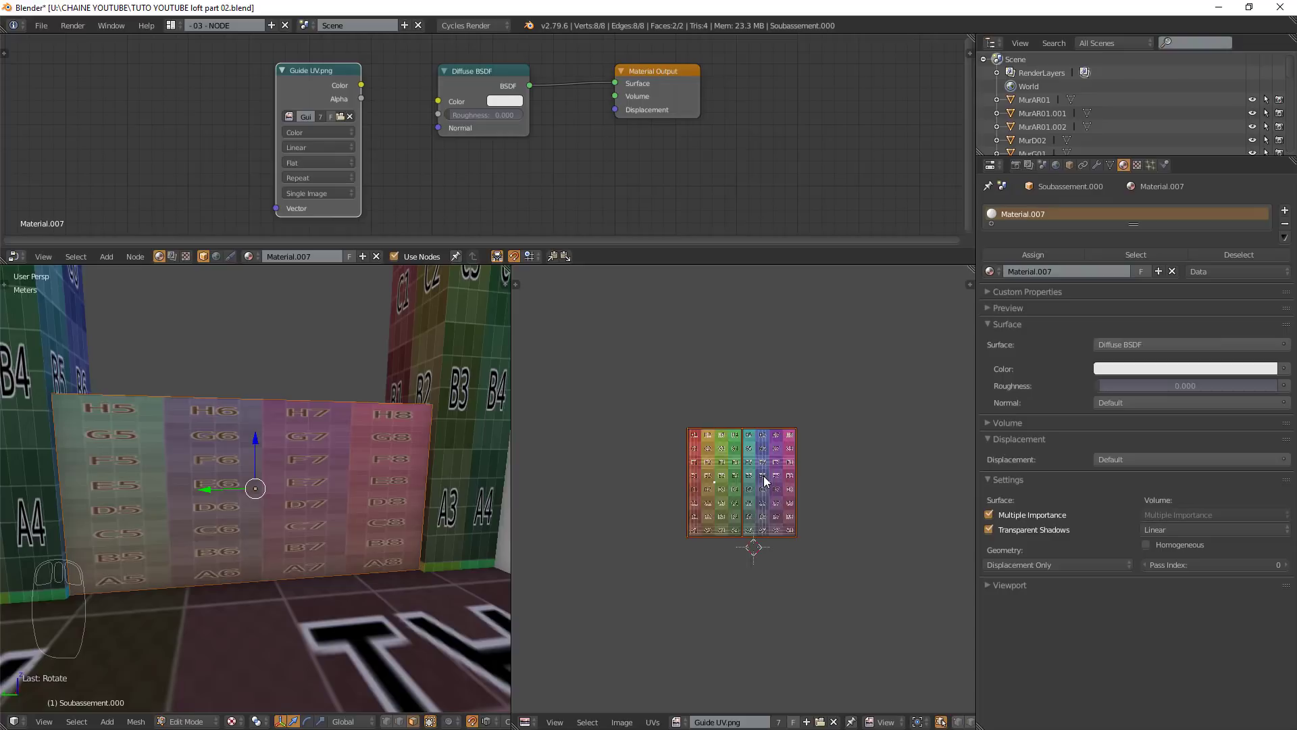
# - Move one of the two UV faces below the grid image and rescale it horizontally along X
pyautogui.moveTo(780, 490); pyautogui.dragTo(774, 503)
pyautogui.press('g')
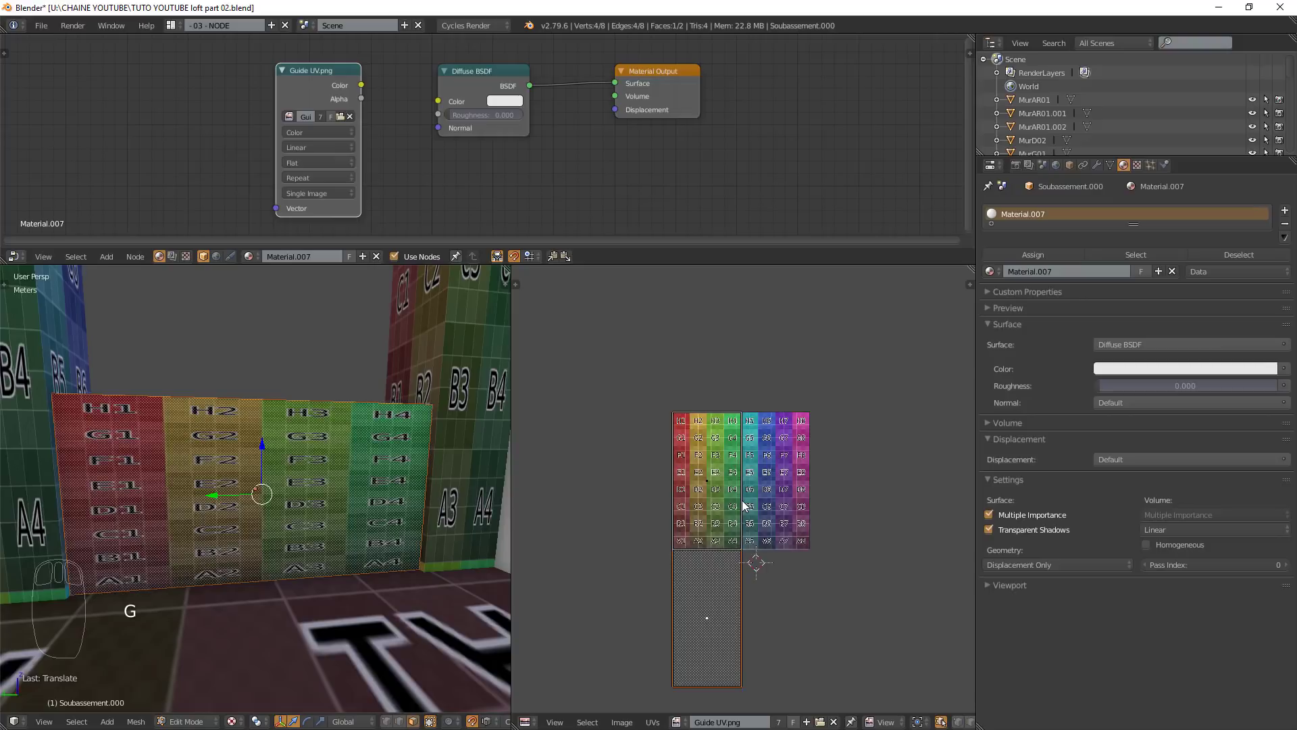
pyautogui.press('a')
pyautogui.moveTo(747, 506); pyautogui.dragTo(747, 505)
pyautogui.press('a')
pyautogui.press('s')
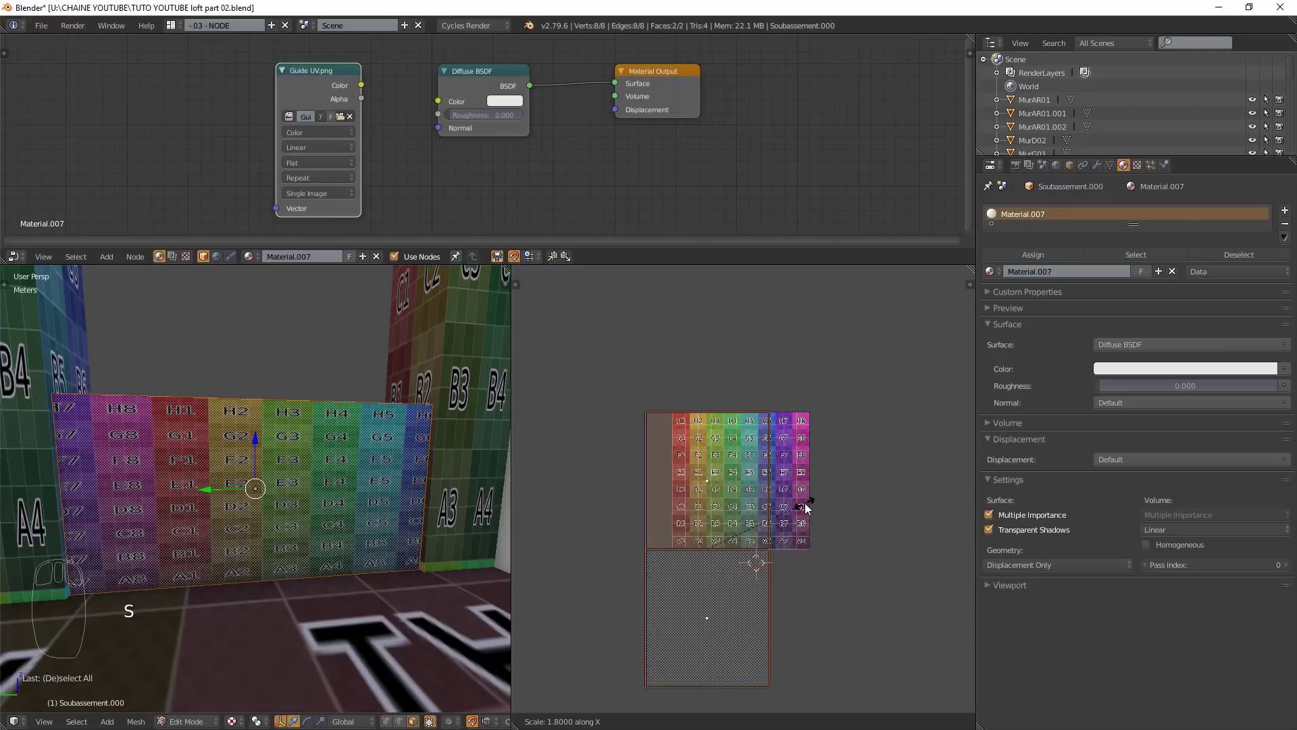
pyautogui.press('g')
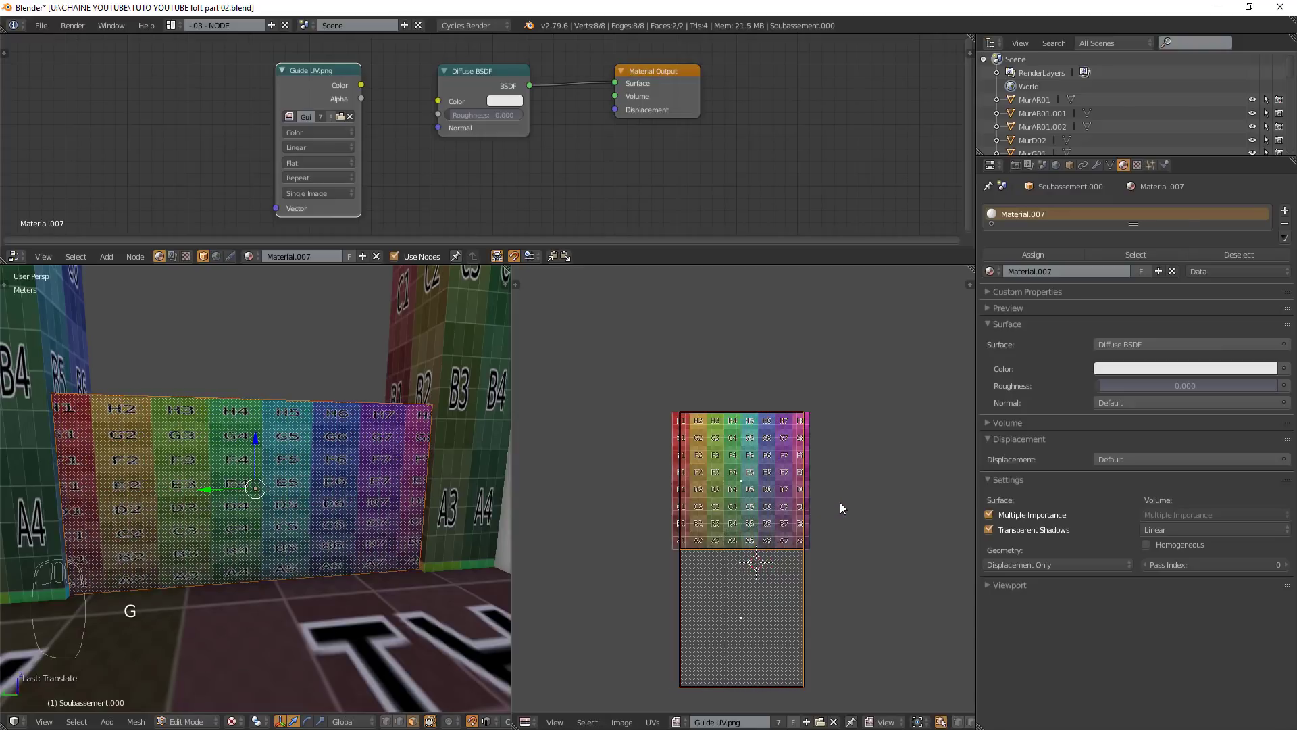
# - Shrink the lower face vertically, then scale both faces on Y to cover the whole grid and exit Edit Mode
pyautogui.press('s')
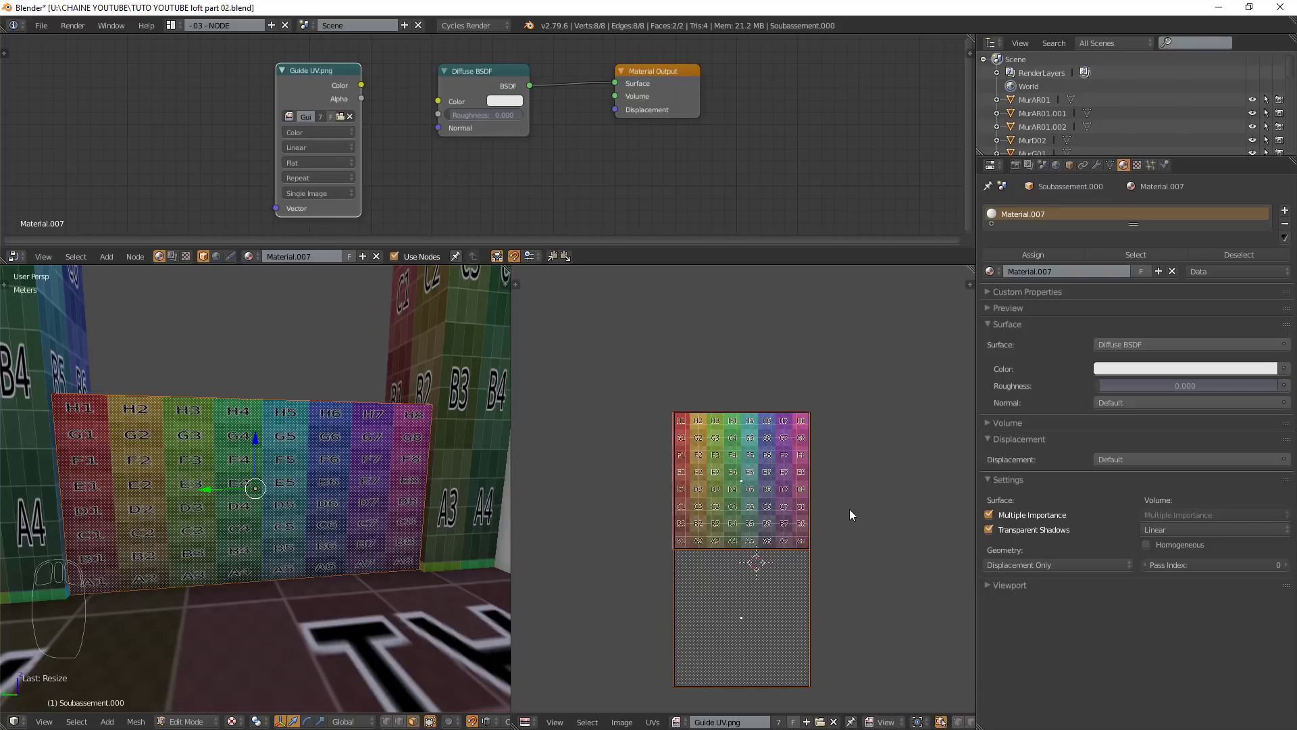
pyautogui.press('s')
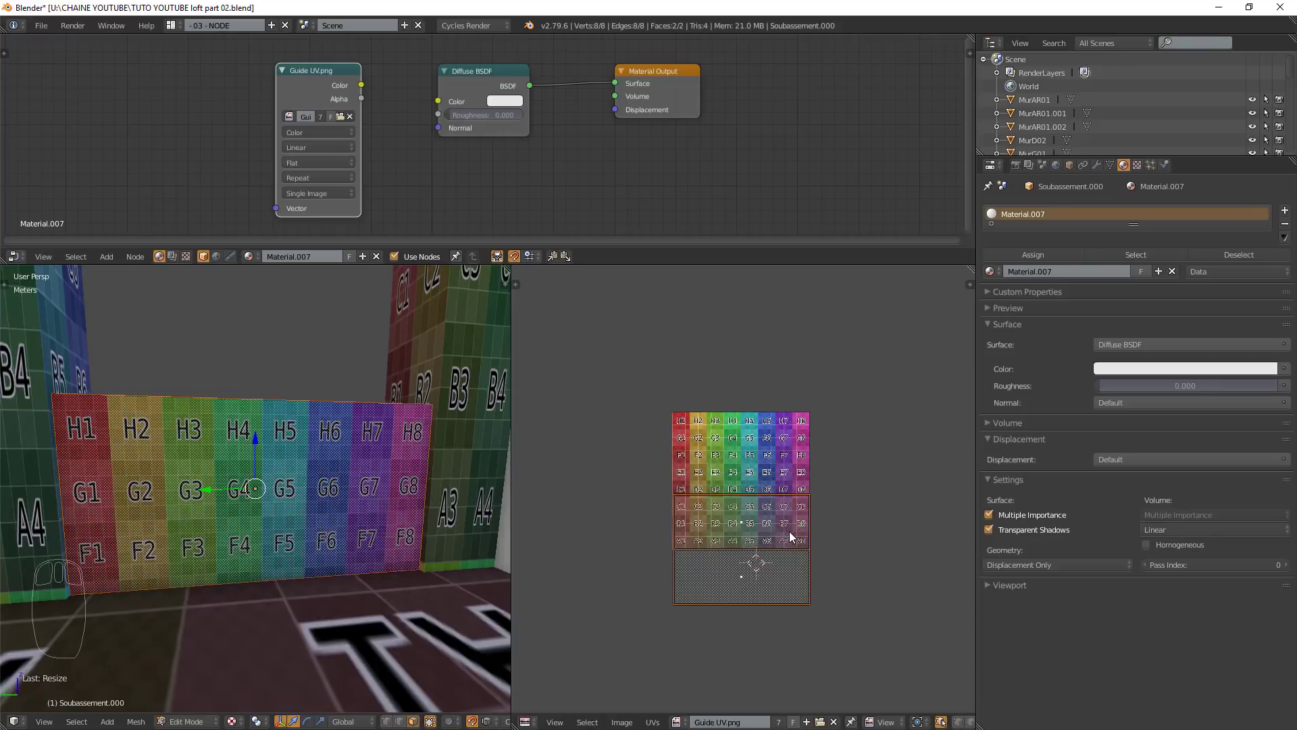
pyautogui.press('g')
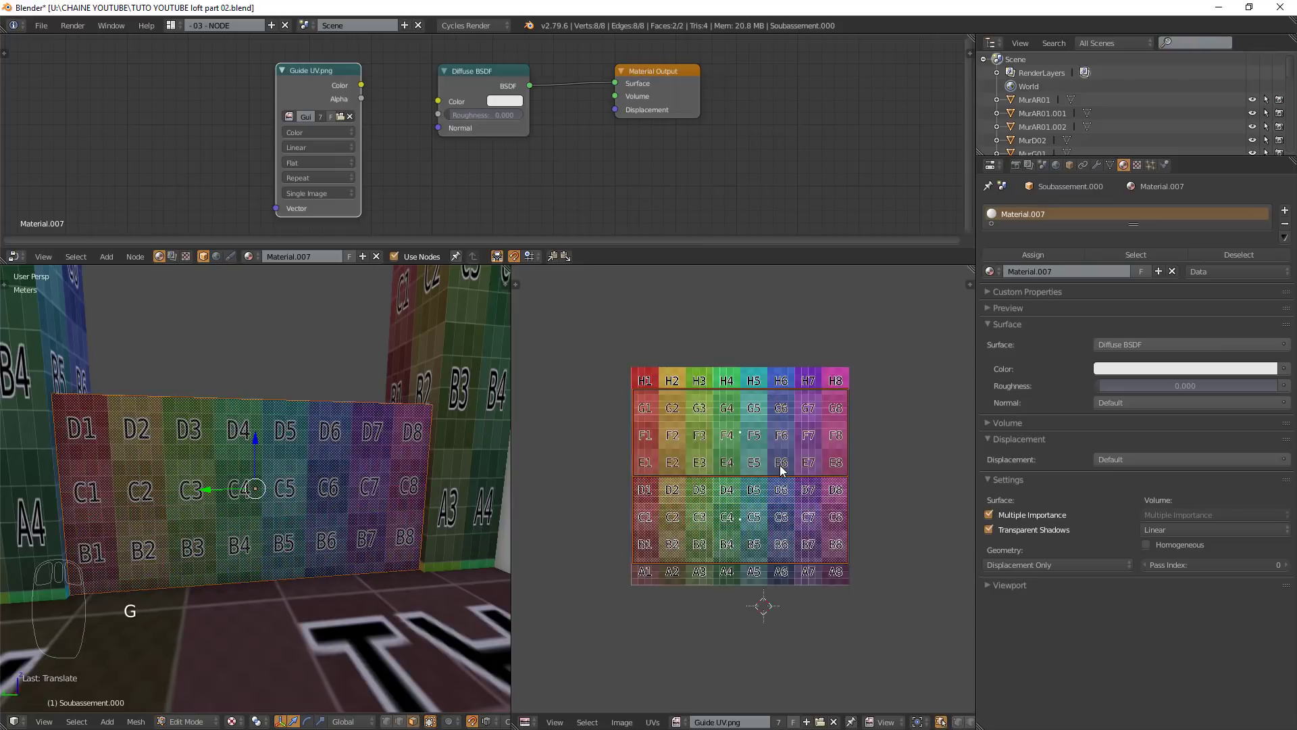
pyautogui.press('s')
pyautogui.middleClick(785, 470)
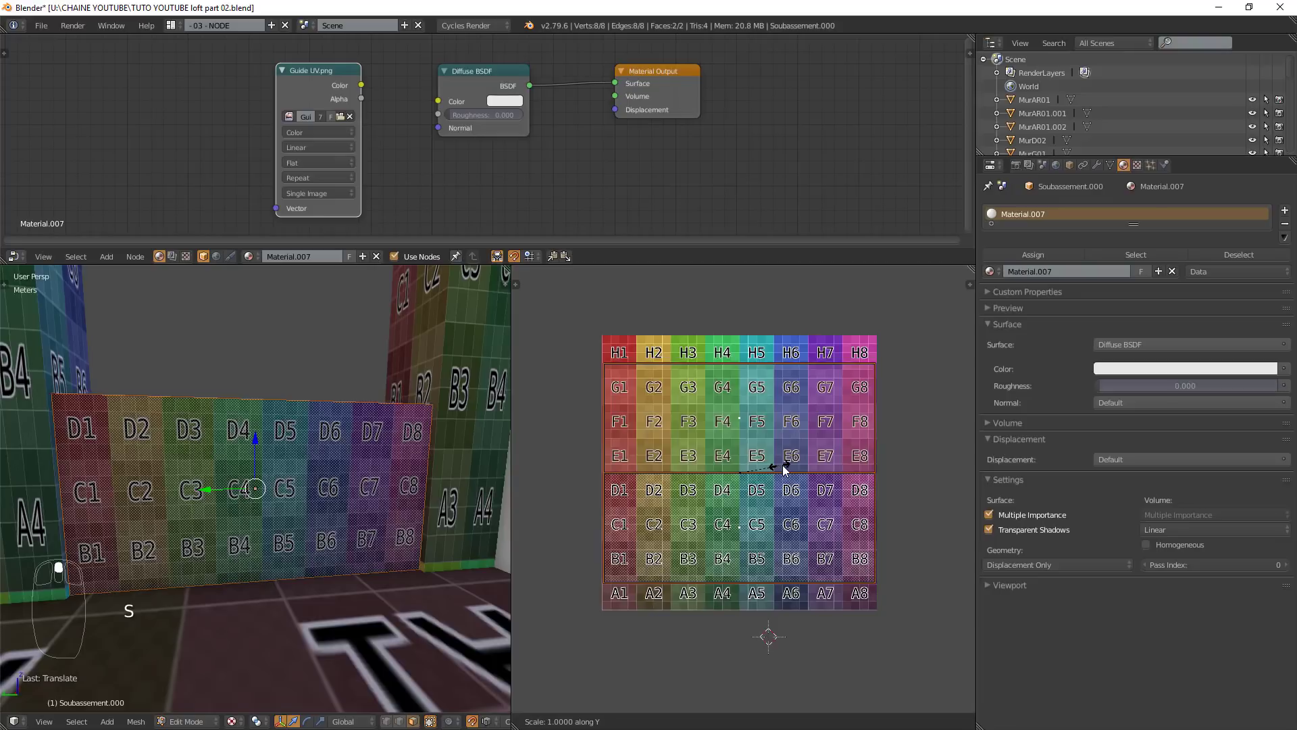
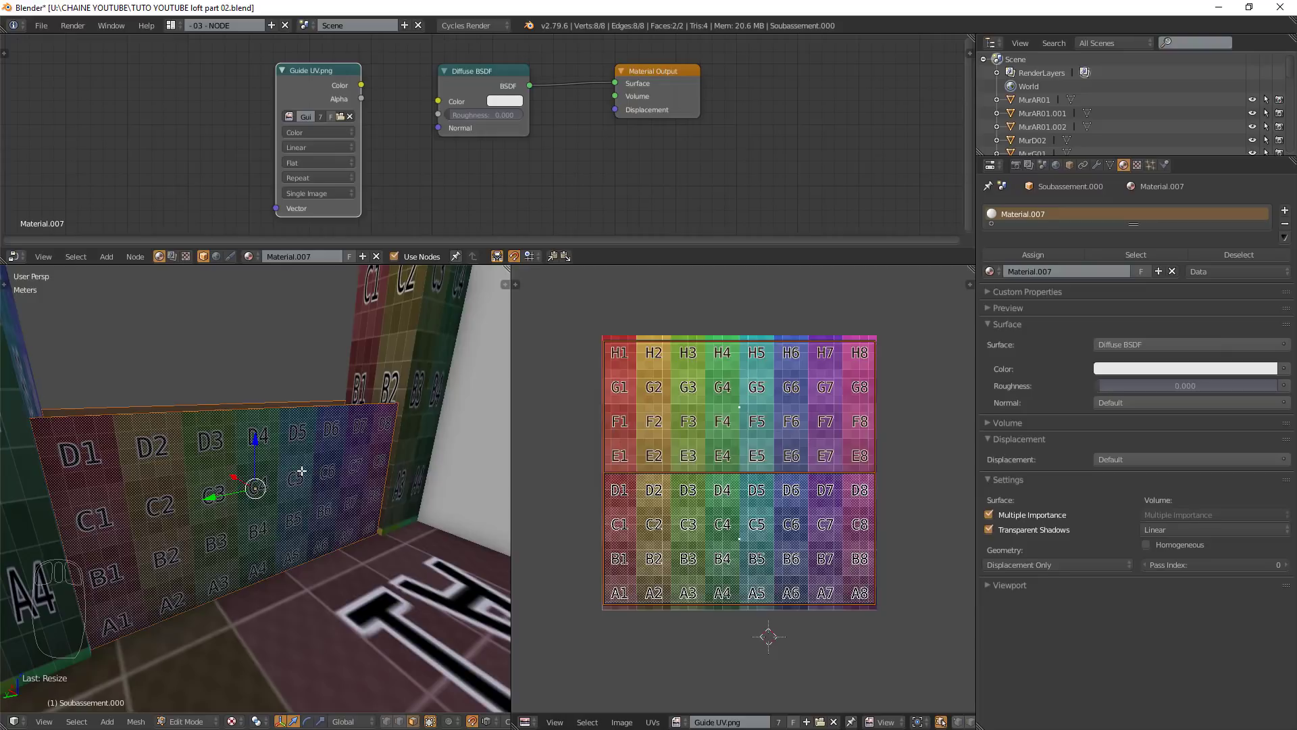
pyautogui.press('Tab')
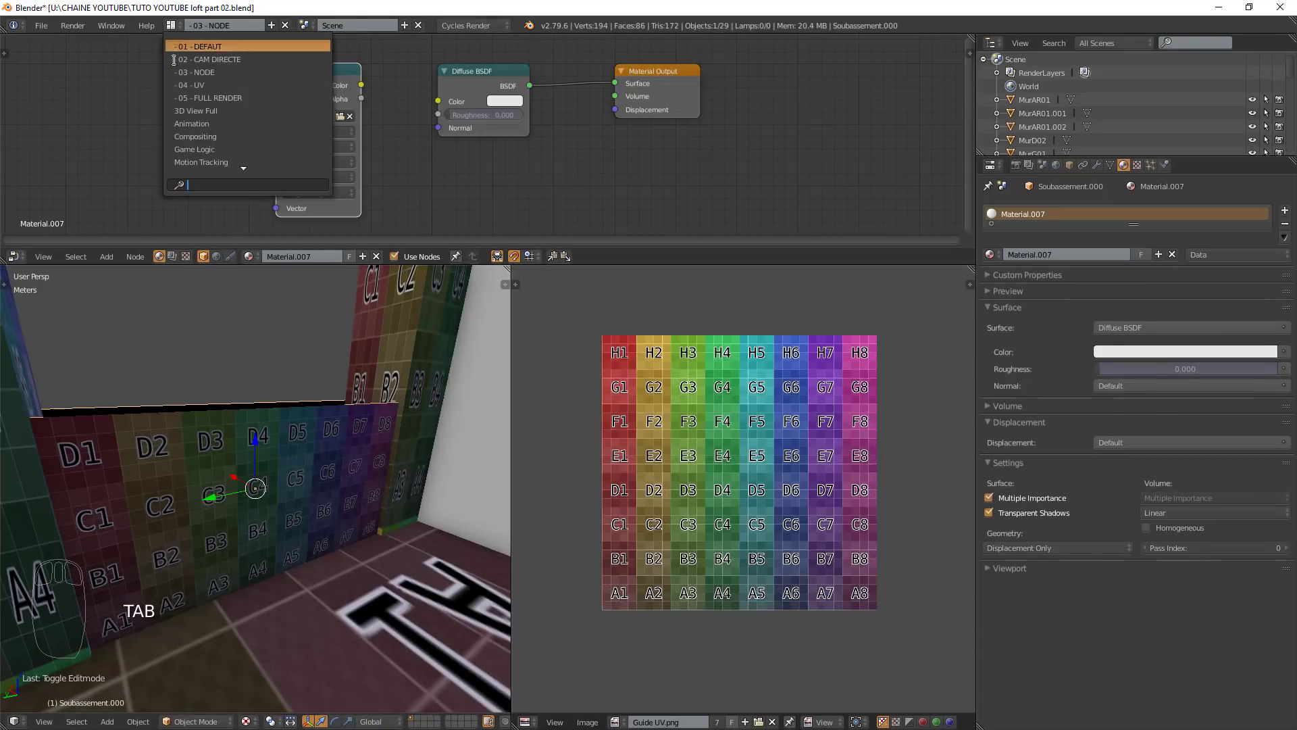
# - Switch to the '01 - DEFAULT' layout and pull back to view the whole wall of pillars
pyautogui.click(213, 77)
pyautogui.middleClick(354, 491)
pyautogui.moveTo(358, 510); pyautogui.dragTo(354, 515)
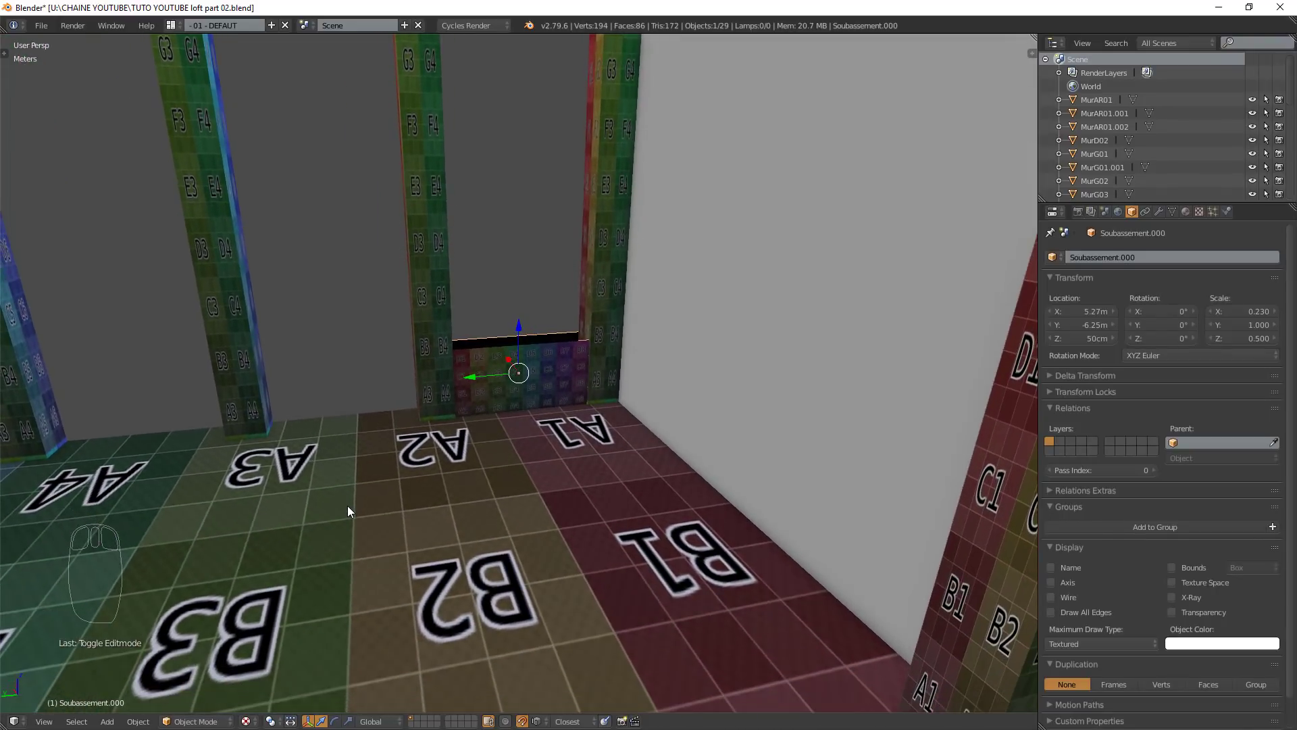
pyautogui.moveTo(372, 491); pyautogui.dragTo(94, 415)
pyautogui.scroll(-3)
pyautogui.middleClick(286, 445)
pyautogui.moveTo(344, 468); pyautogui.dragTo(440, 460)
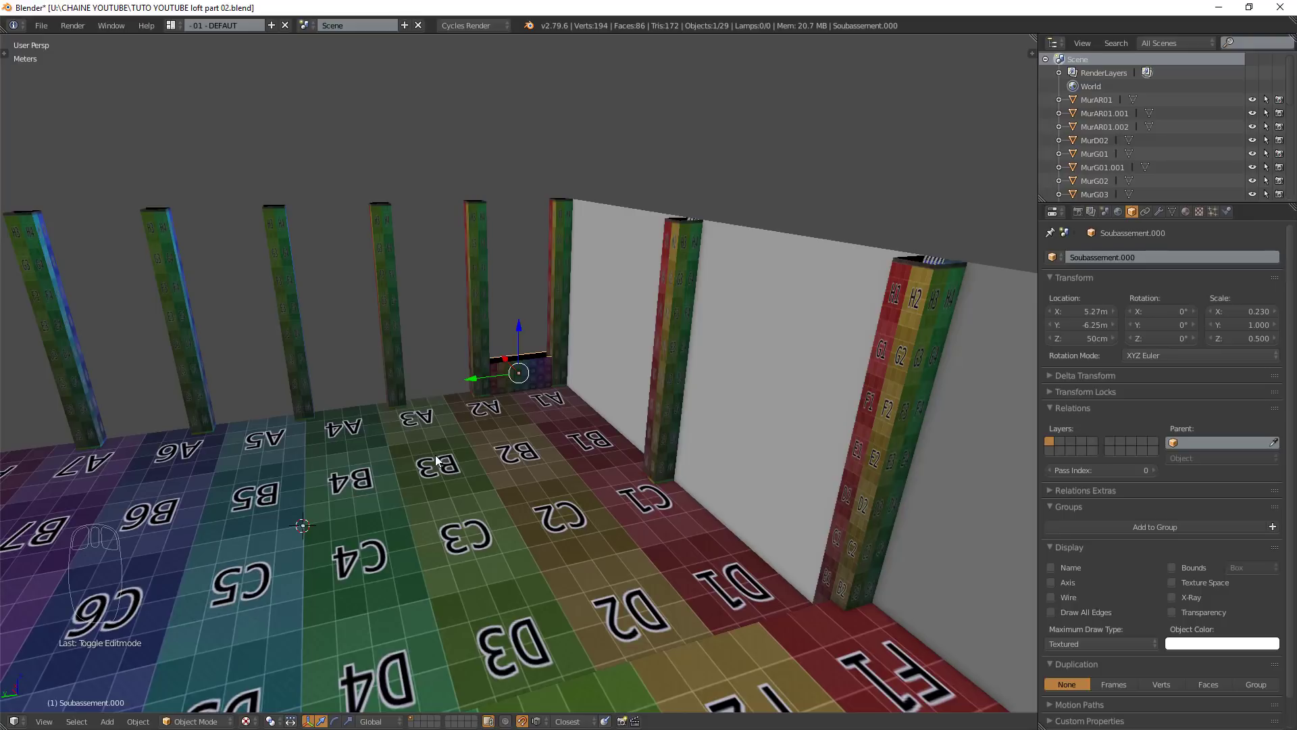
# - Shift+D duplicate Soubassement repeatedly, sliding each copy along Y into the next gap between pillars
pyautogui.press('shift+d')
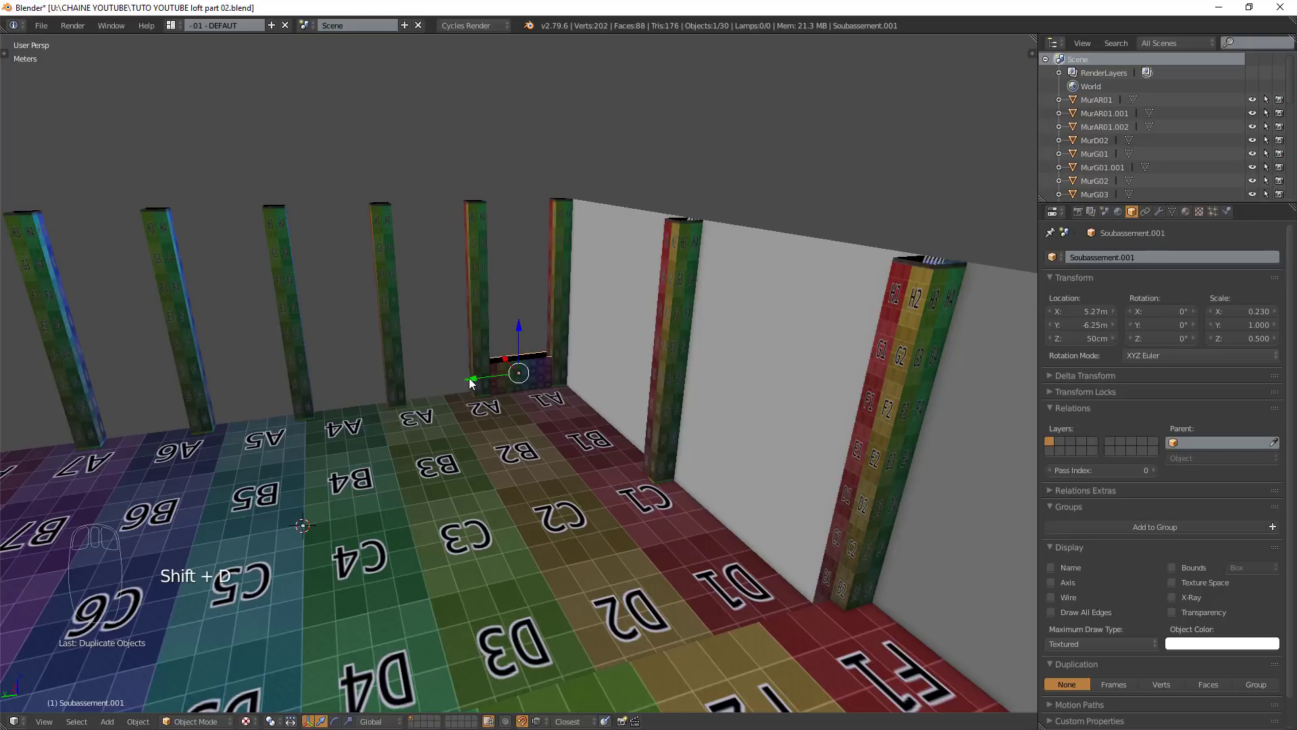
pyautogui.moveTo(467, 385); pyautogui.dragTo(378, 516)
pyautogui.press('shift+d')
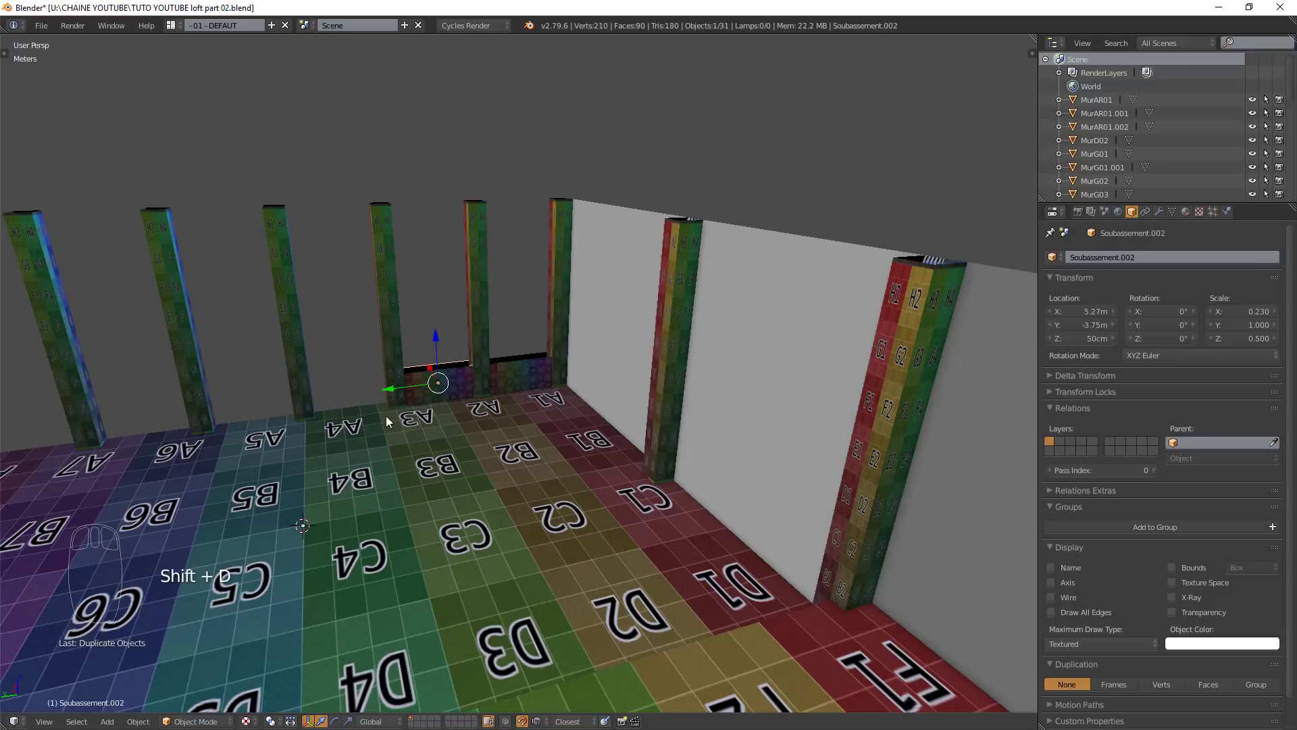
pyautogui.moveTo(392, 397); pyautogui.dragTo(293, 470)
pyautogui.press('shift+d')
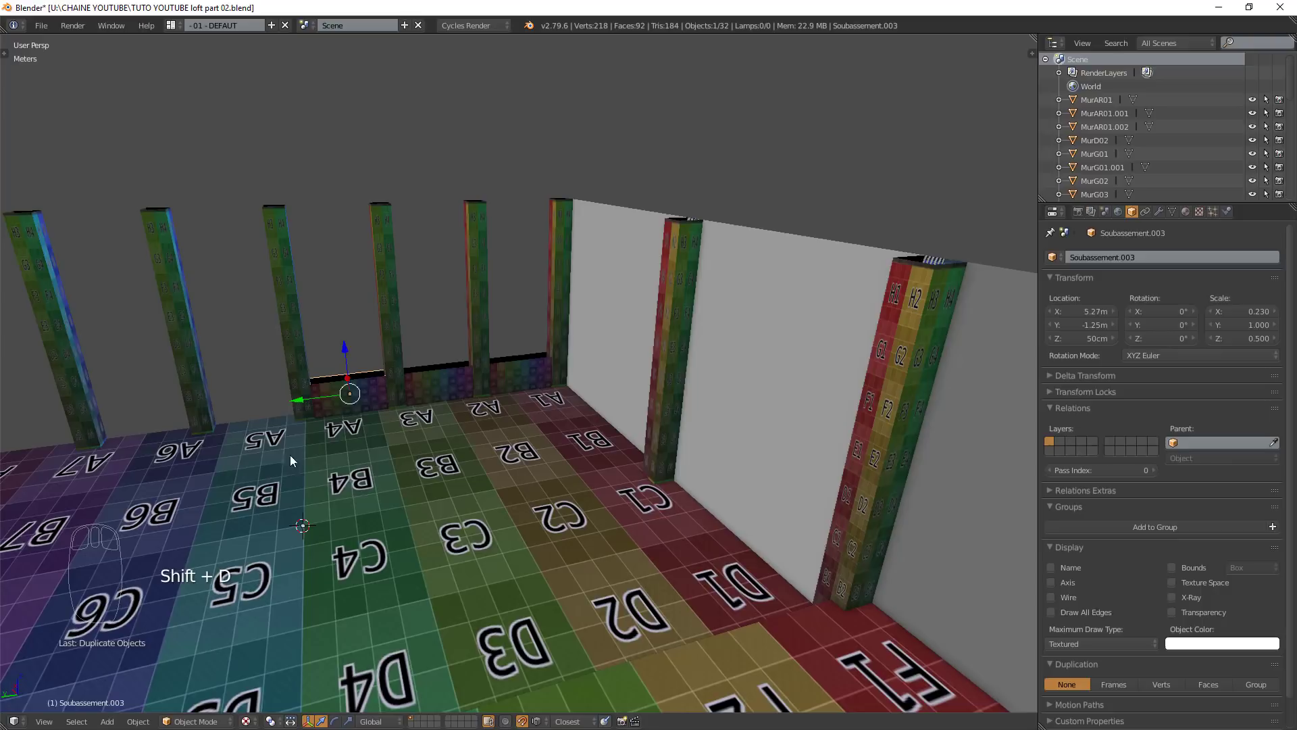
pyautogui.moveTo(304, 405); pyautogui.dragTo(243, 466)
pyautogui.moveTo(242, 465); pyautogui.dragTo(636, 423)
pyautogui.press('KP_Decimal')
pyautogui.scroll(-3)
pyautogui.moveTo(847, 545); pyautogui.dragTo(831, 514)
# - Fill the remaining gaps up to Soubassement.005, then frame the whole room to review the row of boxes
pyautogui.press('shift+d')
pyautogui.moveTo(572, 375); pyautogui.dragTo(696, 427)
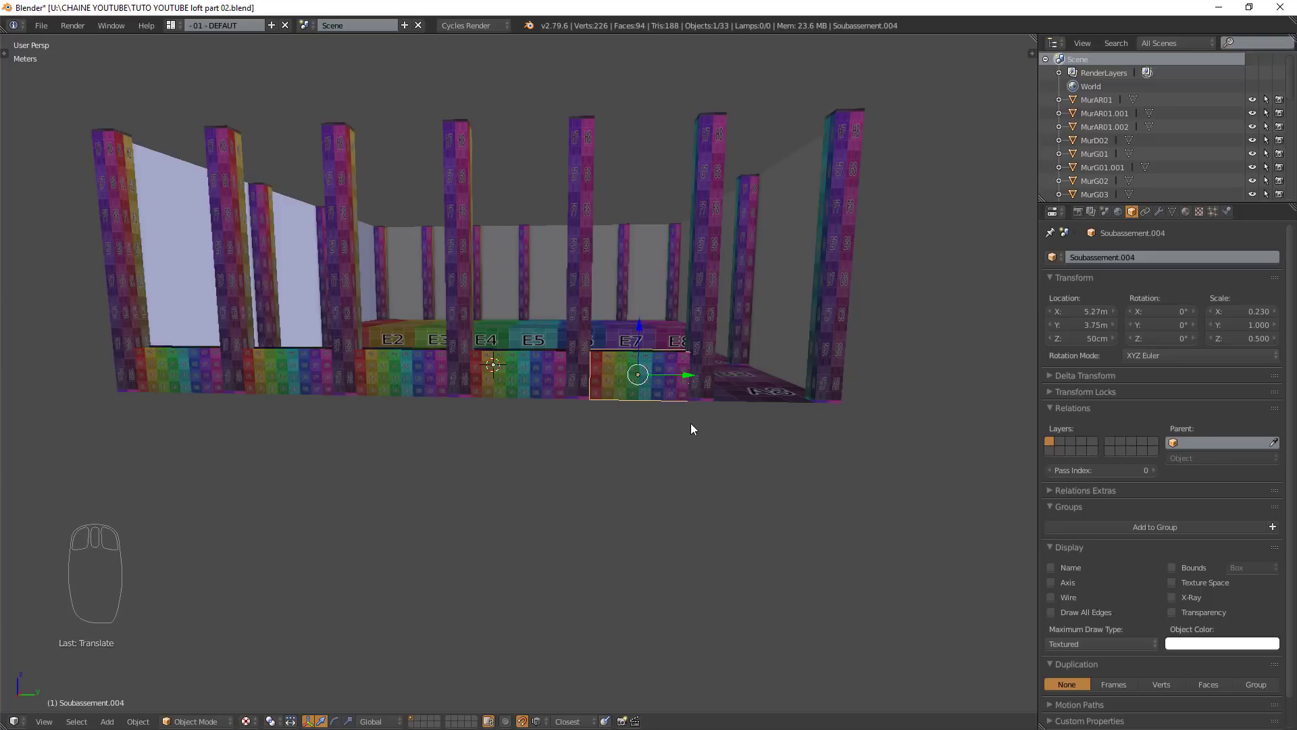
pyautogui.press('shift+d')
pyautogui.moveTo(695, 379); pyautogui.dragTo(805, 447)
pyautogui.moveTo(805, 448); pyautogui.dragTo(499, 464)
pyautogui.scroll(3)
pyautogui.moveTo(529, 451); pyautogui.dragTo(479, 416)
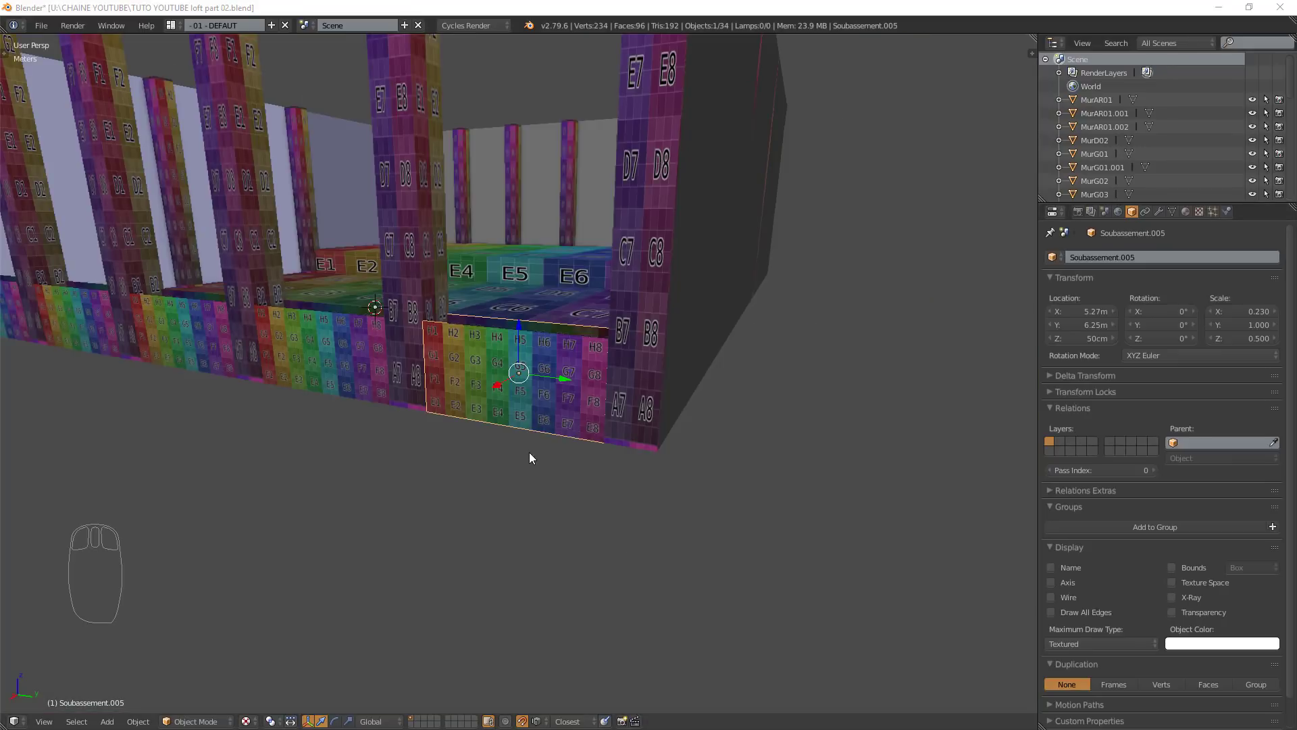
pyautogui.moveTo(538, 458); pyautogui.dragTo(553, 455)
pyautogui.middleClick(542, 459)
pyautogui.scroll(-3)
pyautogui.scroll(3)
pyautogui.press('shift+c')
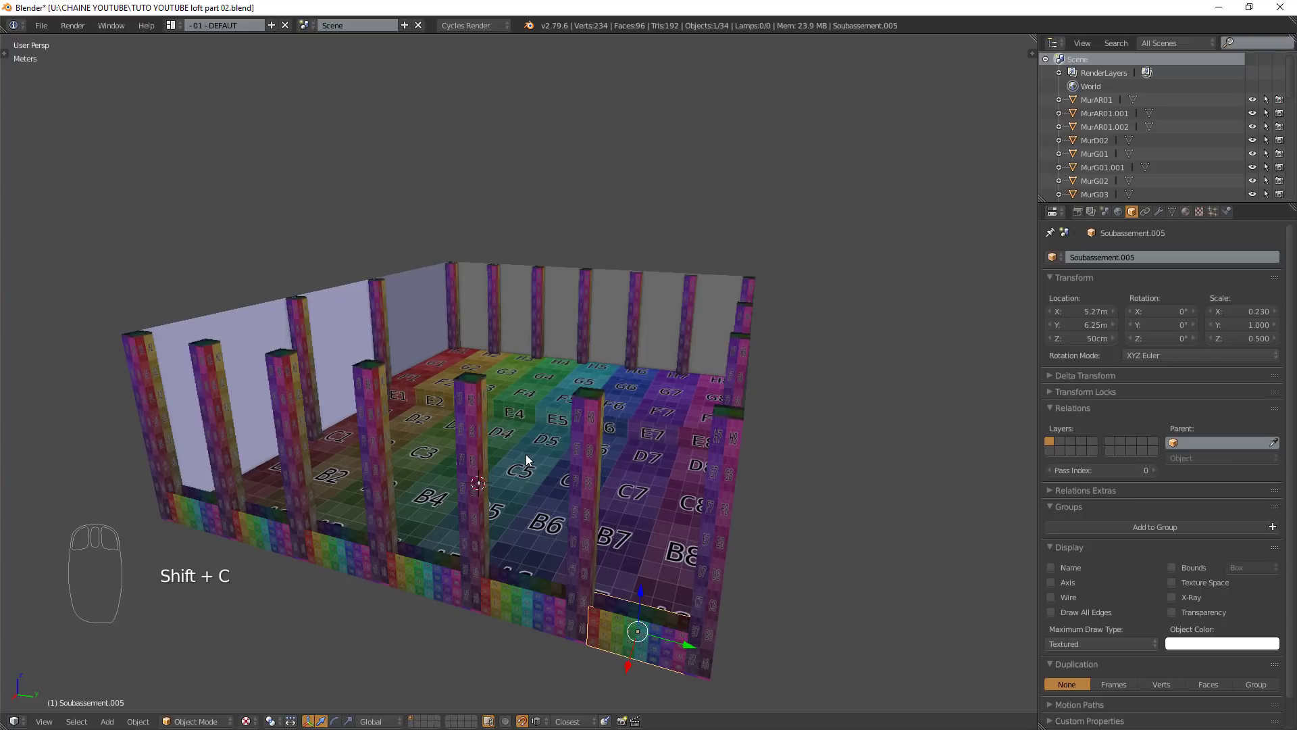
# - Add a cube scaled 0.24 × 1 × 0.1, rename it AppuisFen.000 and frame it in view
pyautogui.press('shift+a')
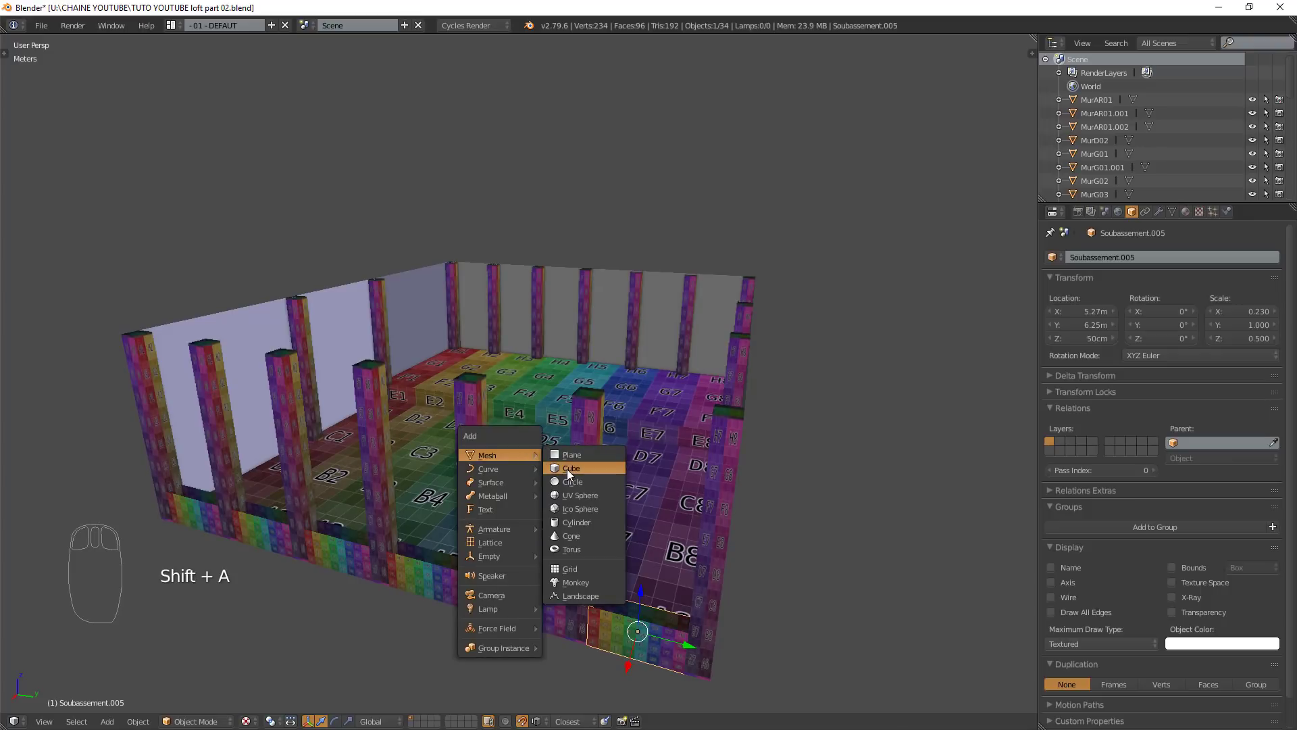
pyautogui.moveTo(484, 444); pyautogui.dragTo(519, 430)
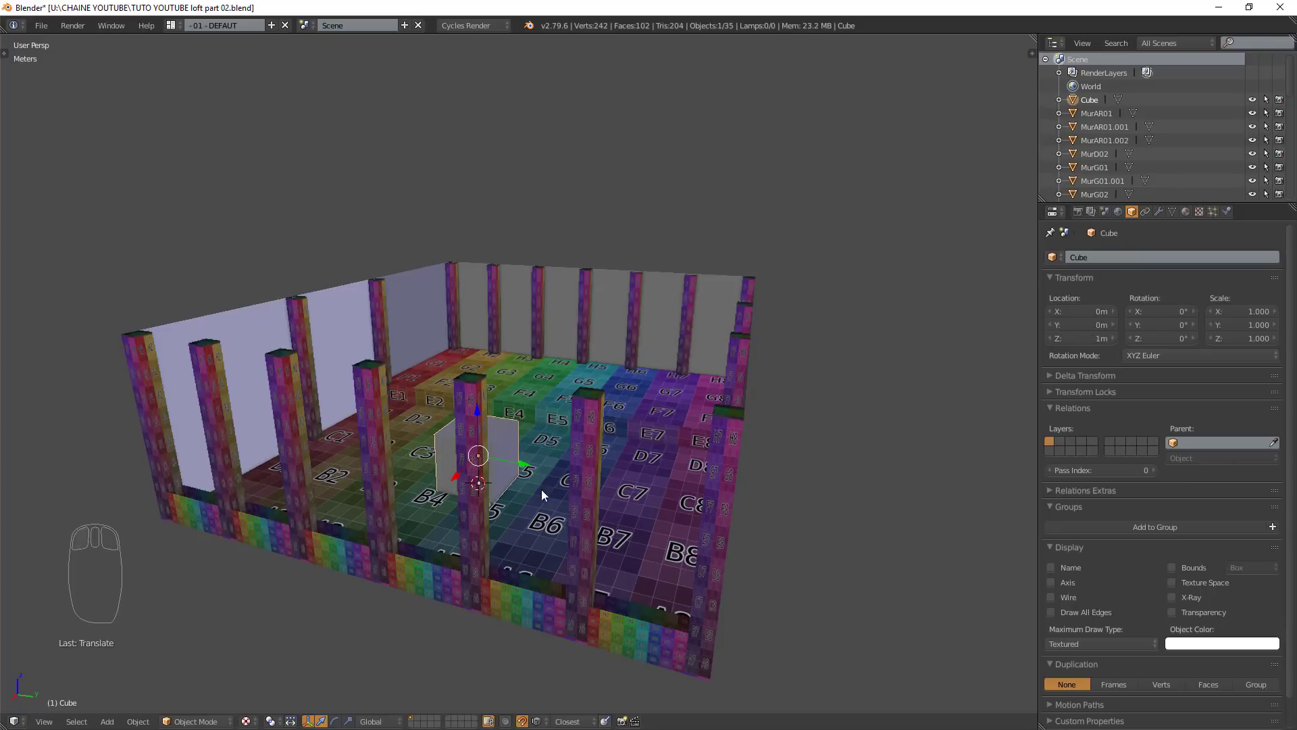
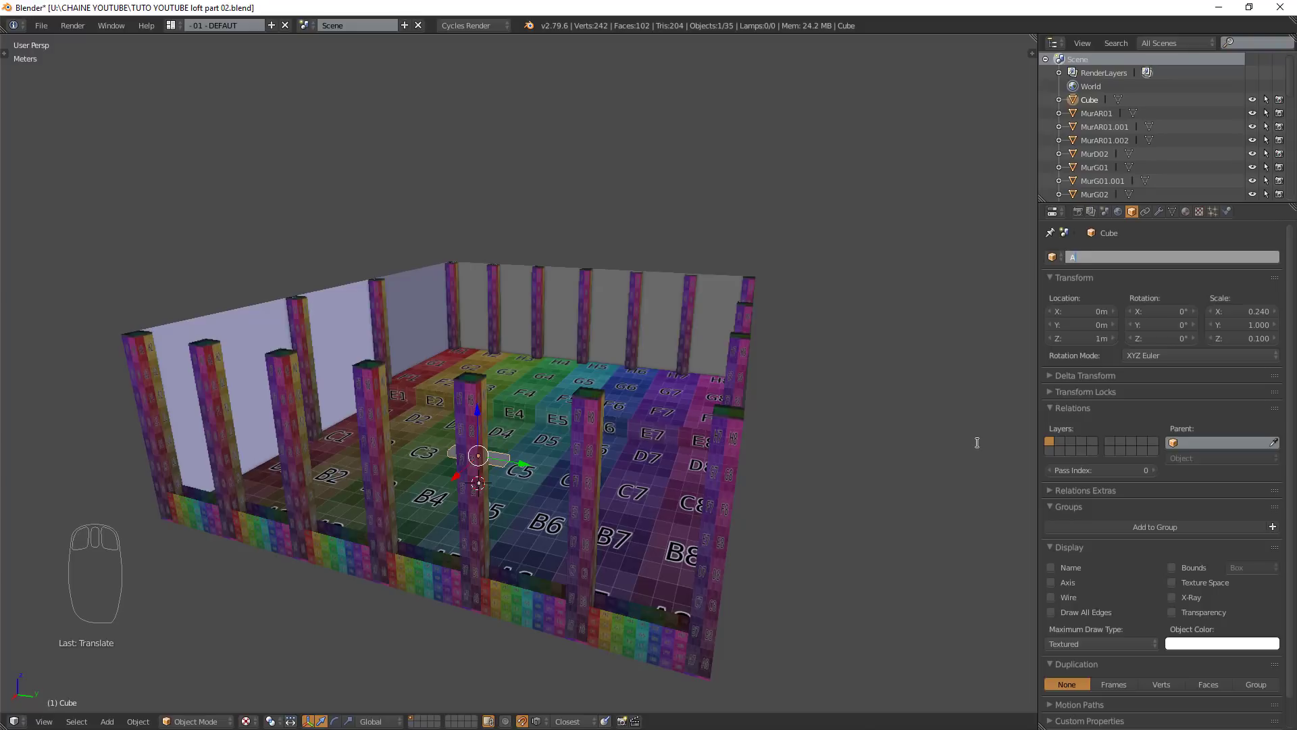
pyautogui.press('p')
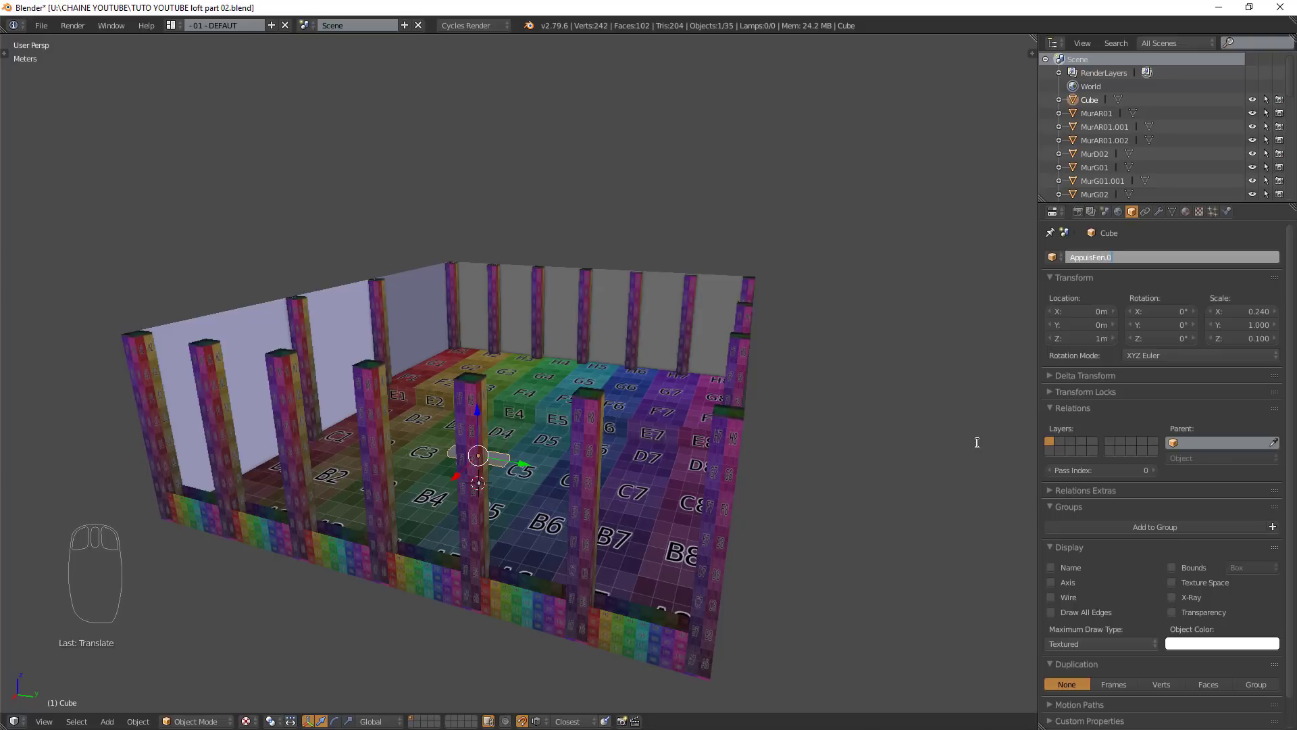
pyautogui.press('KP_0')
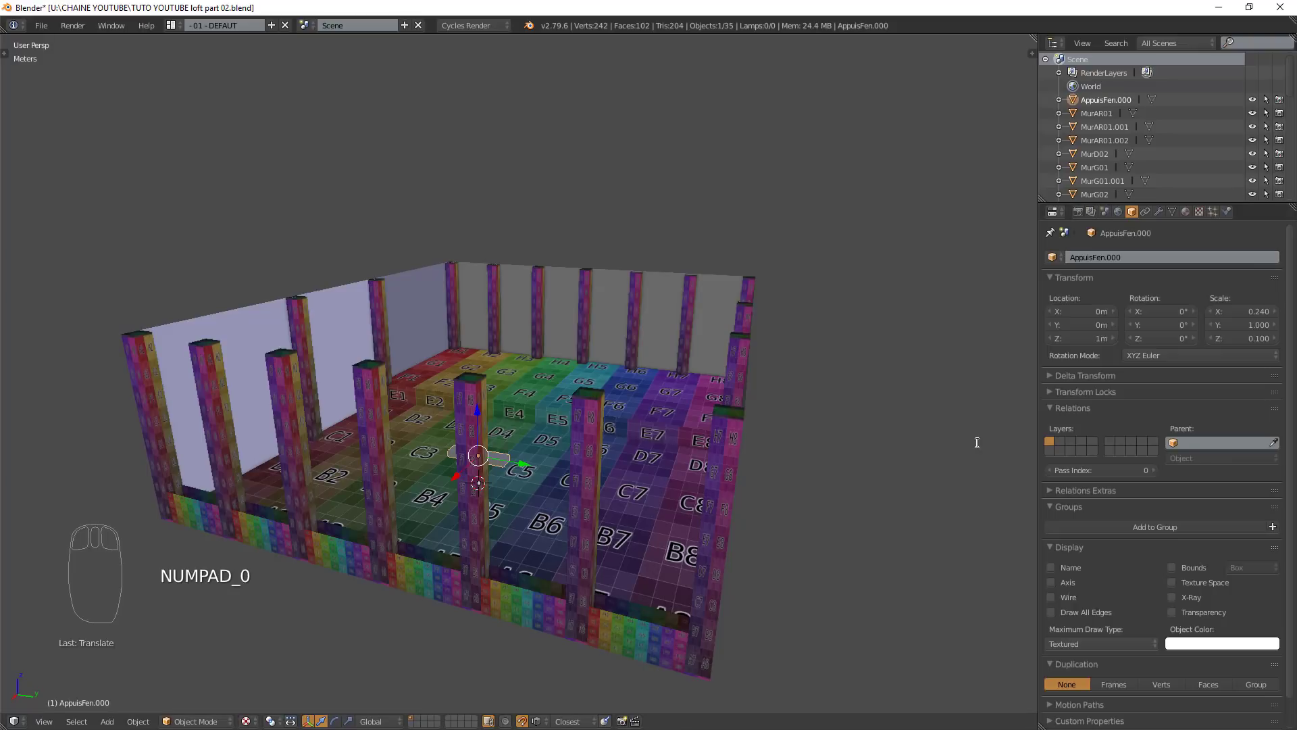
pyautogui.moveTo(576, 558); pyautogui.dragTo(482, 446)
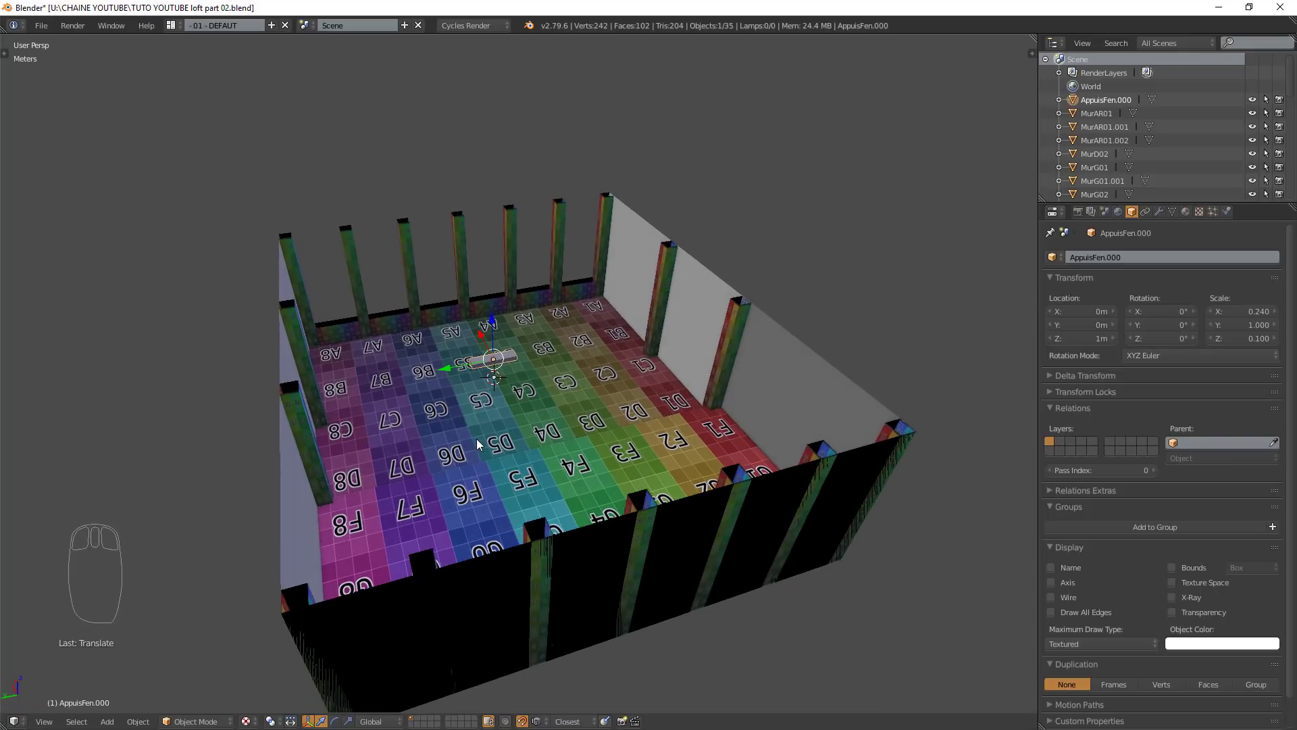
pyautogui.press('KP_Decimal')
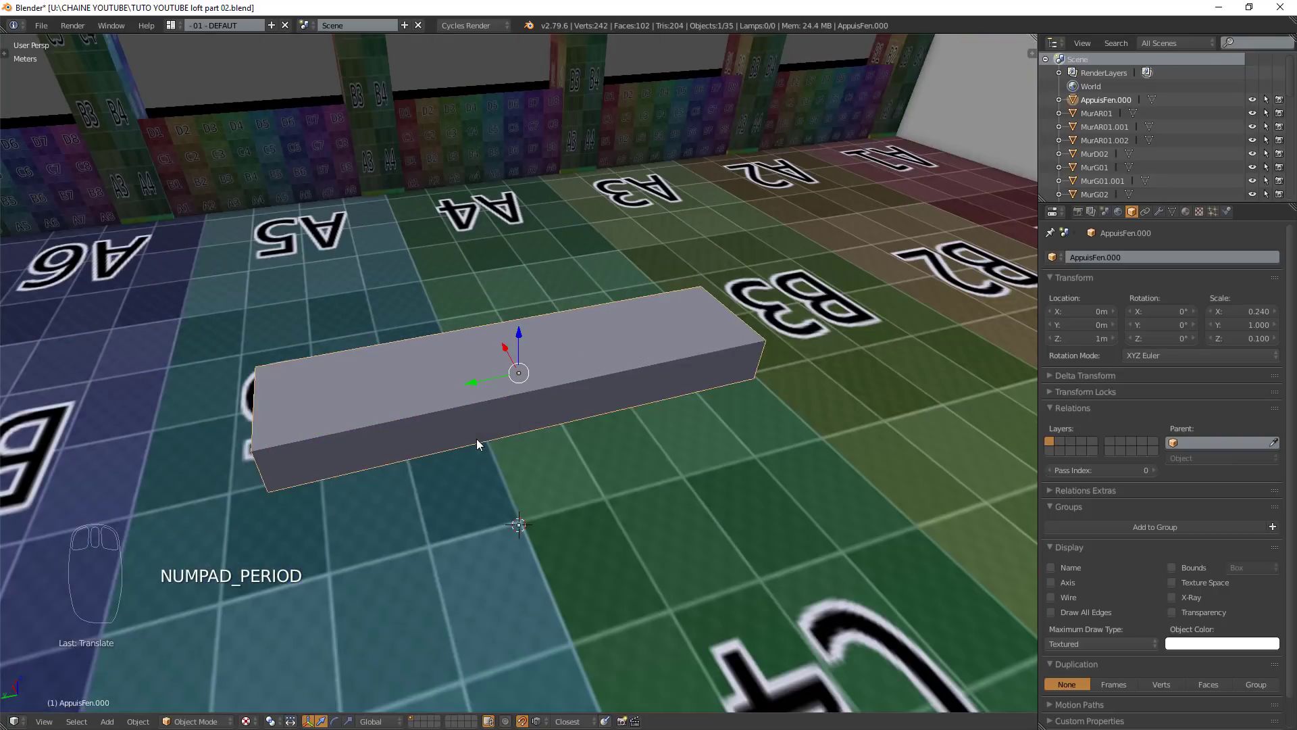
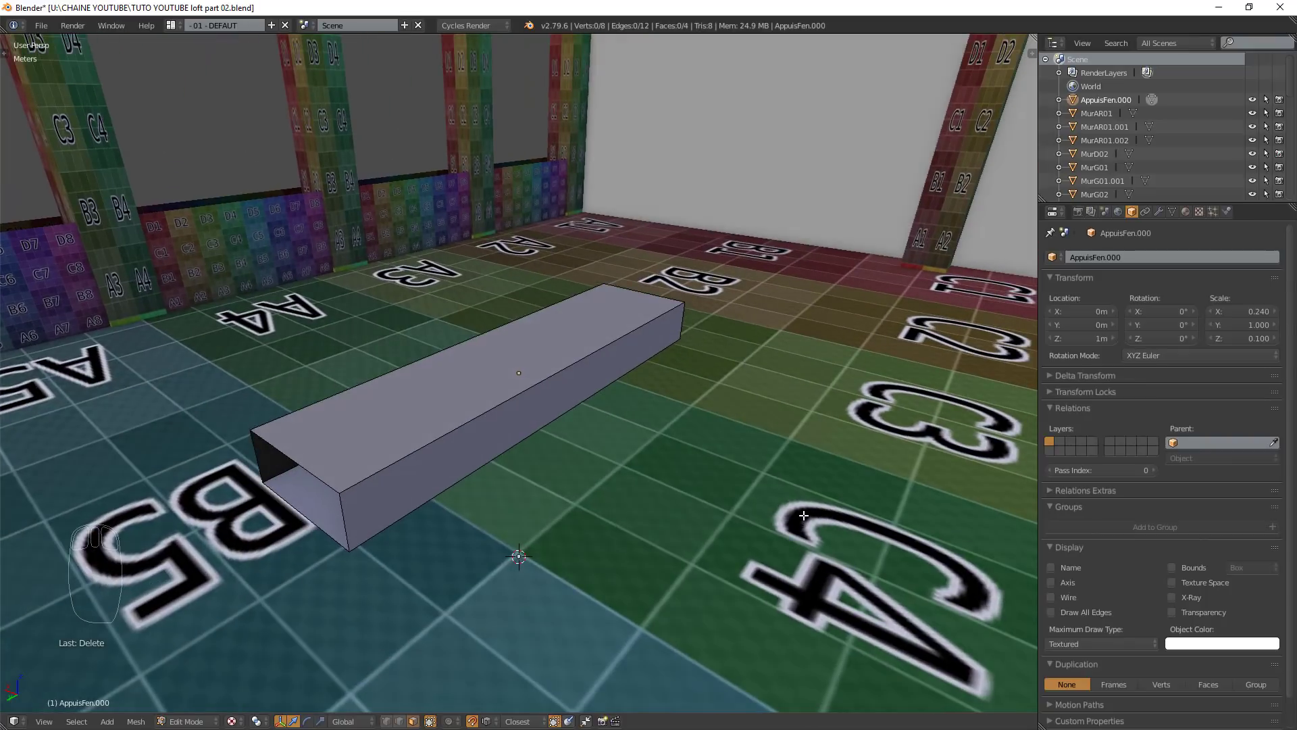
# - In Object Mode, move the sill to X 5.26, Y -6.25 over the first base box along the wall
pyautogui.press('Tab')
pyautogui.moveTo(804, 455); pyautogui.dragTo(472, 382)
pyautogui.moveTo(449, 381); pyautogui.dragTo(270, 283)
pyautogui.moveTo(137, 353); pyautogui.dragTo(643, 449)
pyautogui.moveTo(638, 450); pyautogui.dragTo(244, 514)
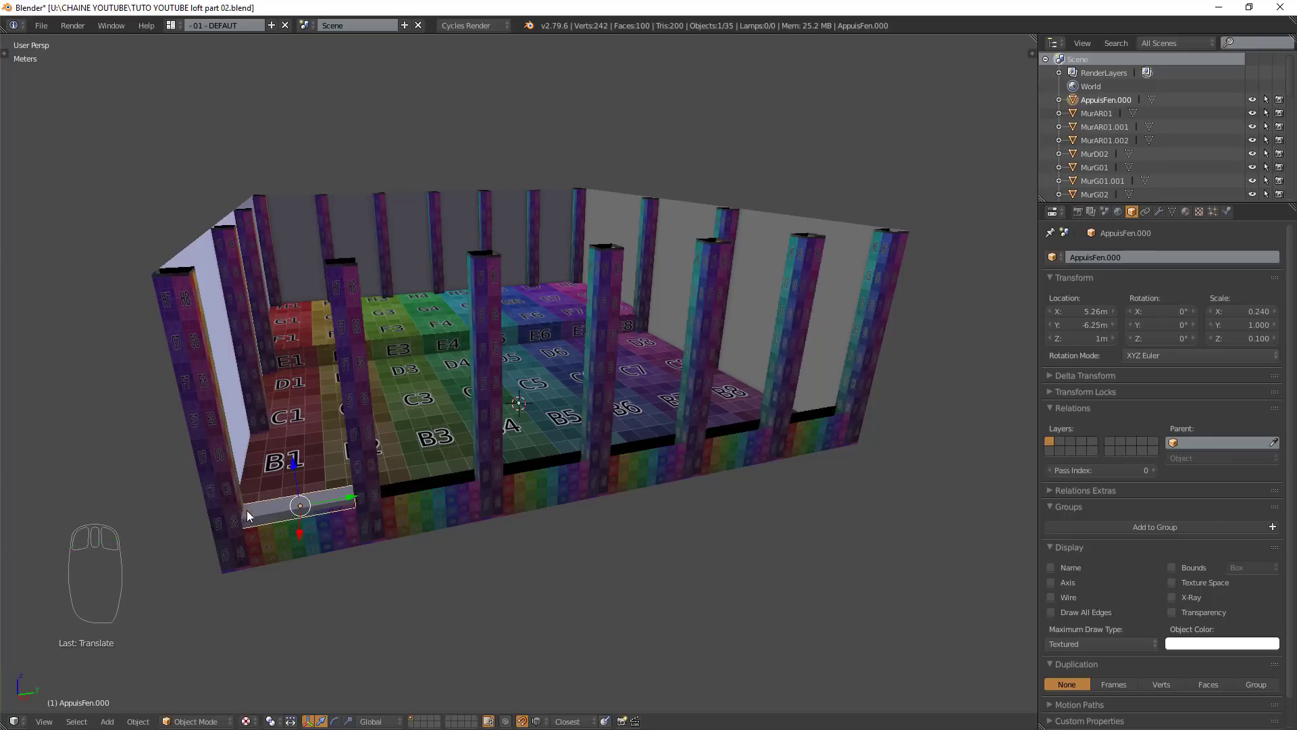
pyautogui.moveTo(288, 544); pyautogui.dragTo(231, 519)
pyautogui.press('KP_Decimal')
# - Raise the sill to Z 1.1 m so it rests on top of the base box, then review it between the pillars
pyautogui.moveTo(405, 470); pyautogui.dragTo(583, 389)
pyautogui.moveTo(524, 340); pyautogui.dragTo(638, 244)
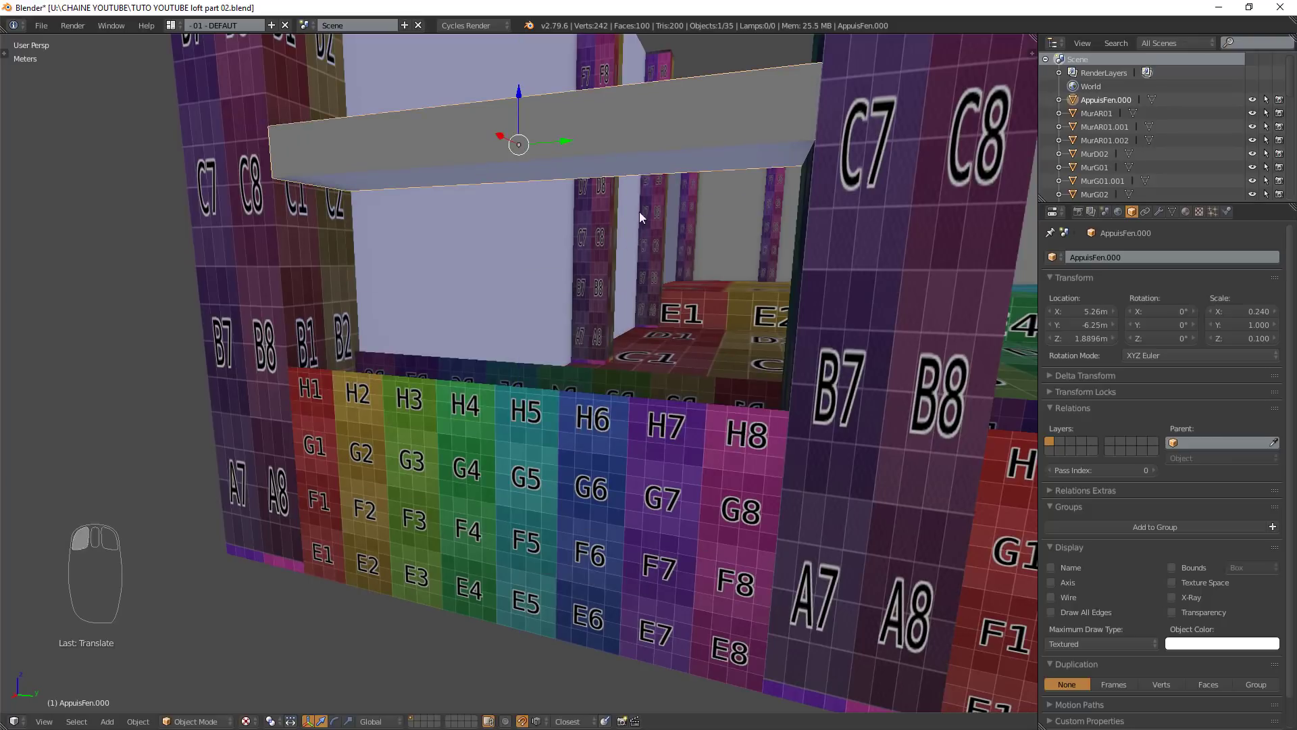
pyautogui.moveTo(523, 97); pyautogui.dragTo(569, 423)
pyautogui.moveTo(563, 434); pyautogui.dragTo(480, 367)
pyautogui.moveTo(471, 343); pyautogui.dragTo(300, 261)
pyautogui.moveTo(421, 320); pyautogui.dragTo(201, 228)
pyautogui.click(300, 248)
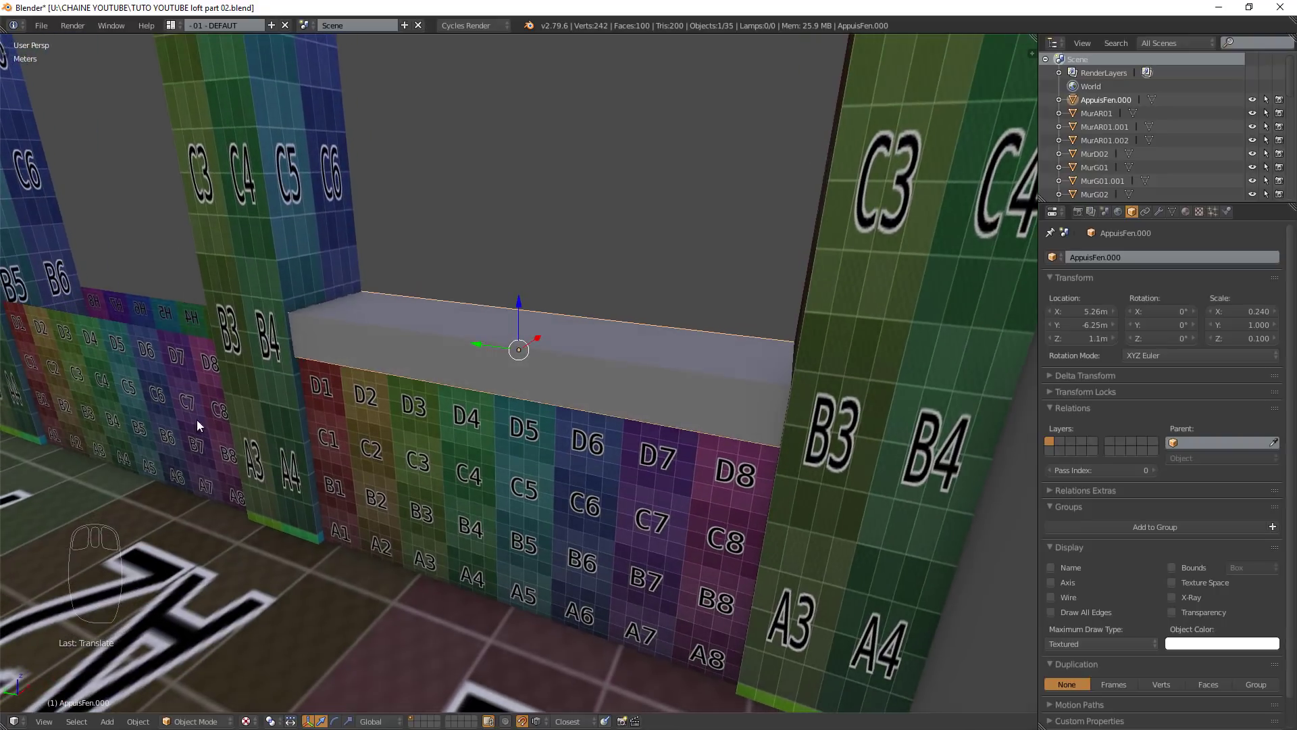
pyautogui.moveTo(431, 499); pyautogui.dragTo(512, 475)
pyautogui.scroll(-3)
pyautogui.moveTo(500, 485); pyautogui.dragTo(496, 497)
pyautogui.scroll(-3)
pyautogui.scroll(-3)
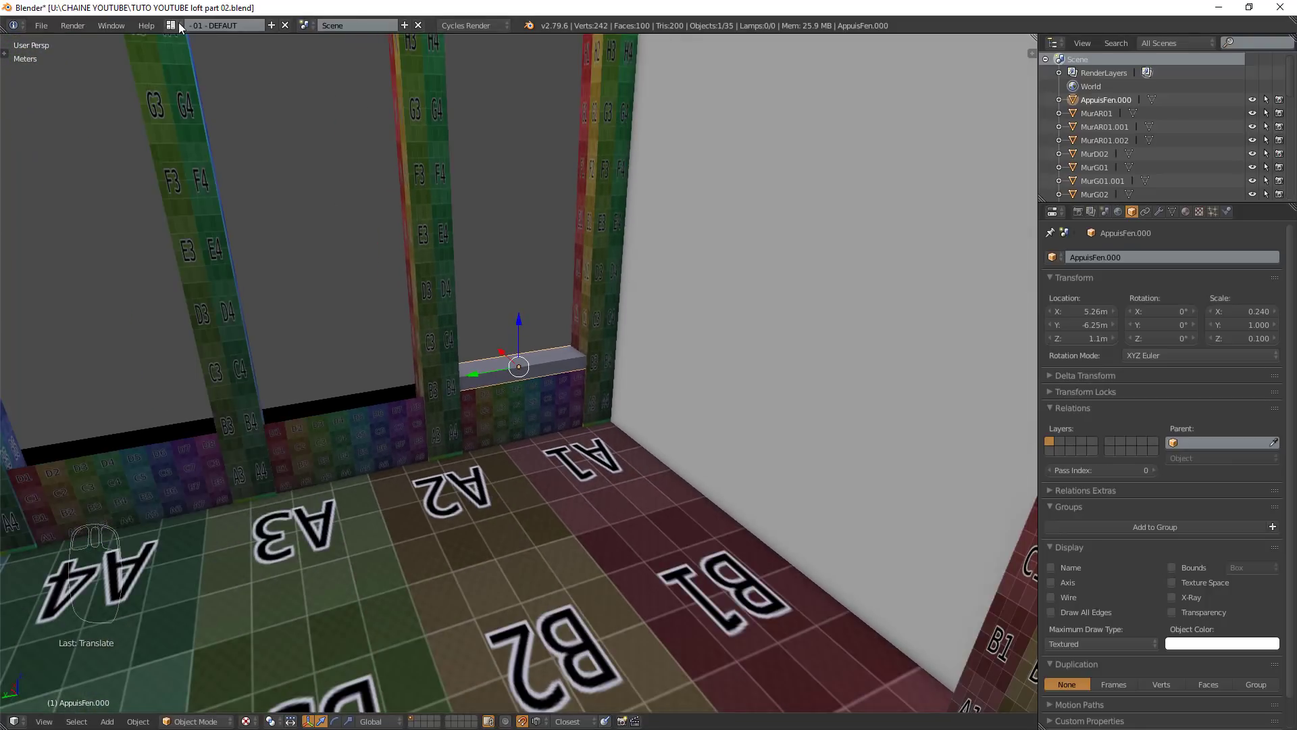
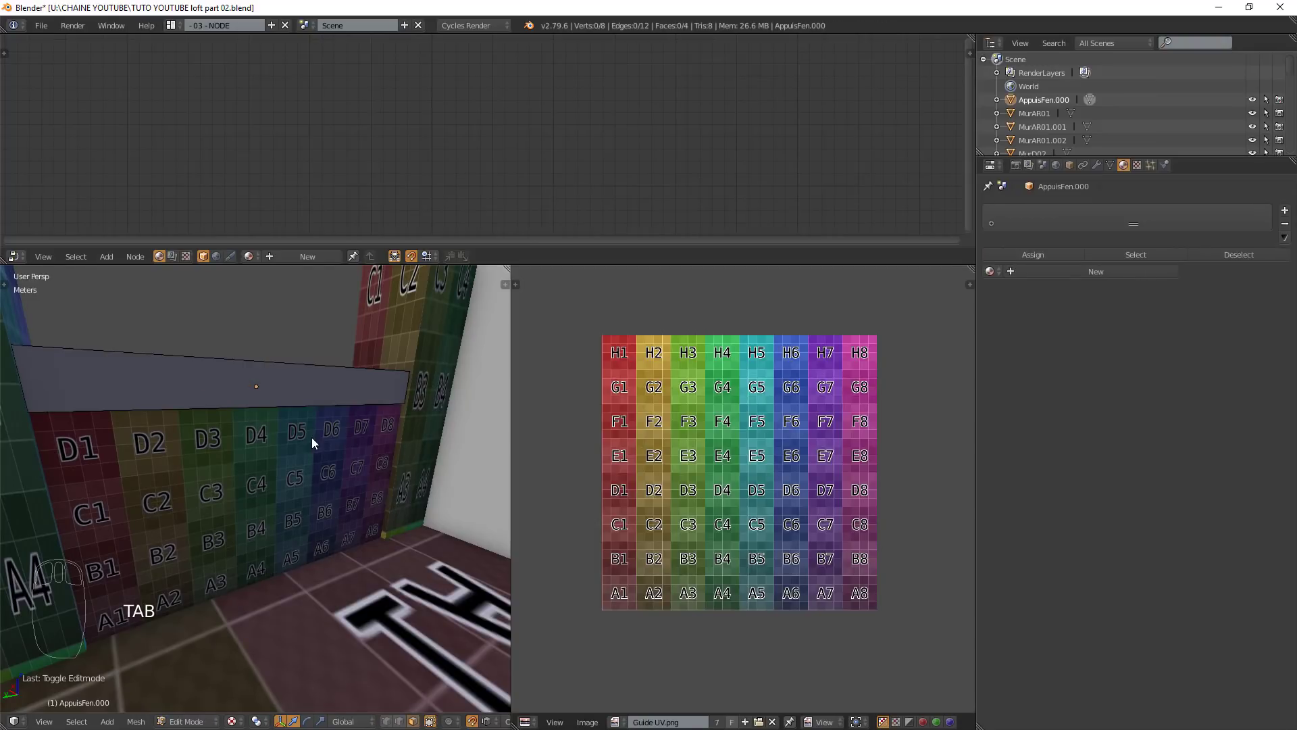
# - Select every face of AppuisFen.000 and apply Smart UV Project
pyautogui.press('a')
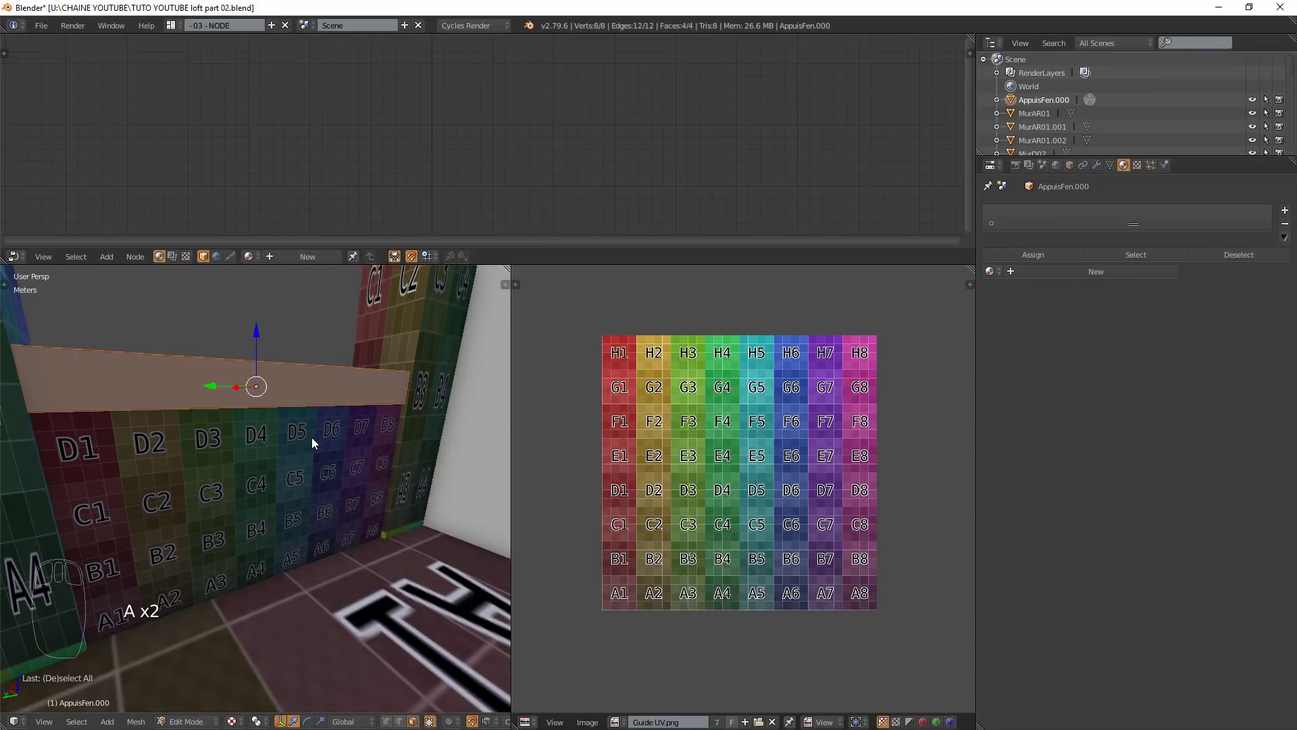
pyautogui.press('u')
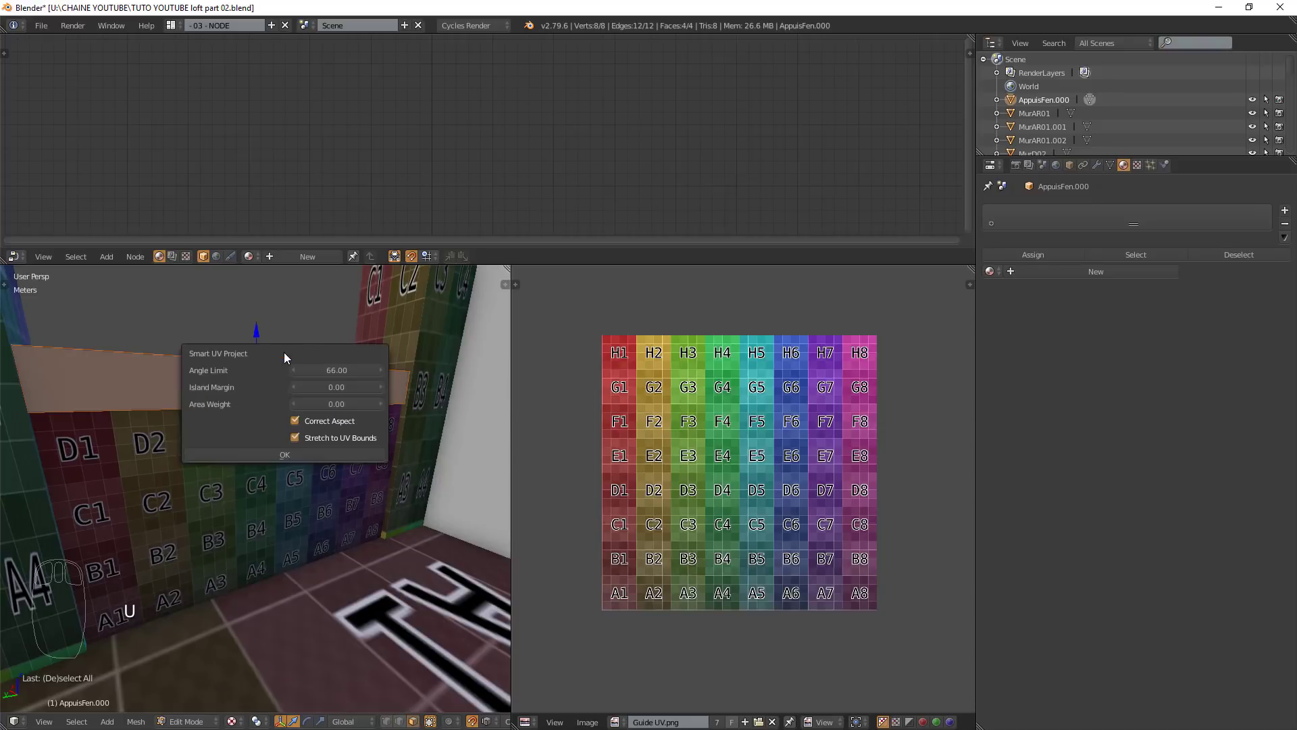
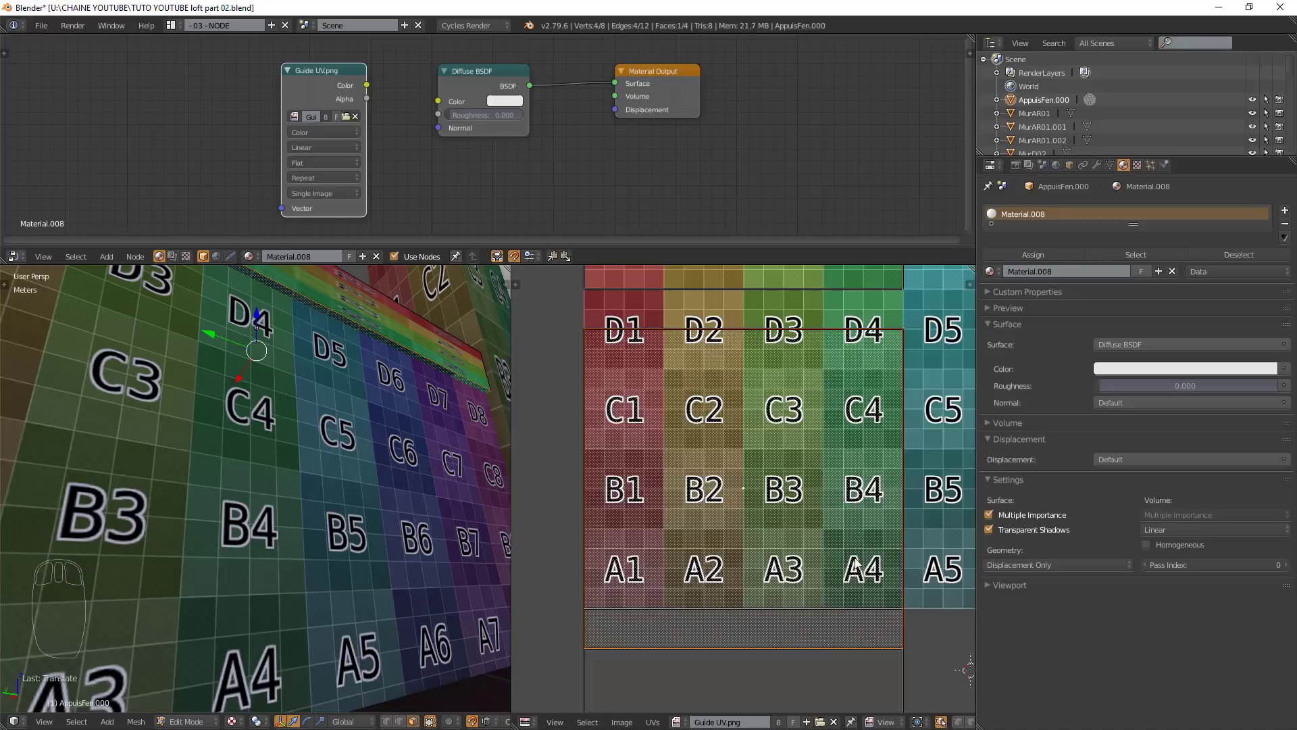
# - Fit the sill's UV islands within the grid, then rotate the top end island 90° and the bottom one -90°
pyautogui.press('KP_Decimal')
pyautogui.moveTo(749, 468); pyautogui.dragTo(692, 494)
pyautogui.moveTo(750, 467); pyautogui.dragTo(740, 478)
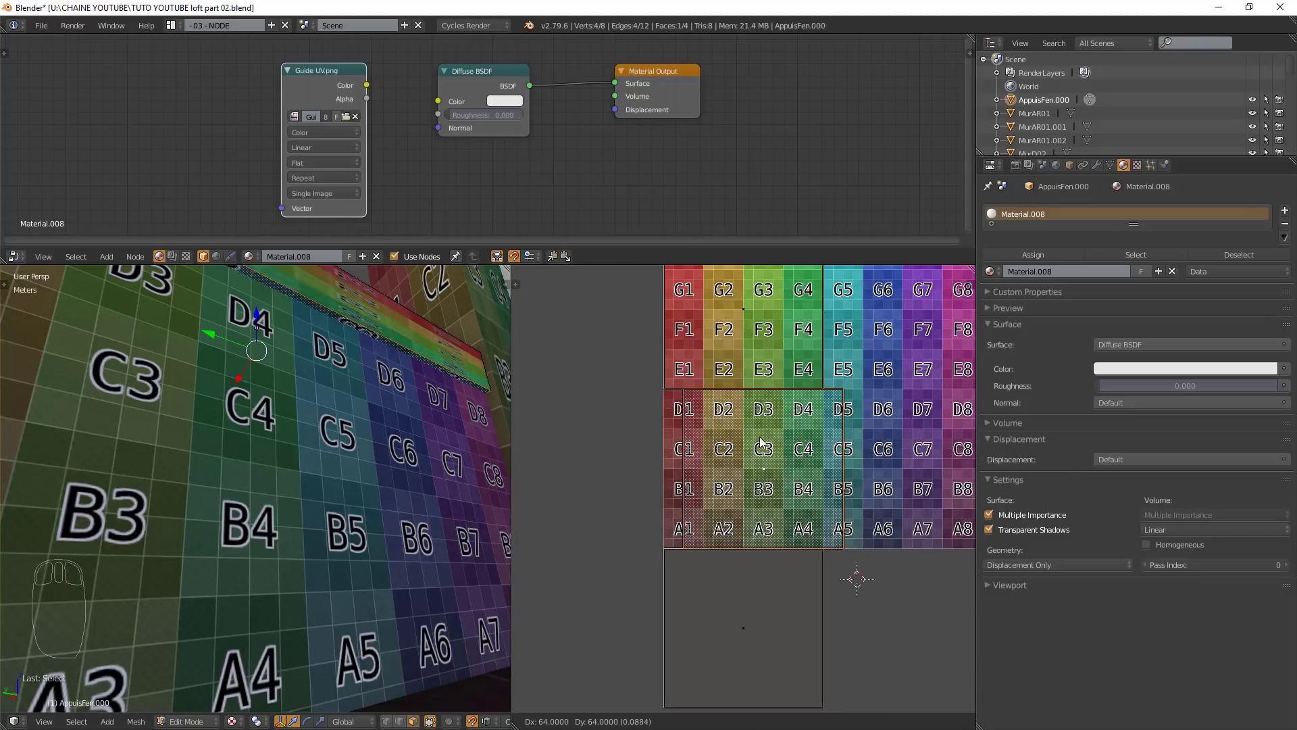
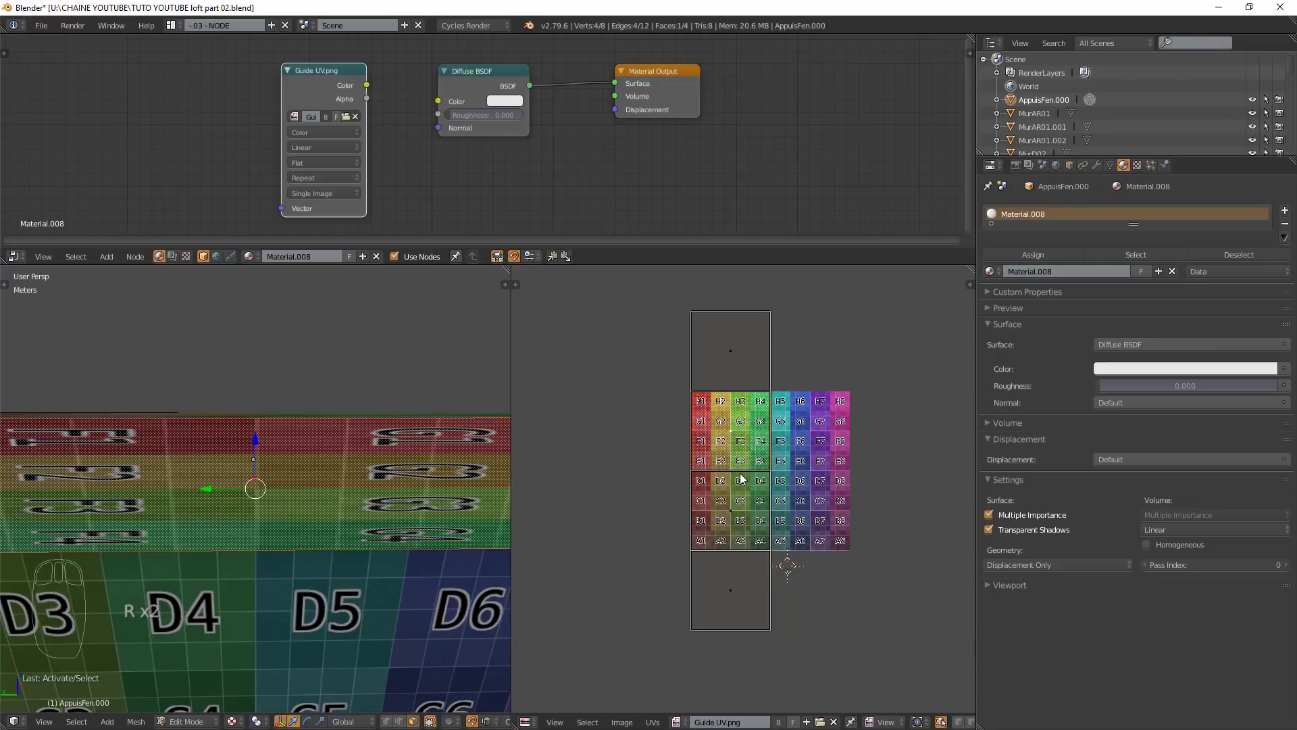
pyautogui.press('r')
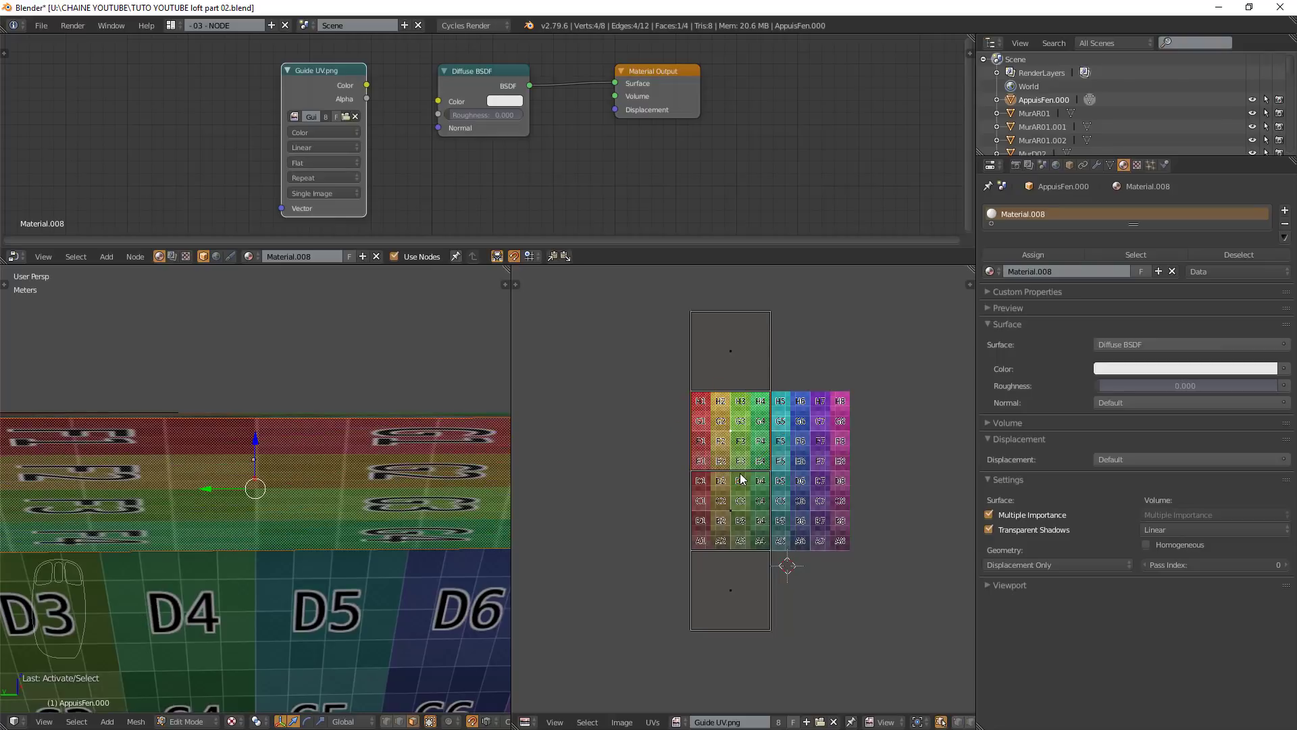
pyautogui.press('r')
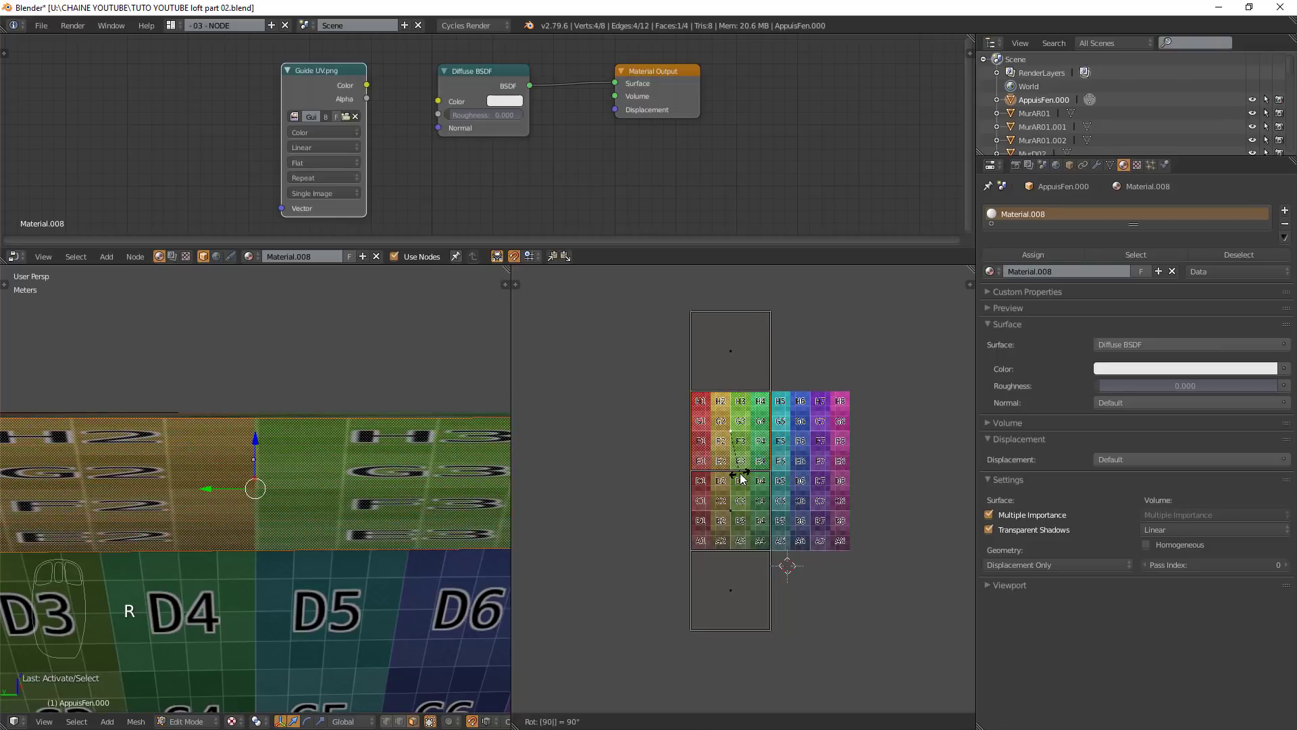
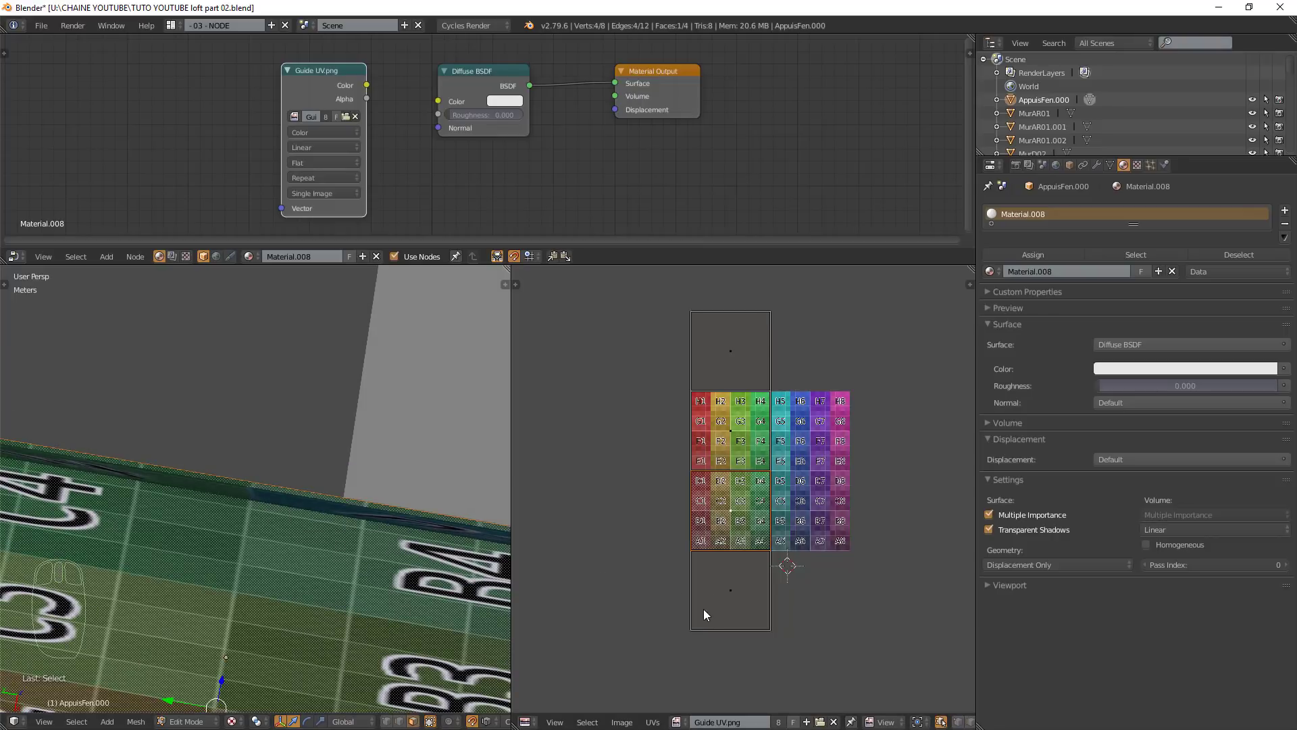
pyautogui.press('r')
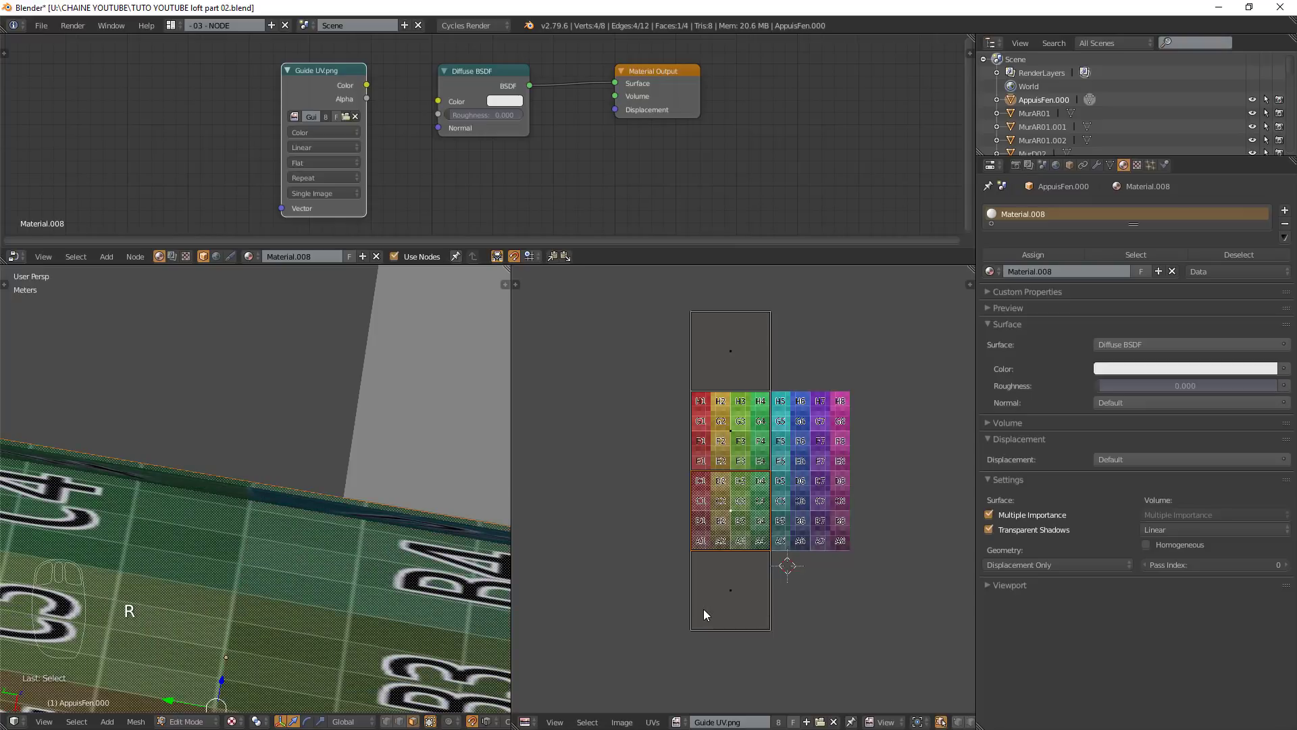
pyautogui.press('r')
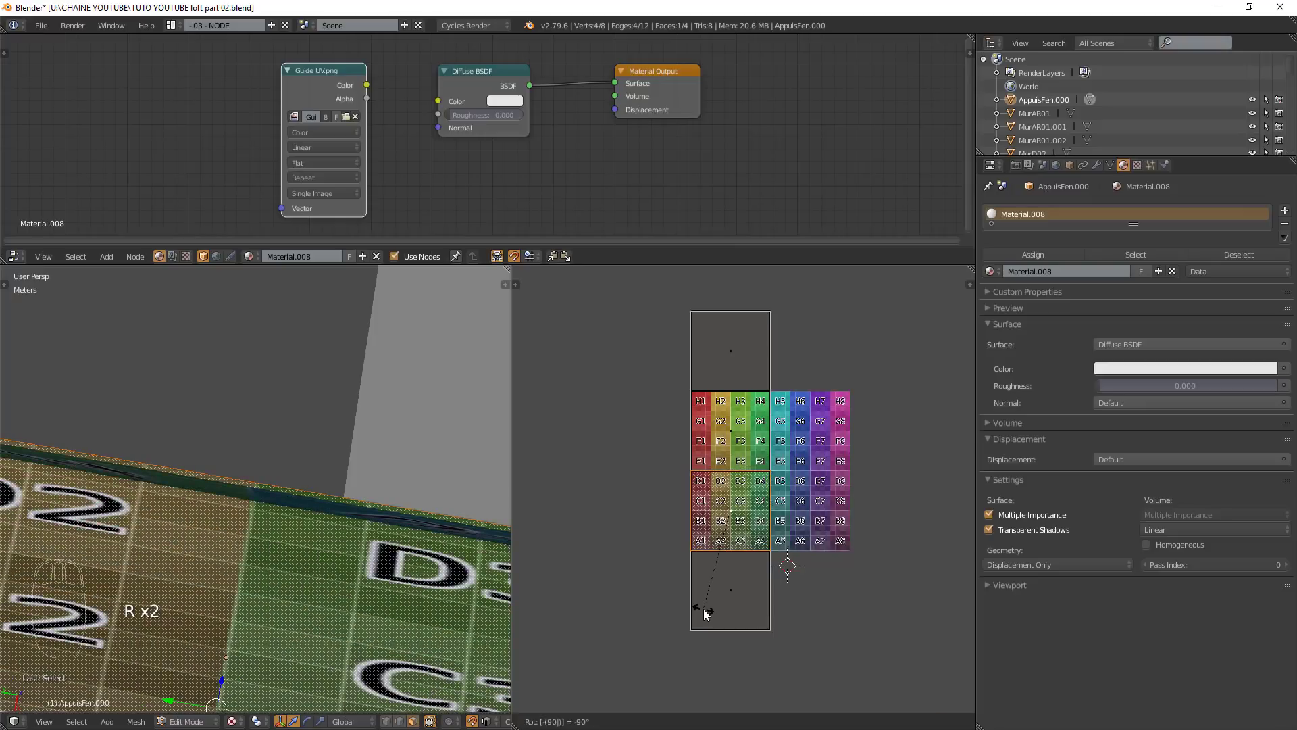
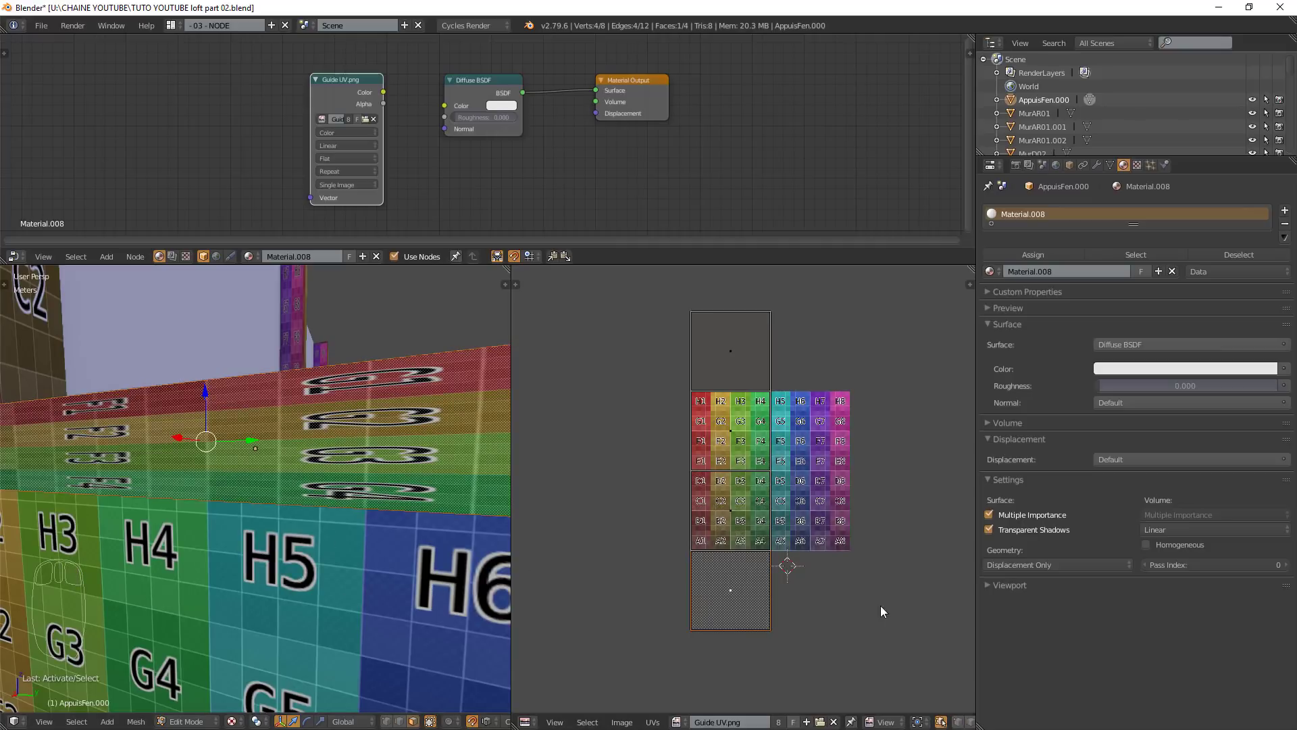
# - Select all sill box UV islands and scale them along X to the guide grid's full width, then adjust height
pyautogui.press('r')
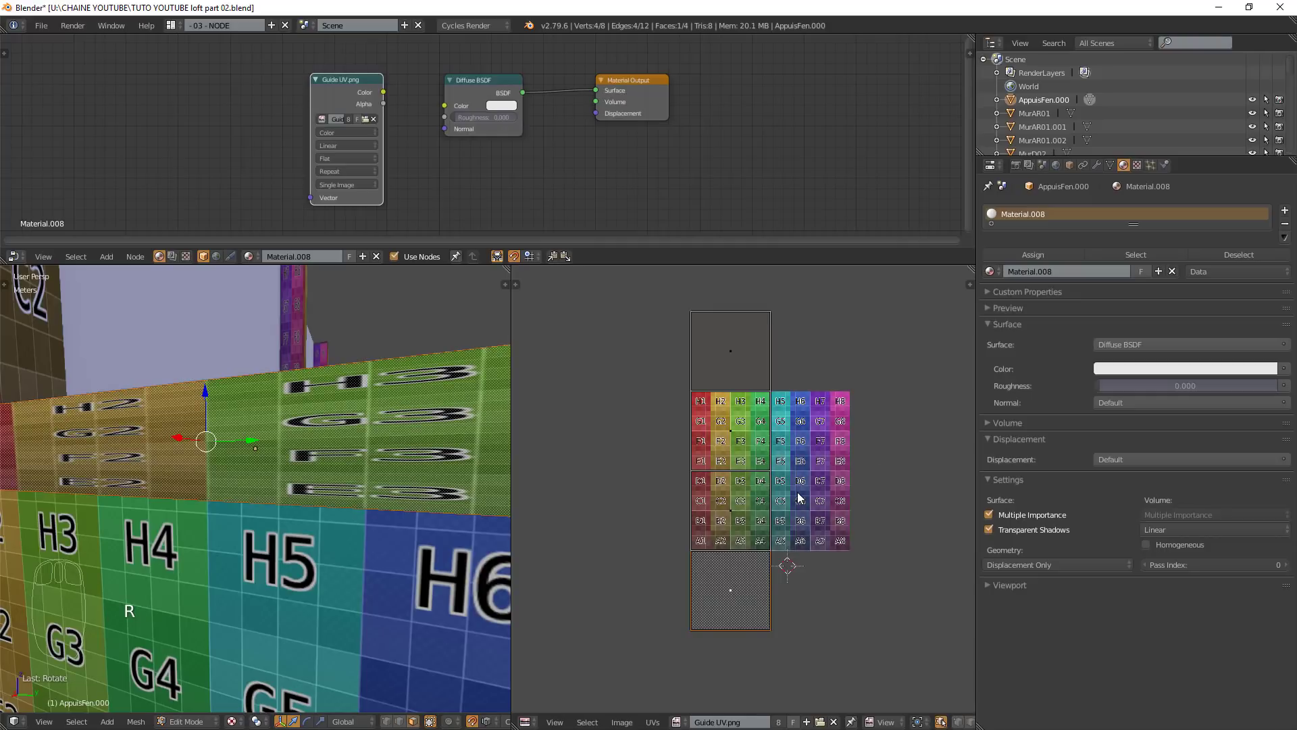
pyautogui.press('a')
pyautogui.press('a')
pyautogui.press('s')
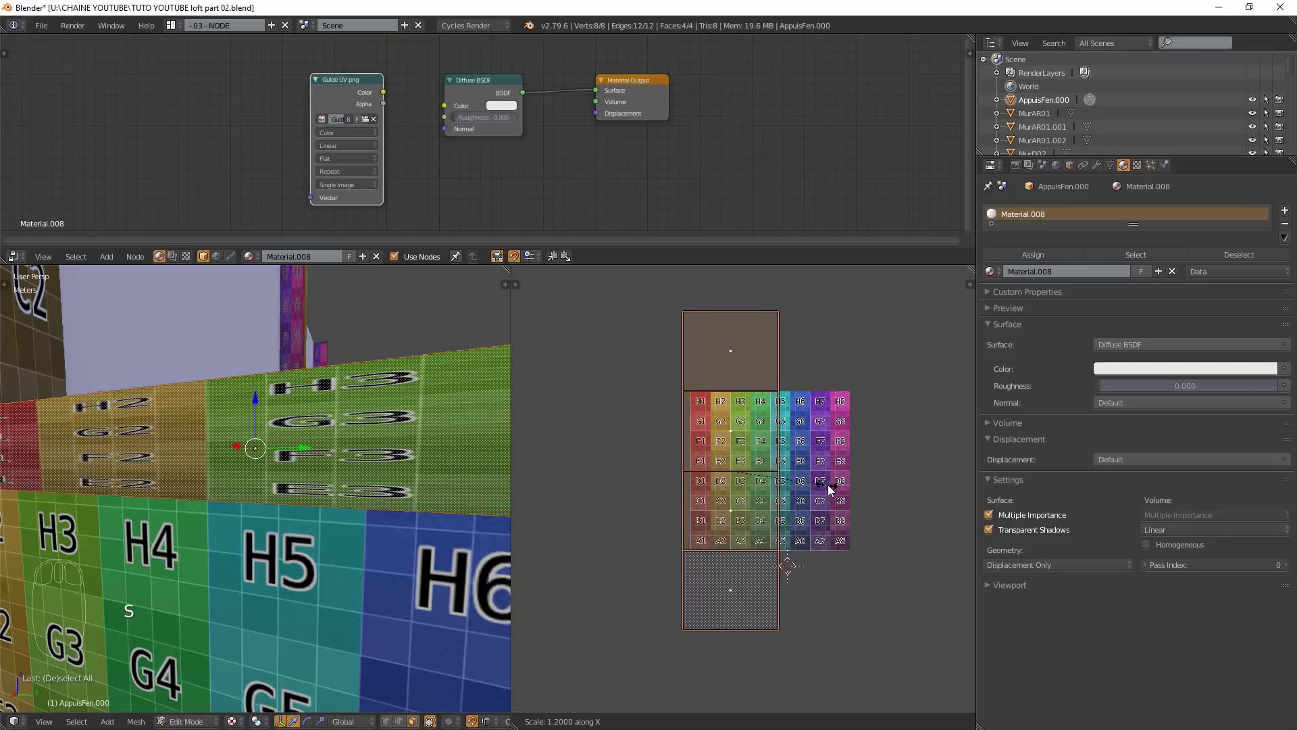
pyautogui.press('g')
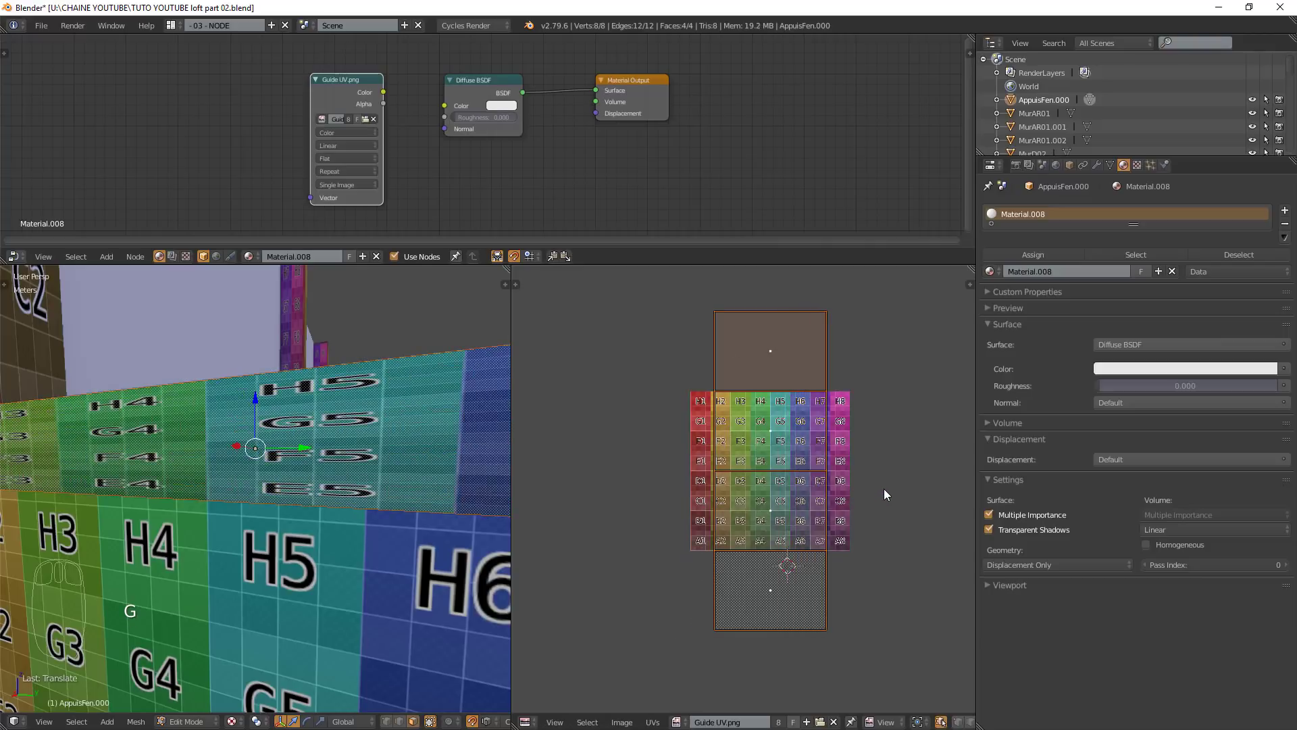
pyautogui.press('s')
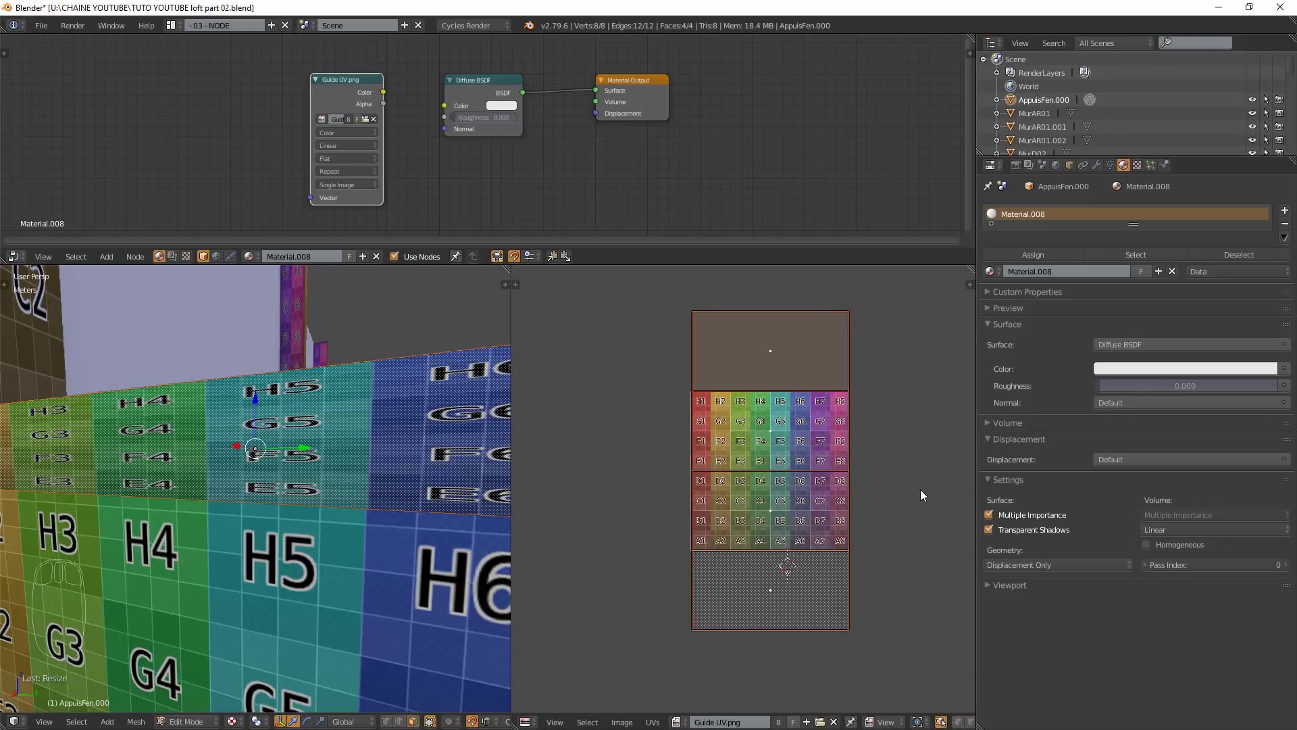
pyautogui.press('s')
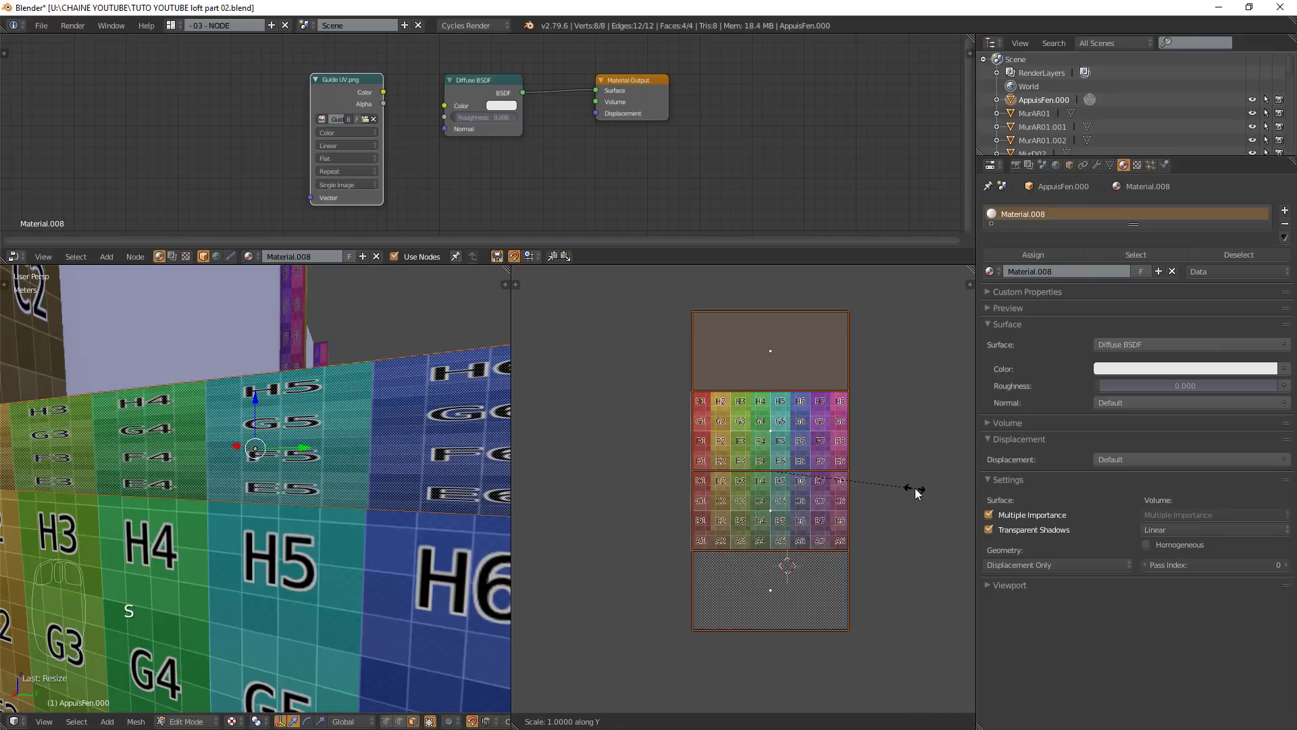
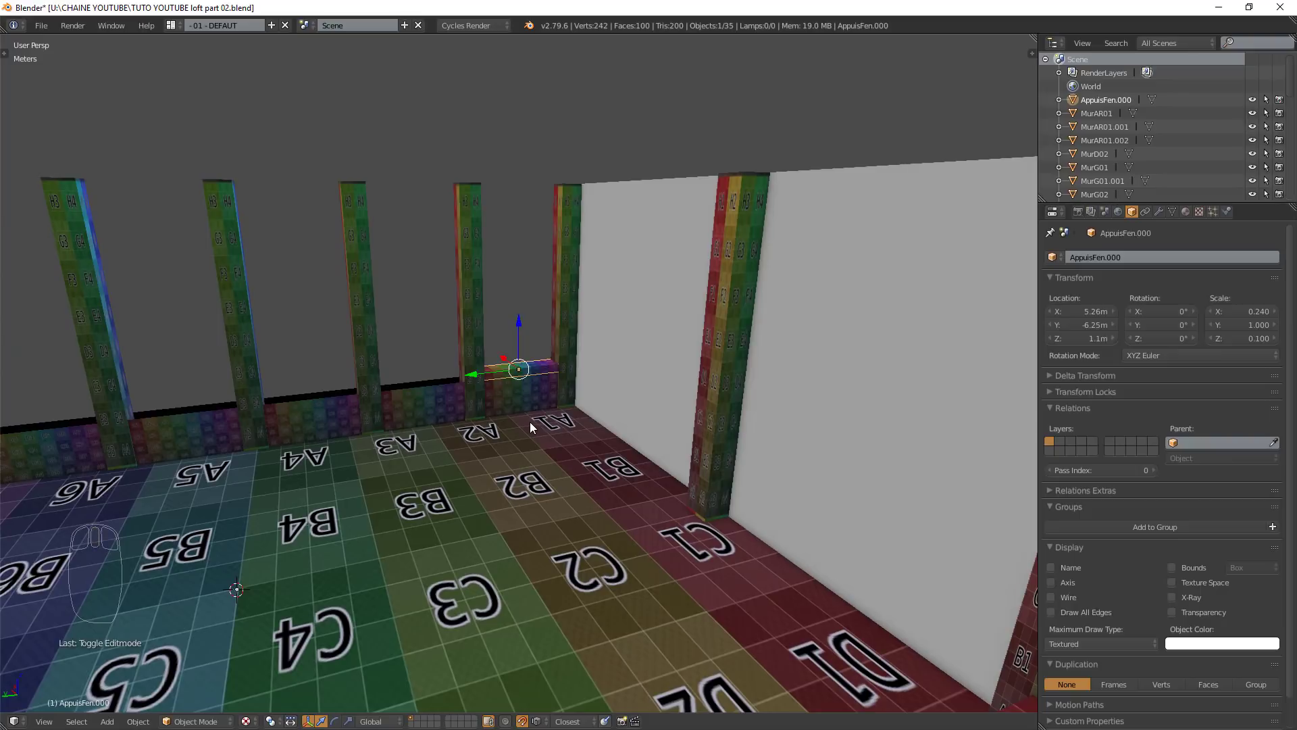
# - Duplicate the sill box and slide copies along Y into the first gaps between pillars
pyautogui.press('shift+d')
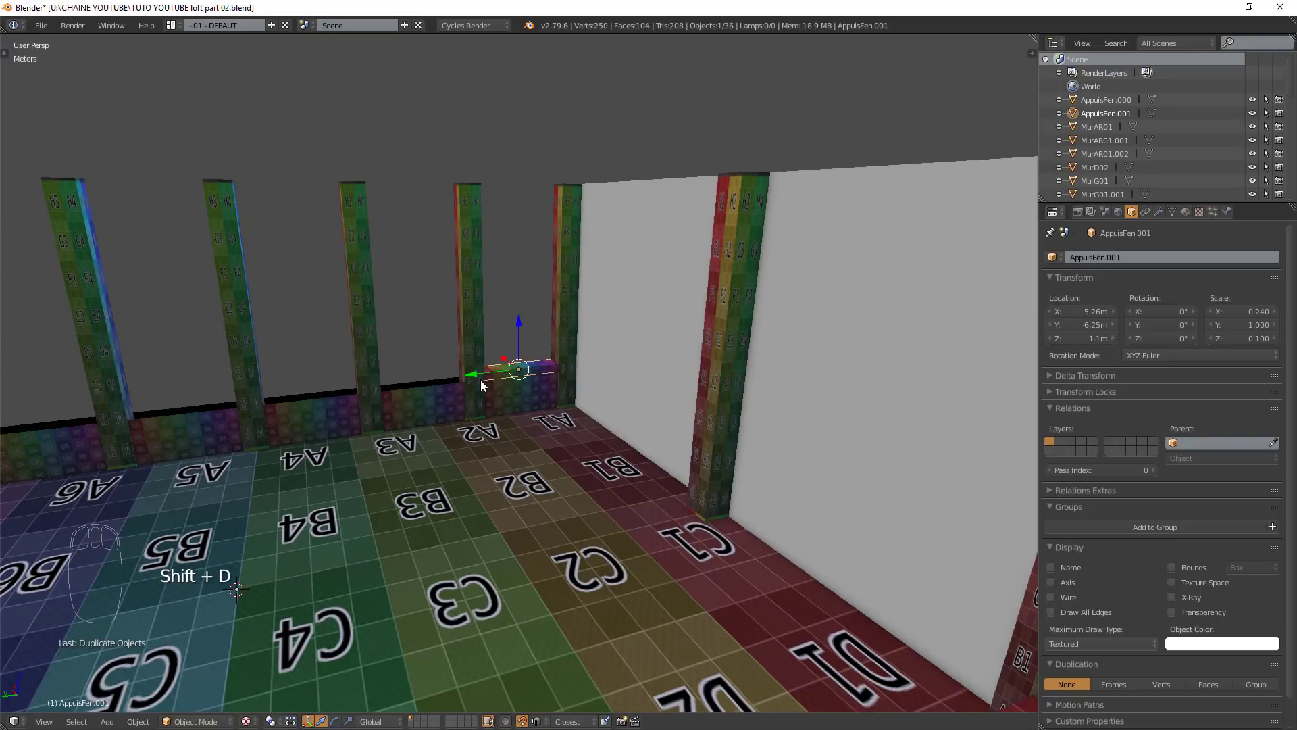
pyautogui.moveTo(479, 379); pyautogui.dragTo(393, 456)
pyautogui.press('shift+d')
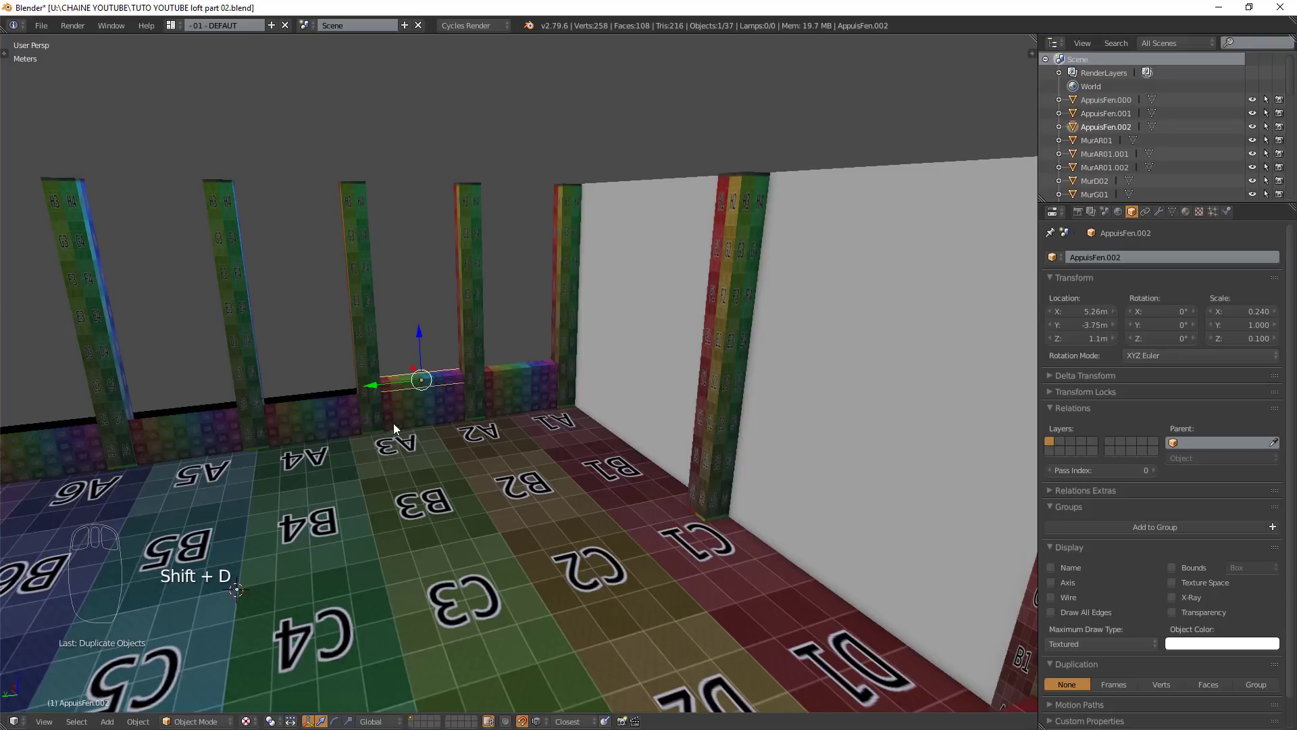
pyautogui.moveTo(378, 390); pyautogui.dragTo(276, 469)
pyautogui.press('KP_Decimal')
pyautogui.moveTo(290, 460); pyautogui.dragTo(366, 430)
pyautogui.press('shift+d')
pyautogui.moveTo(479, 382); pyautogui.dragTo(138, 417)
# - Duplicate two more sill copies and place them in the remaining gaps up to the end pillars
pyautogui.middleClick(146, 418)
pyautogui.scroll(-3)
pyautogui.press('shift+d')
pyautogui.scroll(-3)
pyautogui.middleClick(296, 437)
pyautogui.moveTo(378, 391); pyautogui.dragTo(290, 489)
pyautogui.press('shift+d')
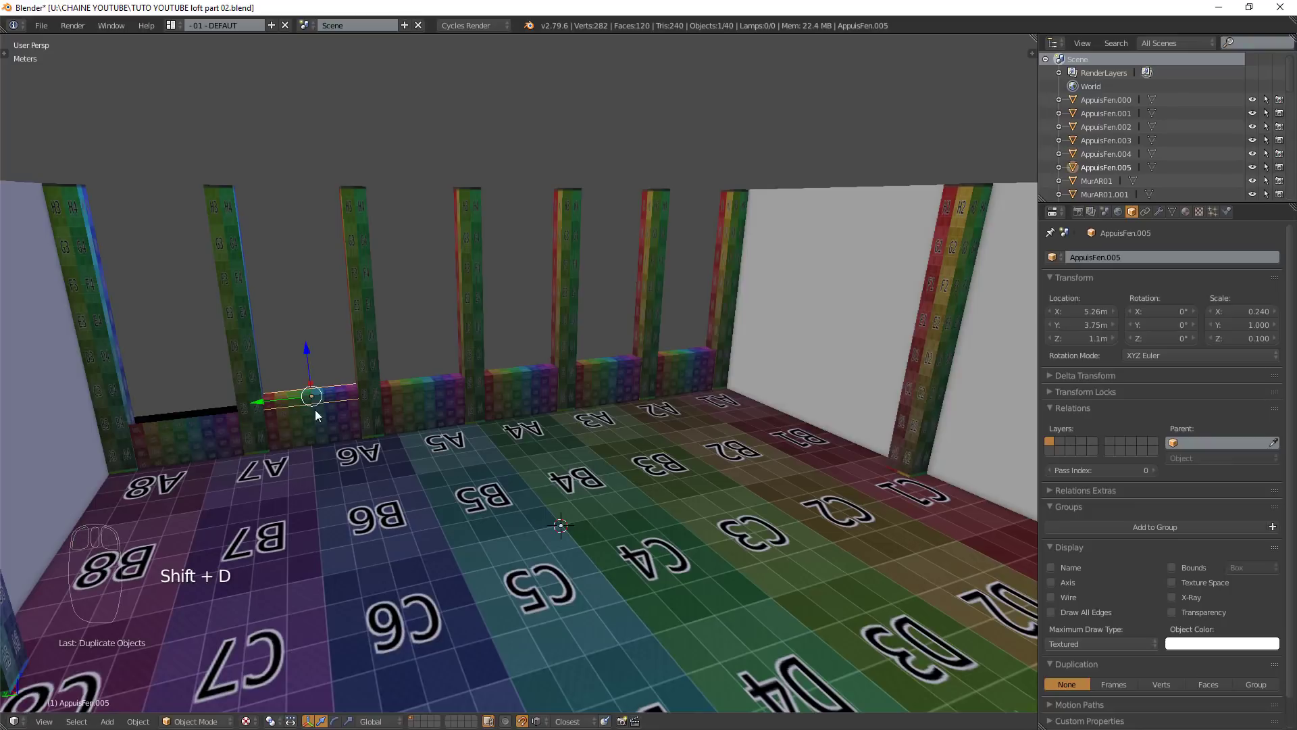
pyautogui.moveTo(264, 406); pyautogui.dragTo(418, 491)
# - Check all six sill boxes along the wall from several angles, then select the floor object Sol.001
pyautogui.moveTo(247, 502); pyautogui.dragTo(226, 450)
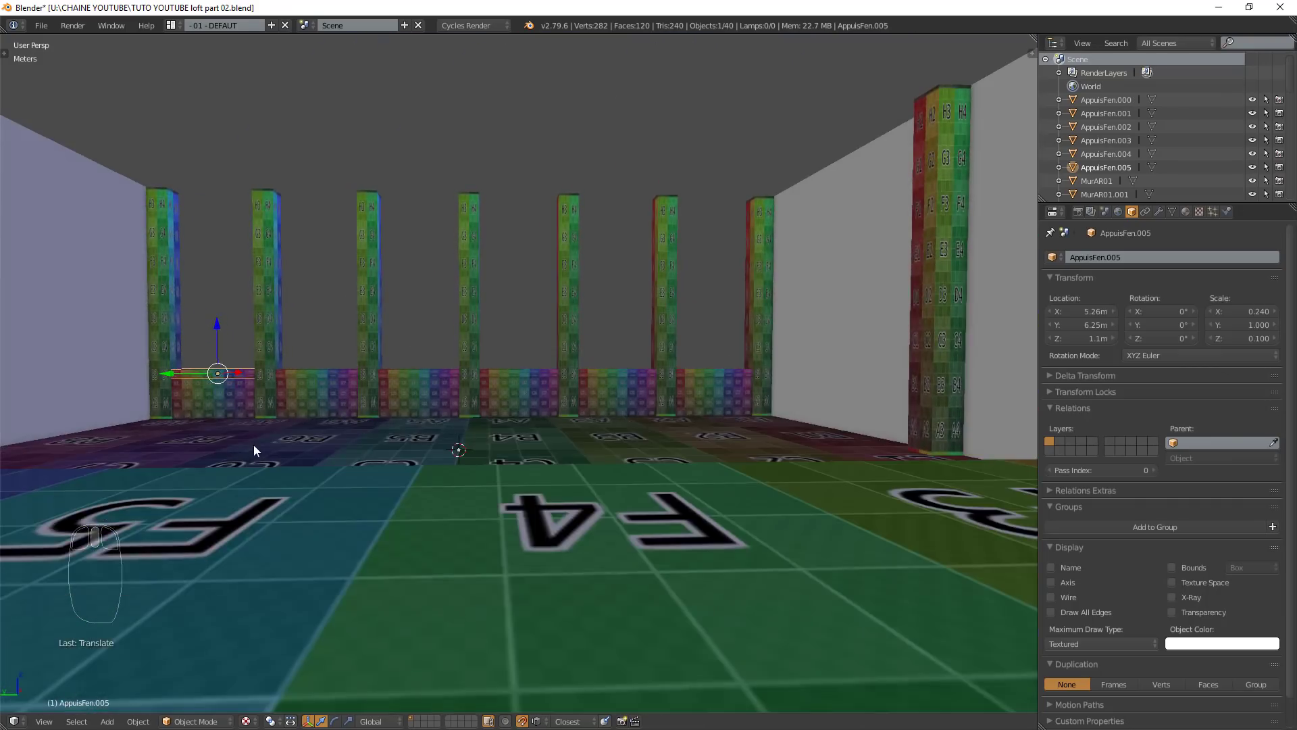
pyautogui.scroll(3)
pyautogui.moveTo(273, 452); pyautogui.dragTo(284, 443)
pyautogui.scroll(3)
pyautogui.scroll(-3)
pyautogui.moveTo(416, 485); pyautogui.dragTo(414, 498)
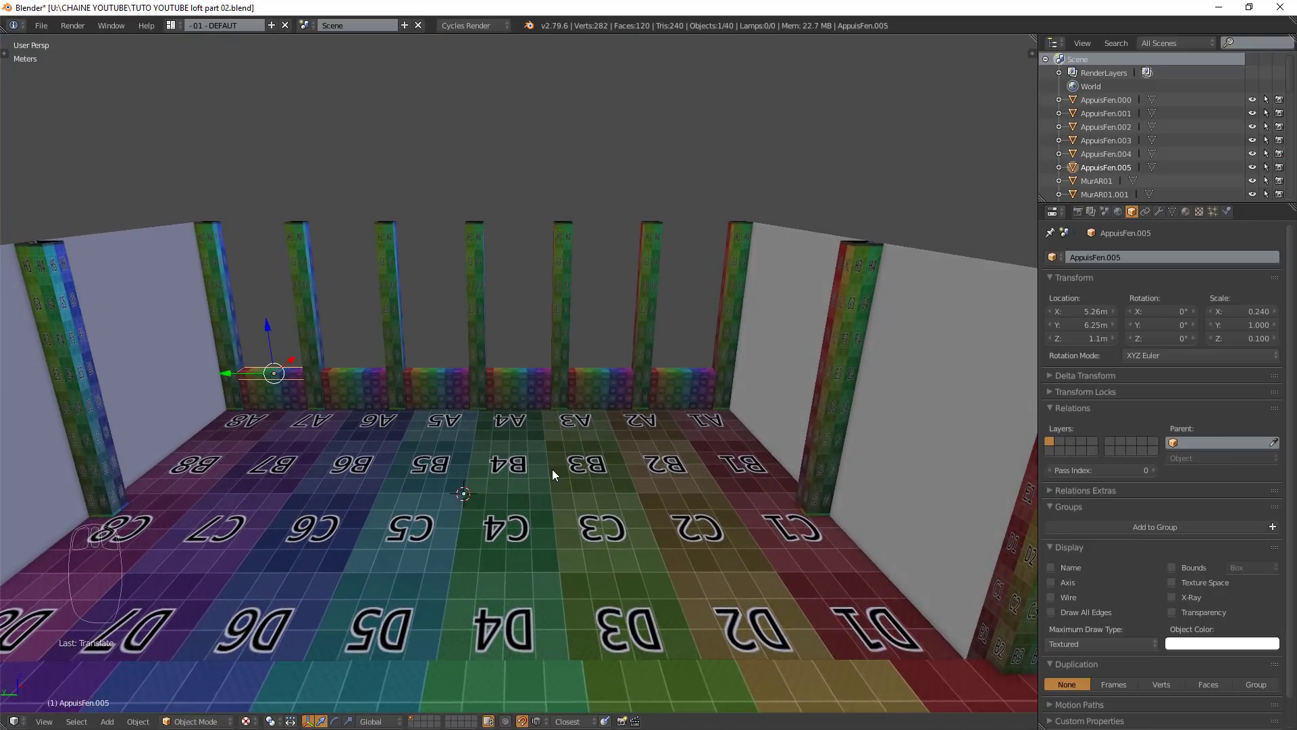
pyautogui.moveTo(557, 512); pyautogui.dragTo(517, 525)
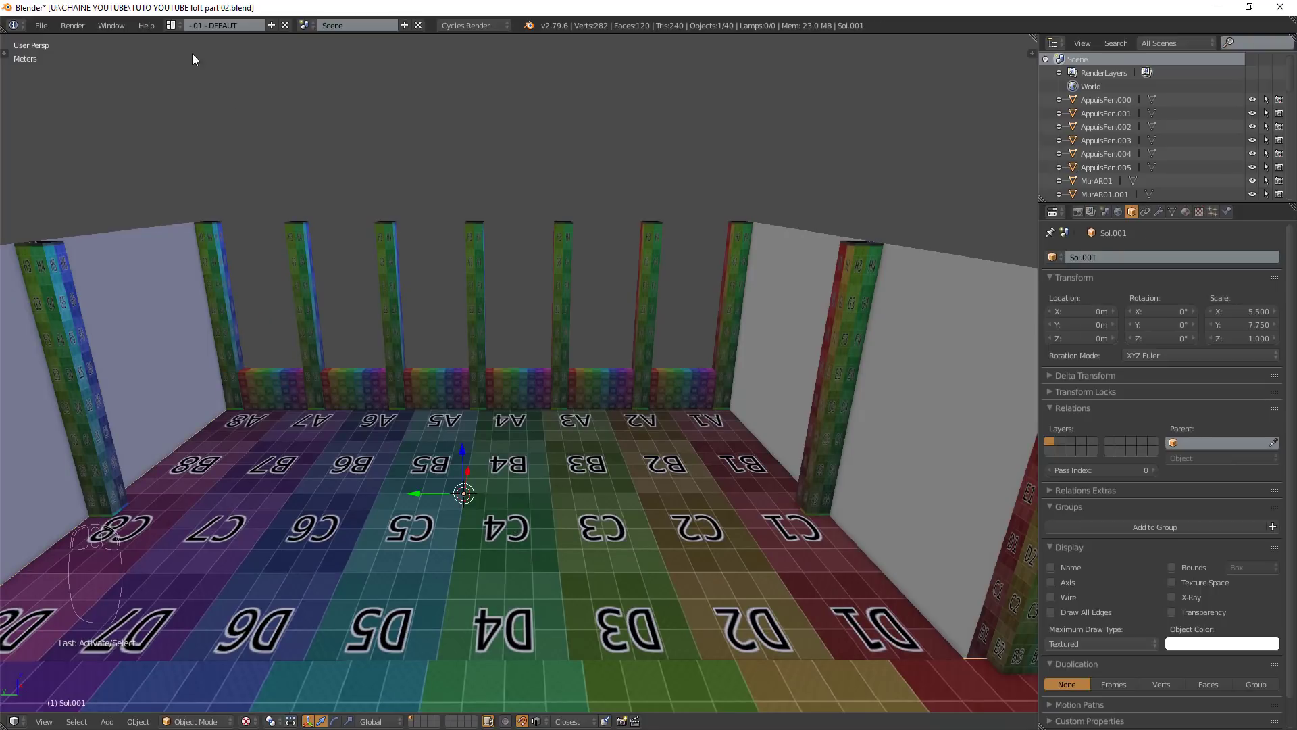
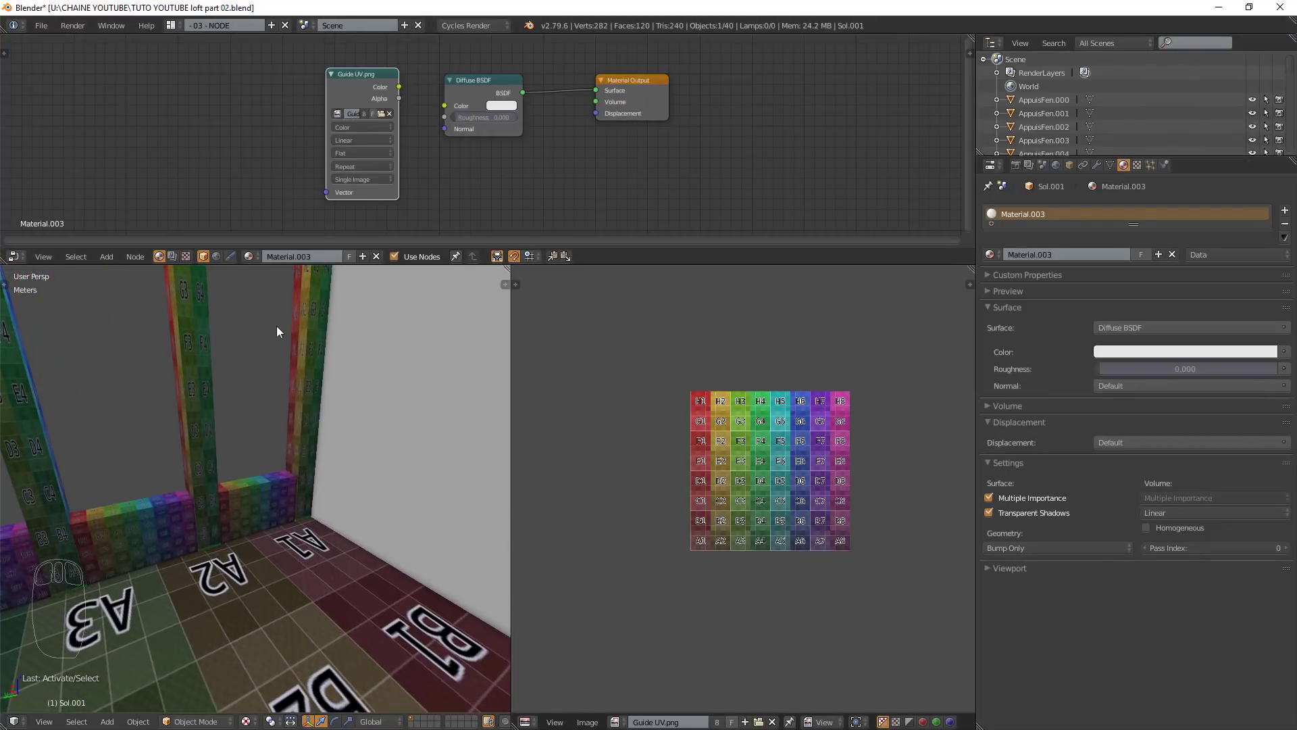
# - Orbit the 3D view around the room to inspect the pillars and the last sill box copy
pyautogui.moveTo(292, 549); pyautogui.dragTo(380, 257)
pyautogui.moveTo(380, 257); pyautogui.dragTo(307, 561)
pyautogui.moveTo(333, 481); pyautogui.dragTo(398, 258)
pyautogui.moveTo(399, 259); pyautogui.dragTo(271, 481)
pyautogui.moveTo(268, 463); pyautogui.dragTo(259, 453)
pyautogui.moveTo(391, 265); pyautogui.dragTo(307, 395)
pyautogui.moveTo(247, 455); pyautogui.dragTo(395, 269)
pyautogui.moveTo(395, 269); pyautogui.dragTo(433, 269)
pyautogui.moveTo(412, 500); pyautogui.dragTo(371, 512)
pyautogui.moveTo(397, 267); pyautogui.dragTo(231, 588)
pyautogui.moveTo(310, 579); pyautogui.dragTo(244, 470)
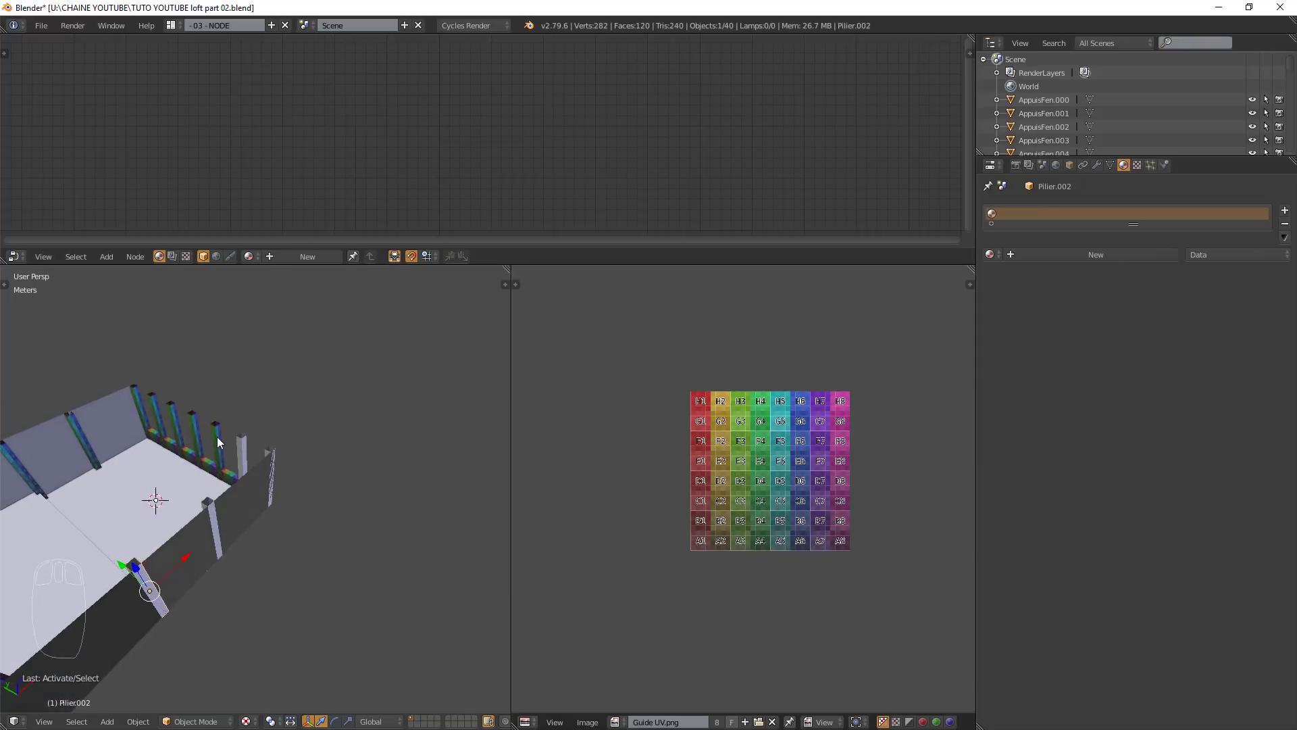
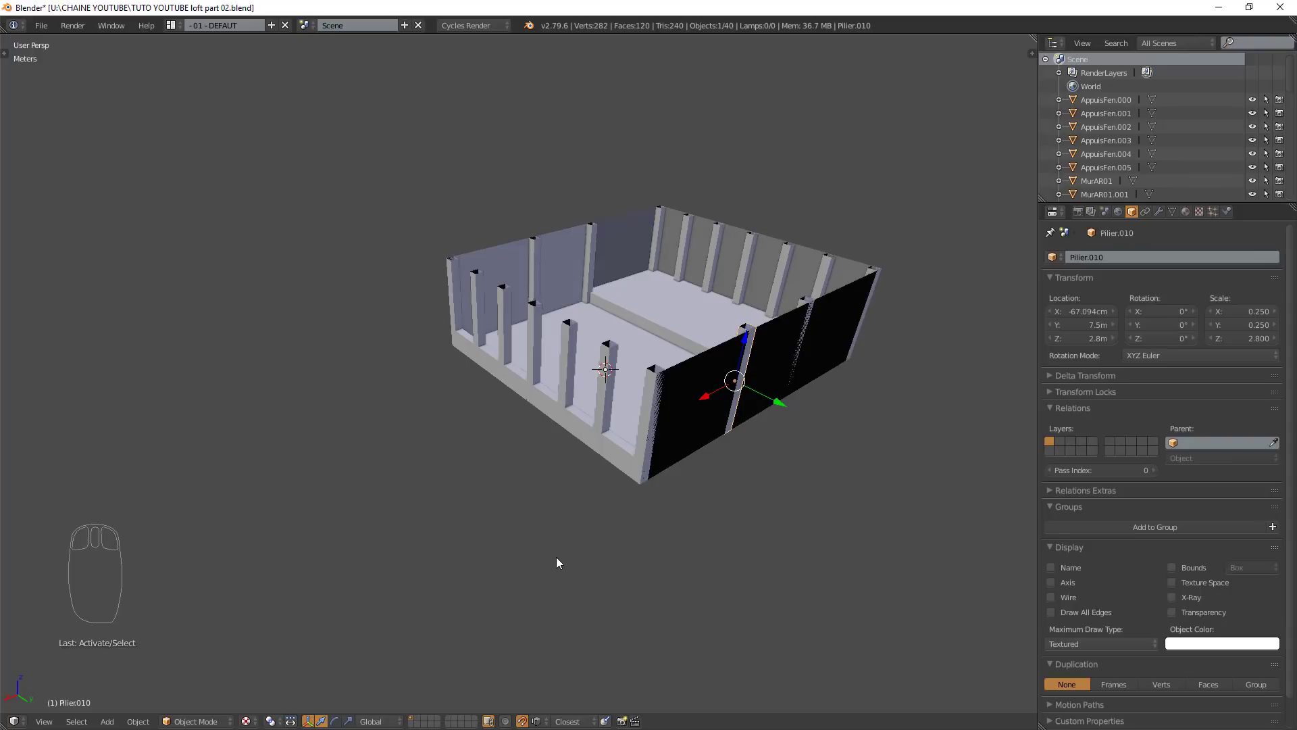
# - Orbit the viewport to see the whole loft from the side
pyautogui.moveTo(589, 452); pyautogui.dragTo(474, 356)
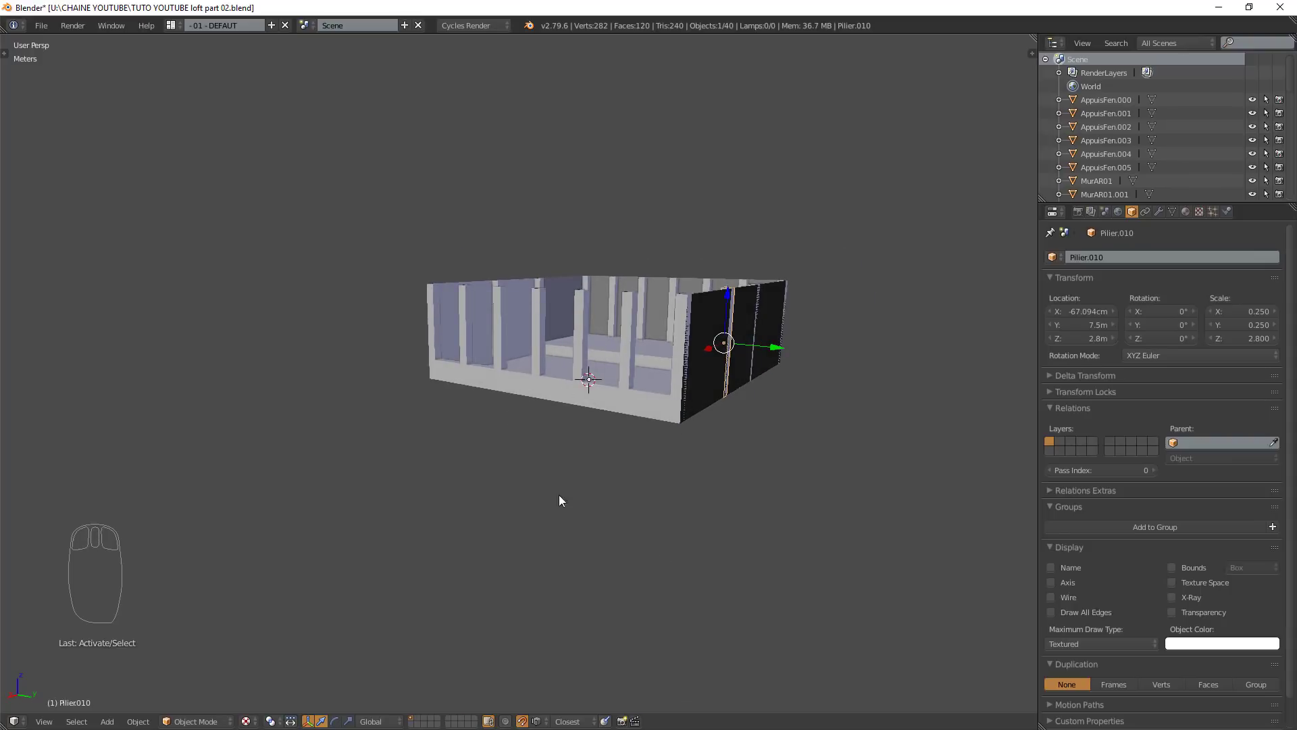